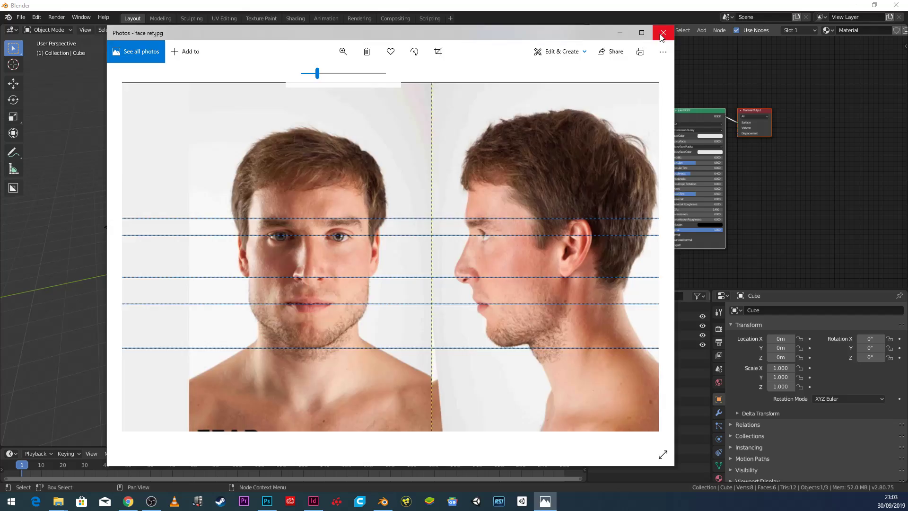
Remove the default cube and look at the empty scene in Front orthographic view.
{"action": "left_click_drag", "start_coordinate": [662, 37], "coordinate": [338, 339]}
{"action": "key", "text": "x"}
{"action": "key", "text": "shift+a"}
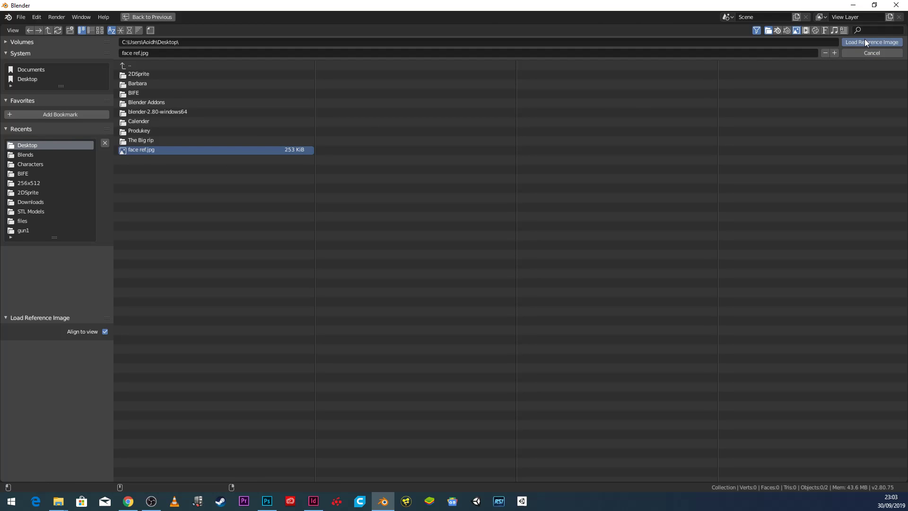
{"action": "left_click_drag", "start_coordinate": [868, 51], "coordinate": [375, 268]}
{"action": "left_click_drag", "start_coordinate": [375, 269], "coordinate": [330, 199]}
{"action": "key", "text": "Delete"}
{"action": "key", "text": "KP_1"}
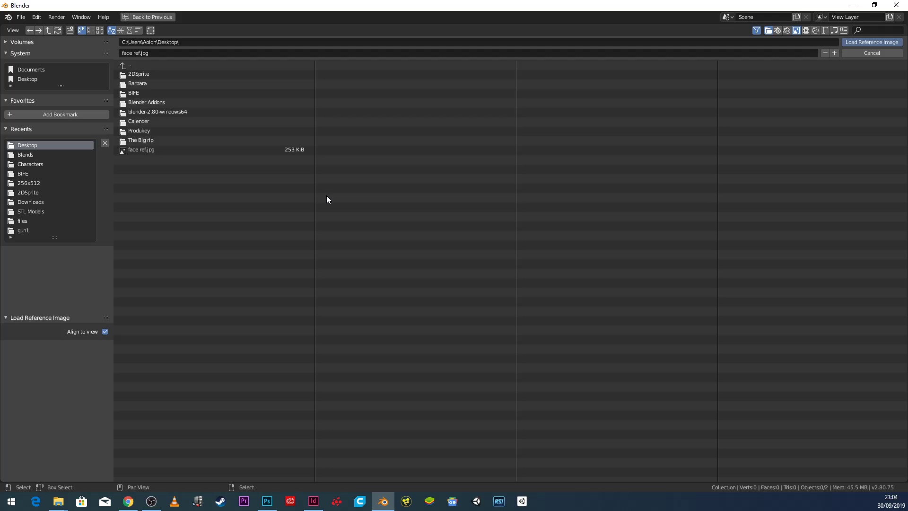
Load face ref.jpg as a reference image facing the front view.
{"action": "left_click", "coordinate": [858, 45]}
{"action": "scroll", "scroll_direction": "up", "scroll_amount": 3}
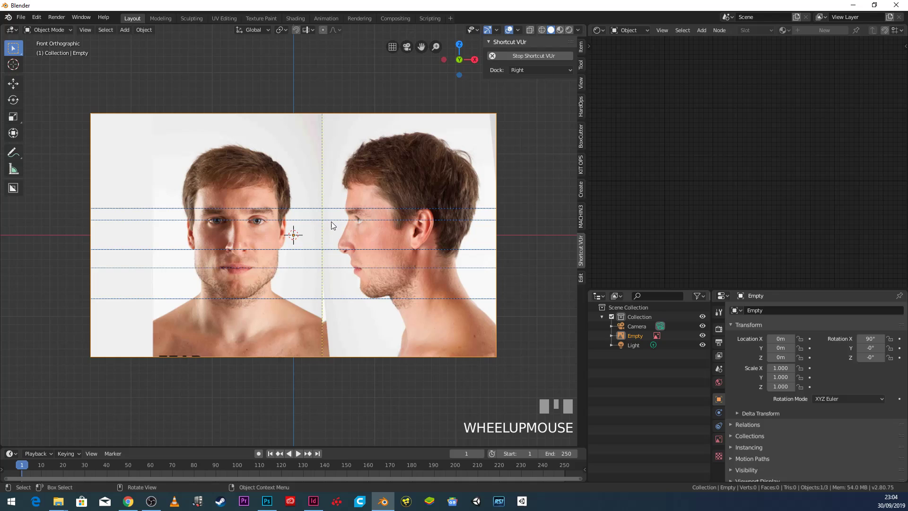
Add a second face ref.jpg reference, turned 90° on Z and placed beside the first.
{"action": "scroll", "scroll_direction": "down", "scroll_amount": 3}
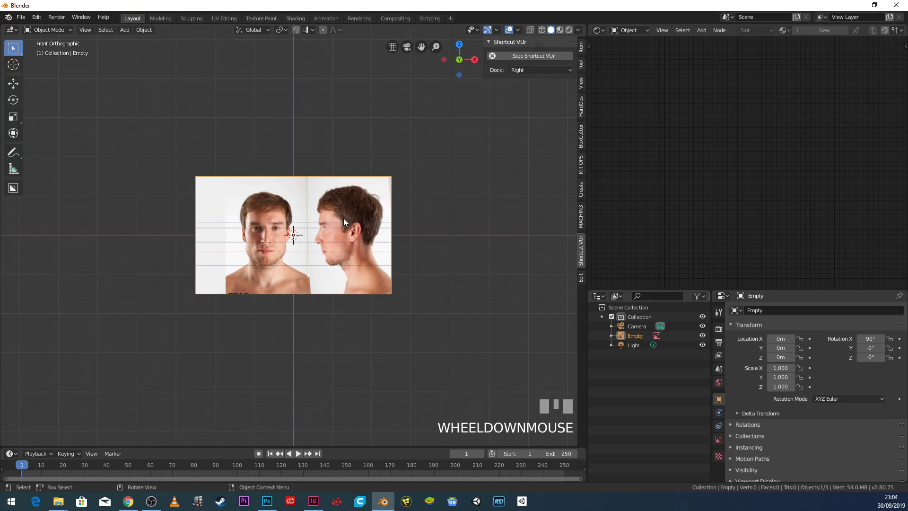
{"action": "key", "text": "KP_3"}
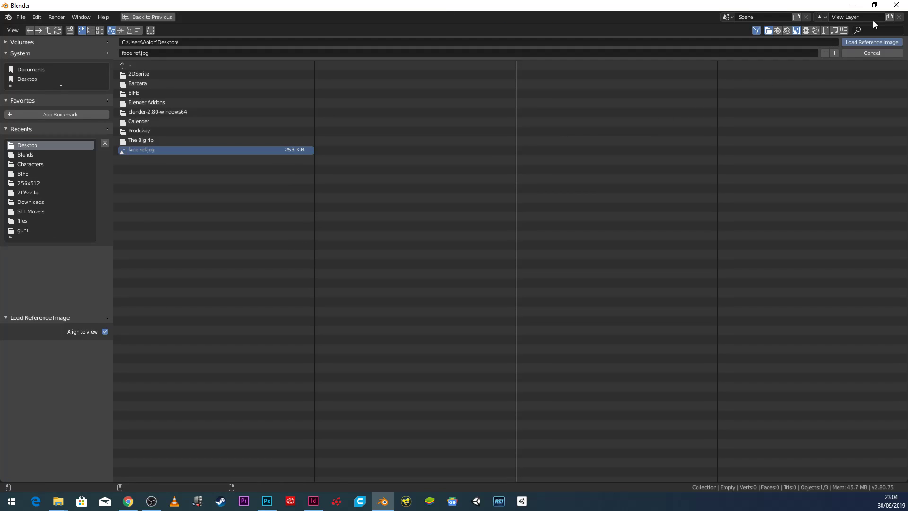
{"action": "left_click_drag", "start_coordinate": [860, 47], "coordinate": [295, 224]}
{"action": "left_click_drag", "start_coordinate": [296, 224], "coordinate": [156, 215]}
{"action": "key", "text": "g"}
{"action": "key", "text": "g"}
{"action": "left_click", "coordinate": [156, 215]}
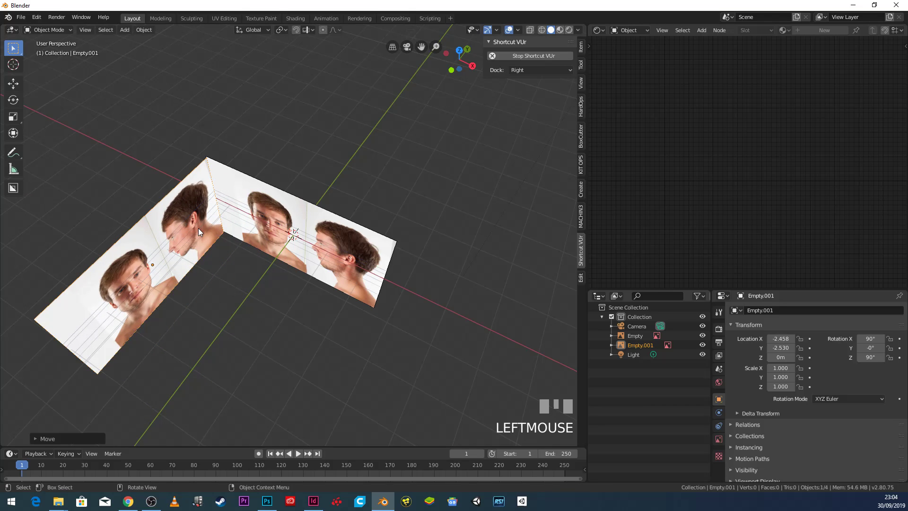
Orbit to check both references stand perpendicular, then return to Front view.
{"action": "left_click_drag", "start_coordinate": [194, 259], "coordinate": [244, 299]}
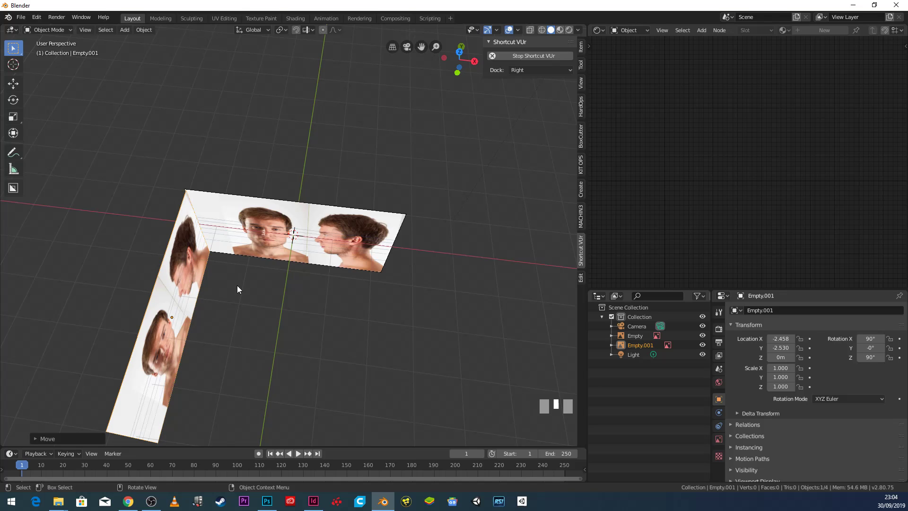
{"action": "key", "text": "KP_1"}
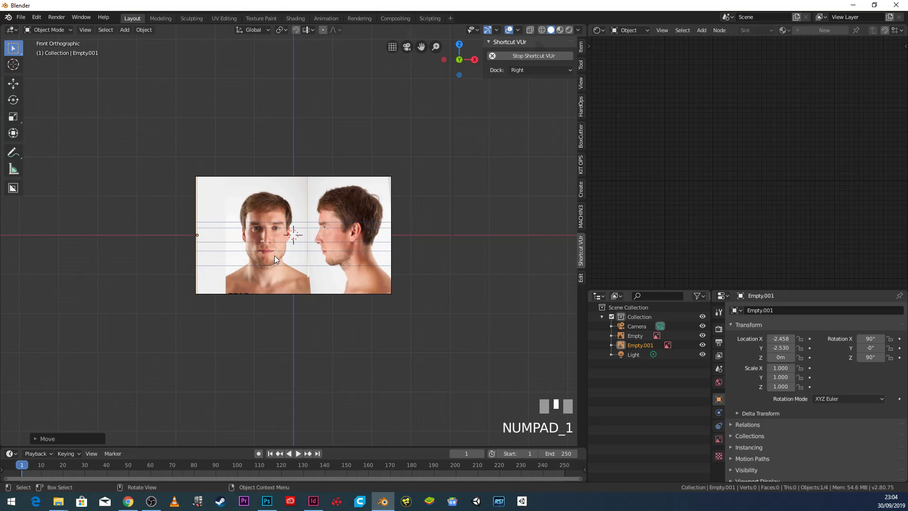
{"action": "scroll", "scroll_direction": "up", "scroll_amount": 3}
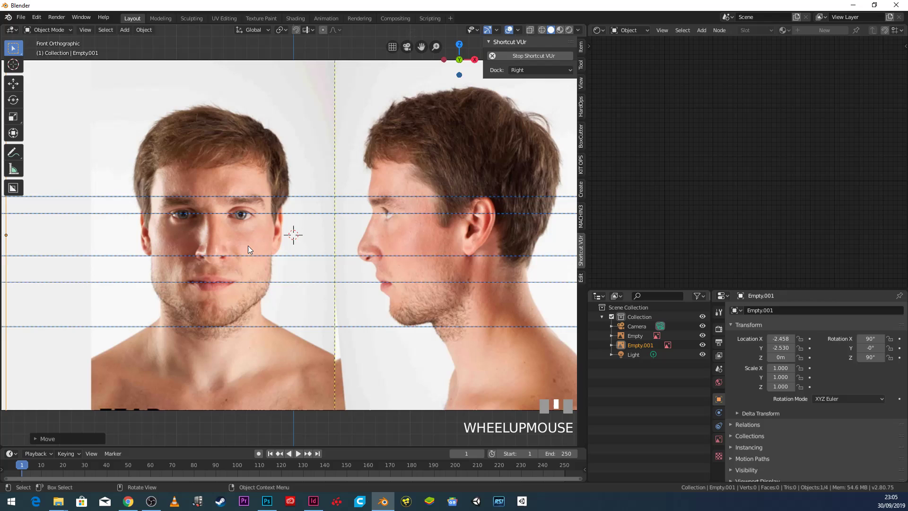
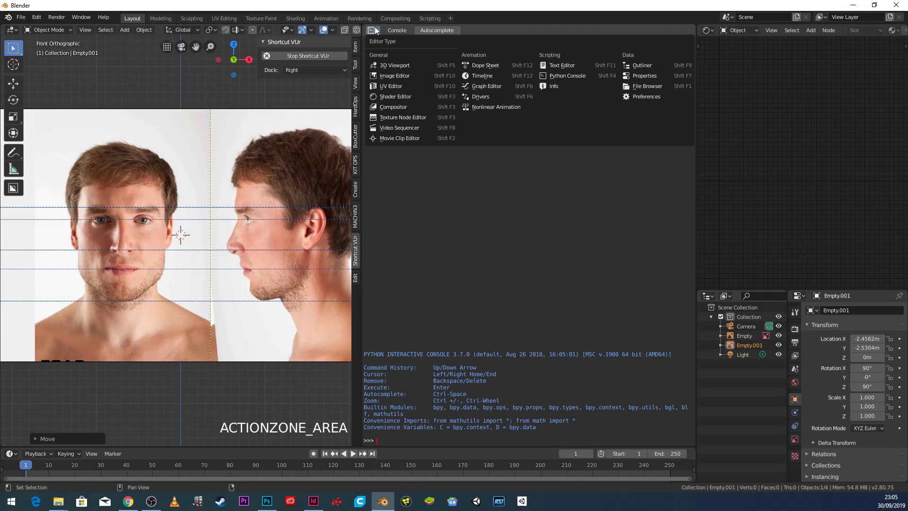
Make the new area a 3D Viewport in Right view and centre both views on the face references.
{"action": "left_click", "coordinate": [394, 66]}
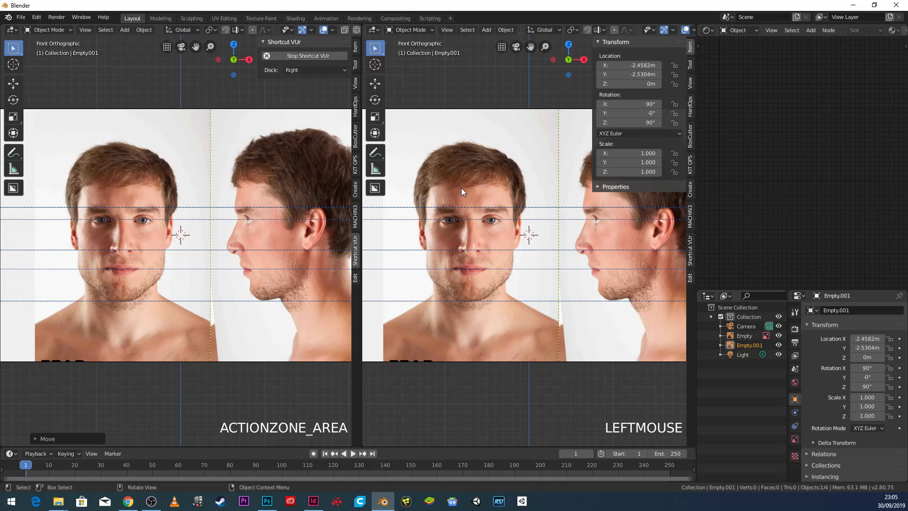
{"action": "key", "text": "KP_3"}
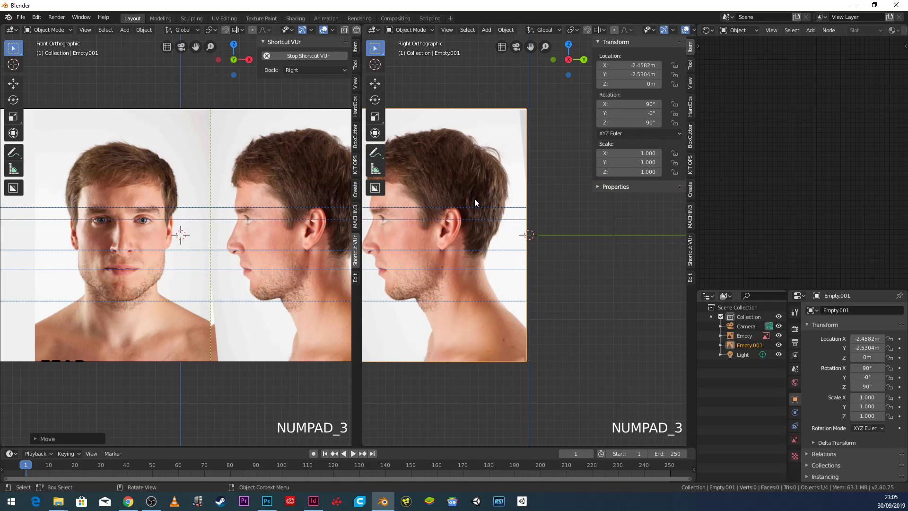
{"action": "middle_click", "coordinate": [462, 242]}
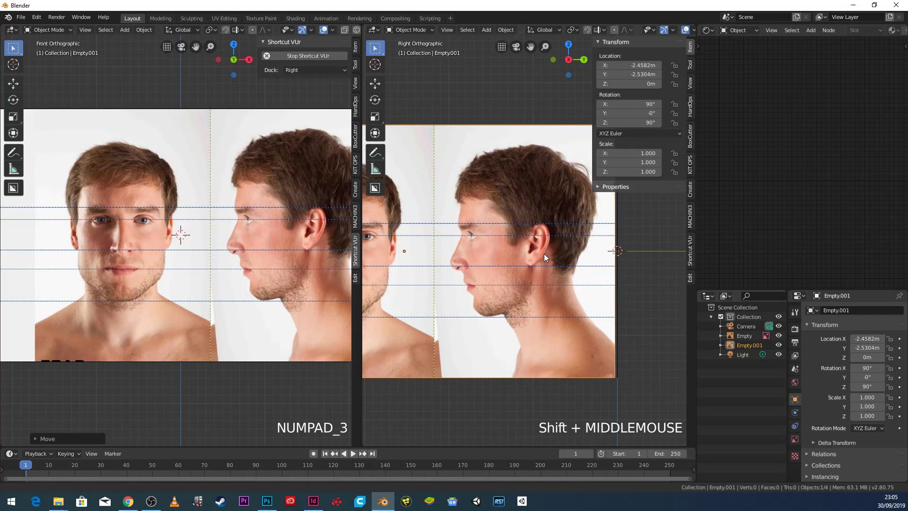
{"action": "scroll", "scroll_direction": "up", "scroll_amount": 3}
{"action": "middle_click", "coordinate": [529, 246]}
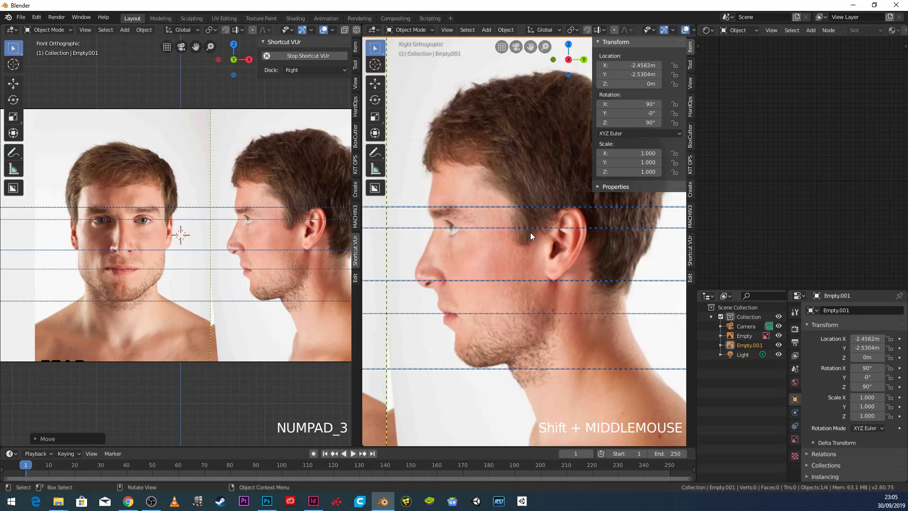
{"action": "scroll", "scroll_direction": "down", "scroll_amount": 3}
{"action": "scroll", "scroll_direction": "up", "scroll_amount": 3}
{"action": "scroll", "scroll_direction": "up", "scroll_amount": 3}
{"action": "middle_click", "coordinate": [152, 243]}
Add a plane mesh to the scene and orbit the left view to see it.
{"action": "middle_click", "coordinate": [402, 246]}
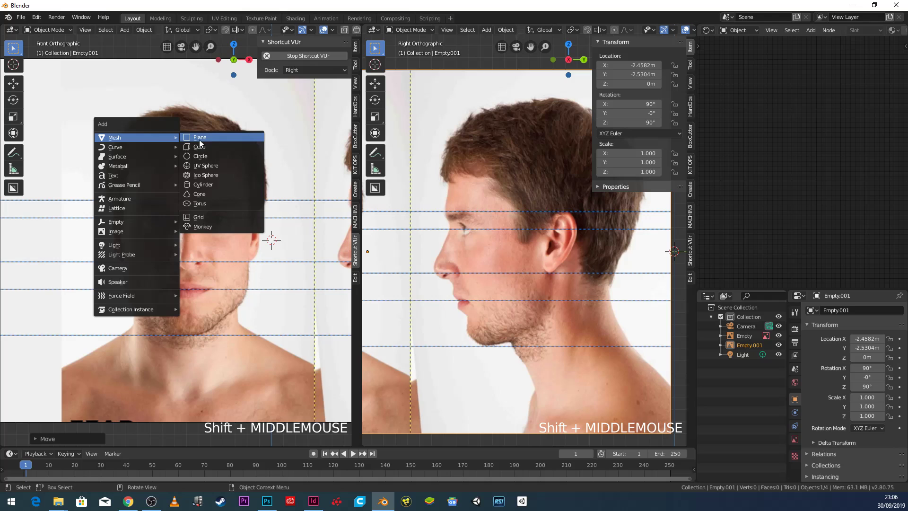
{"action": "key", "text": "shift+a"}
{"action": "middle_click", "coordinate": [235, 212]}
{"action": "scroll", "scroll_direction": "down", "scroll_amount": 3}
{"action": "middle_click", "coordinate": [245, 249]}
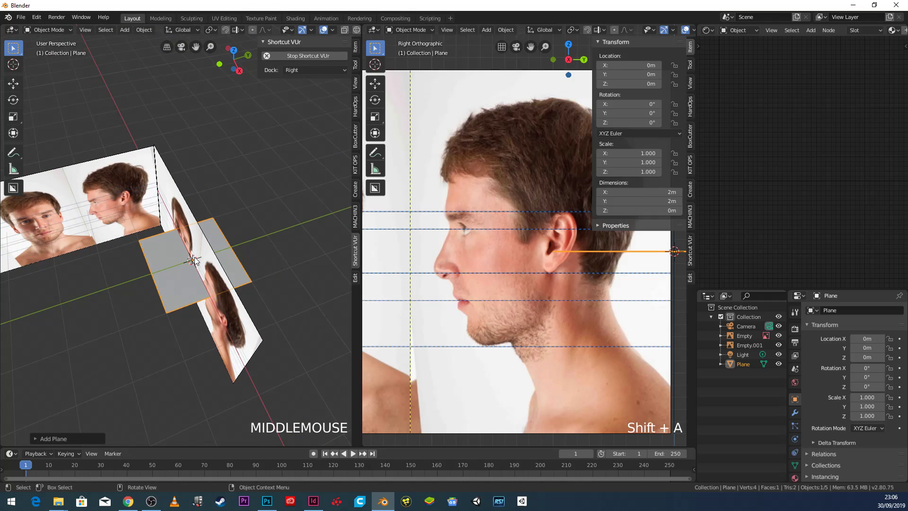
Move the plane along Y and X toward the eye and enter Edit Mode on it.
{"action": "key", "text": "g"}
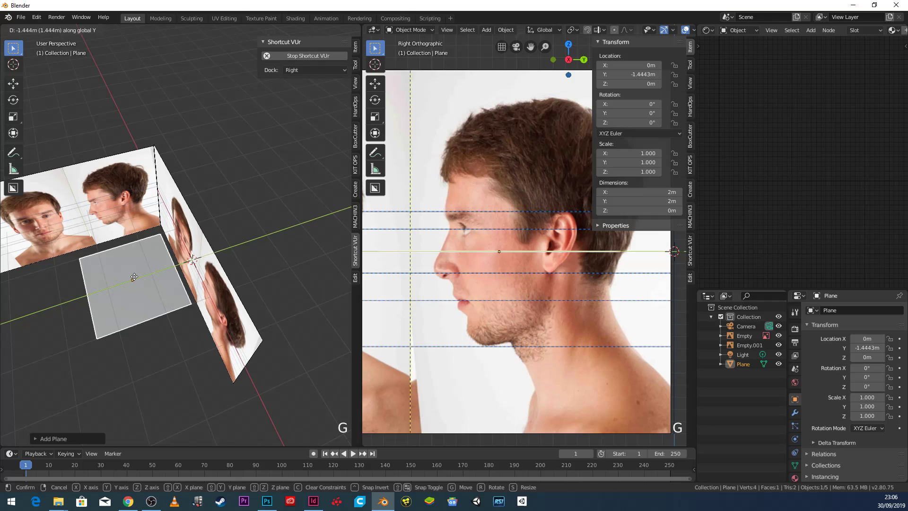
{"action": "middle_click", "coordinate": [138, 282]}
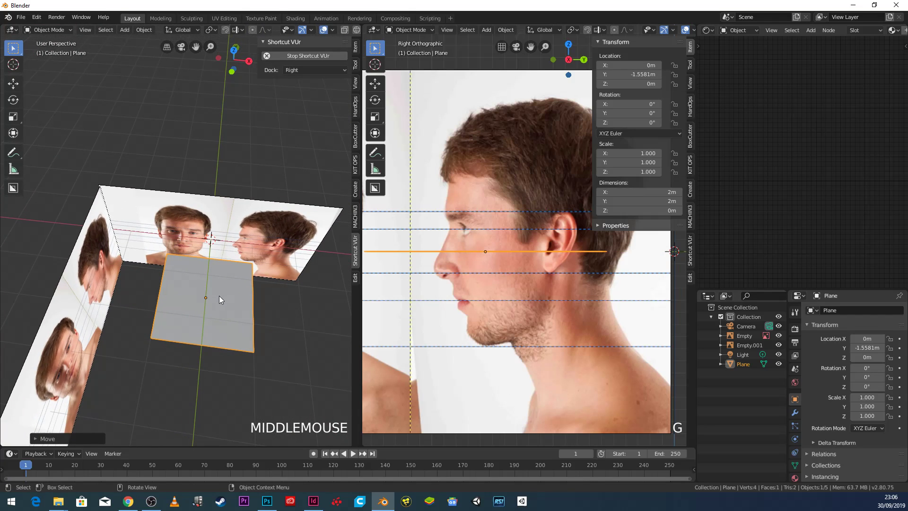
{"action": "key", "text": "g"}
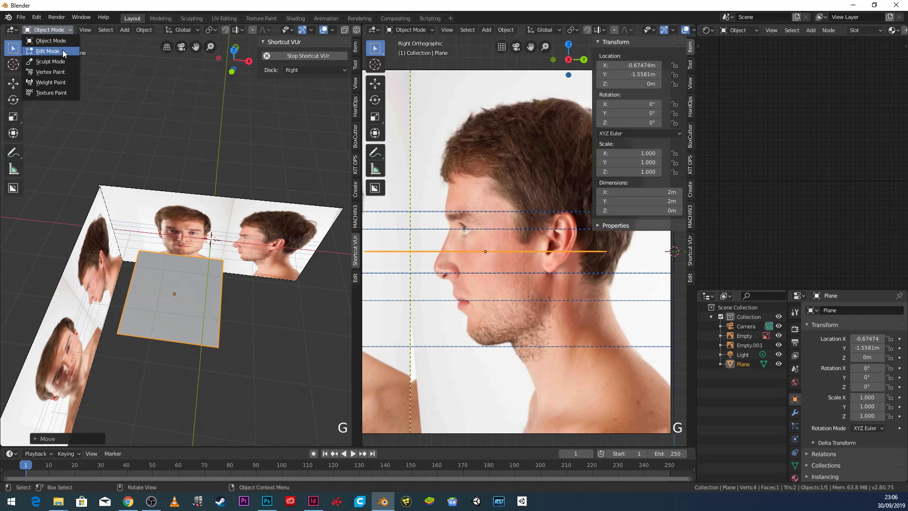
{"action": "left_click", "coordinate": [66, 53]}
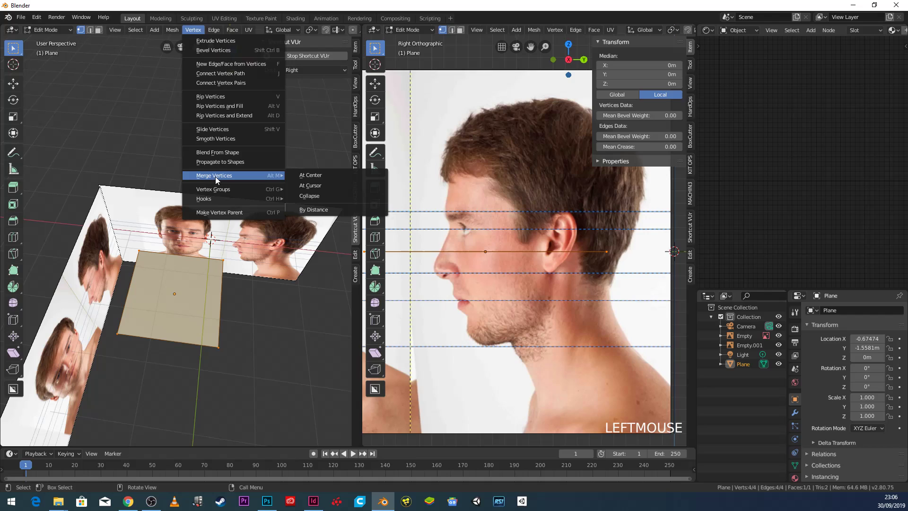
Merge the plane's vertices at centre and drop the point toward the nose in Front view.
{"action": "left_click", "coordinate": [327, 178]}
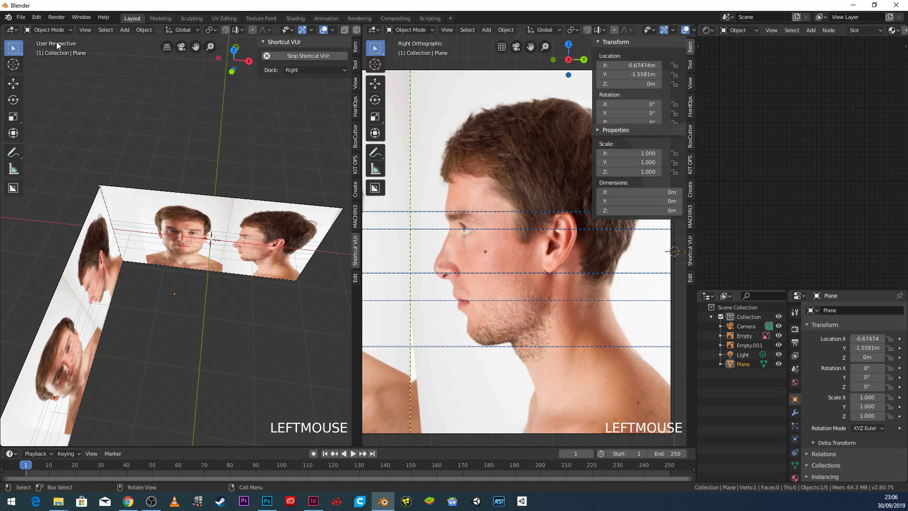
{"action": "key", "text": "KP_1"}
{"action": "scroll", "scroll_direction": "up", "scroll_amount": 3}
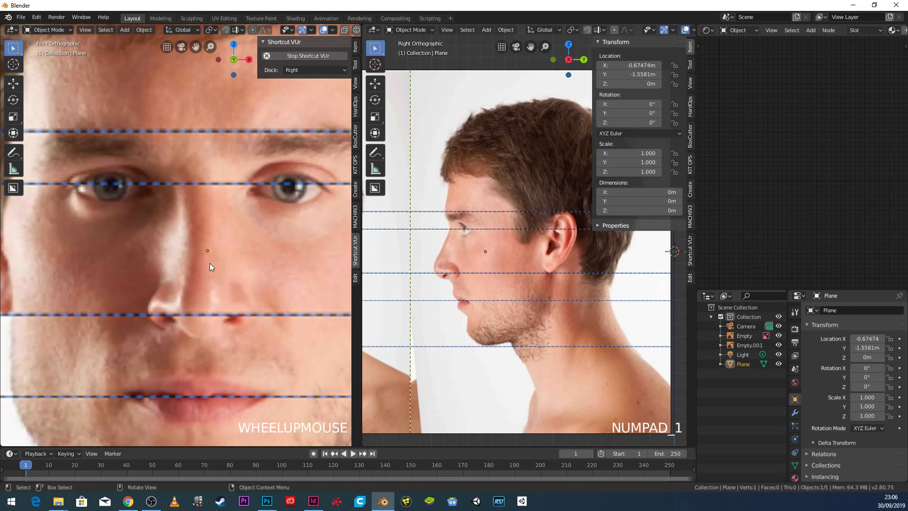
{"action": "key", "text": "g"}
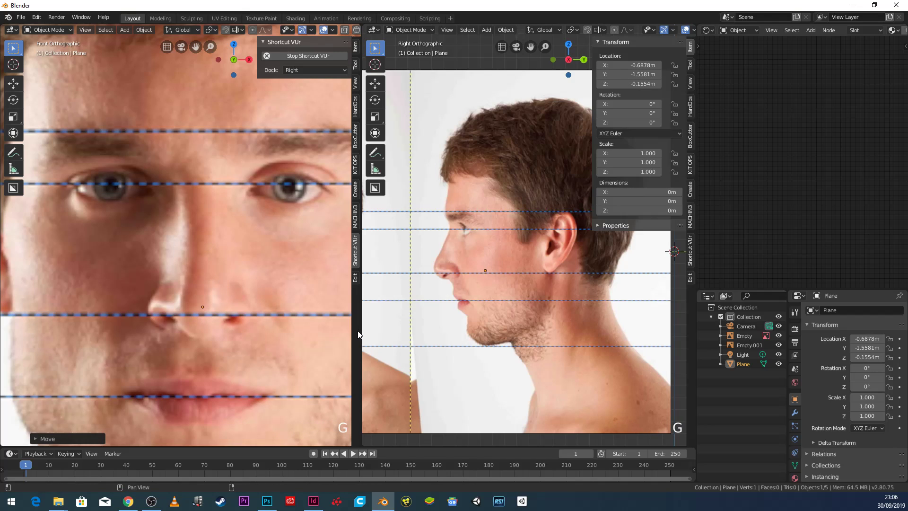
{"action": "scroll", "scroll_direction": "up", "scroll_amount": 3}
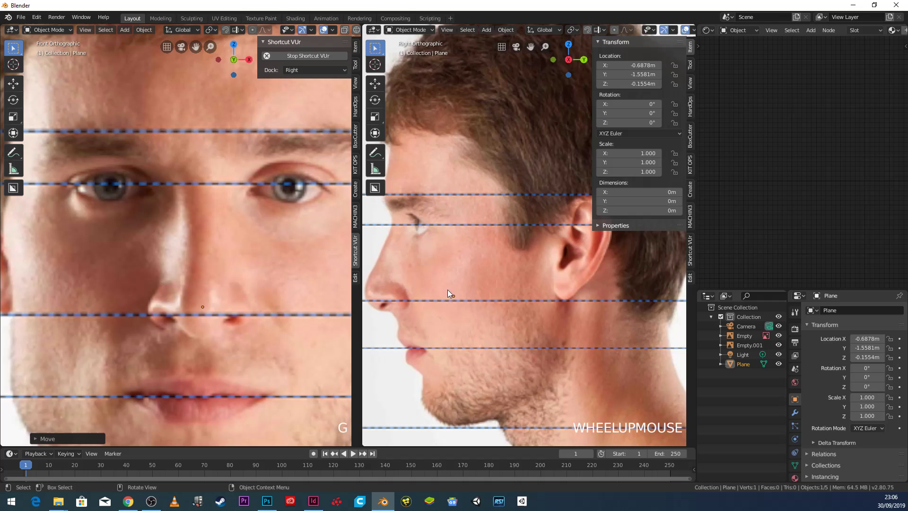
{"action": "middle_click", "coordinate": [463, 310]}
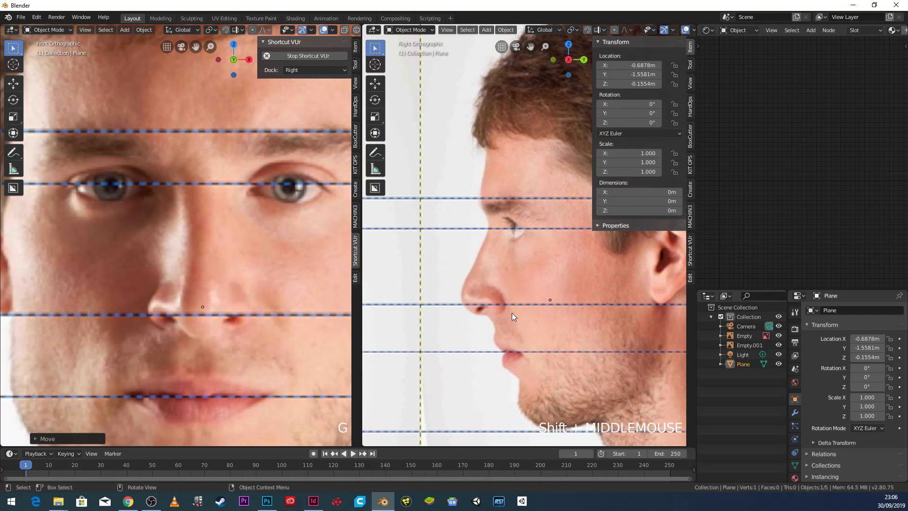
Align the single vertex with the nose tip in the side view and recentre both views on it.
{"action": "key", "text": "g"}
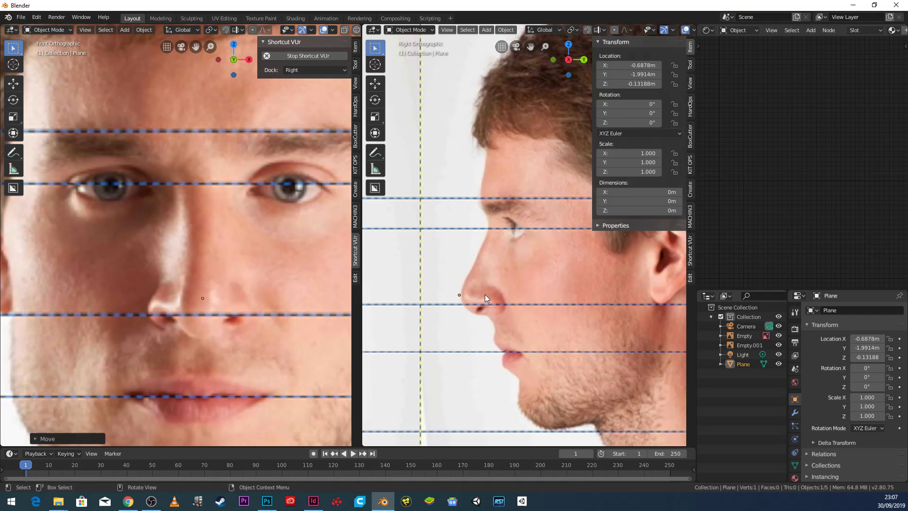
{"action": "key", "text": "g"}
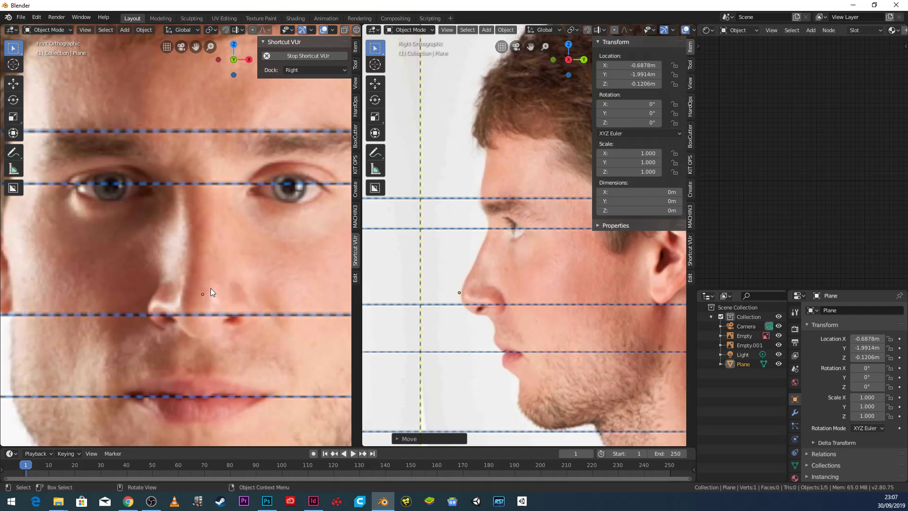
{"action": "scroll", "scroll_direction": "up", "scroll_amount": 3}
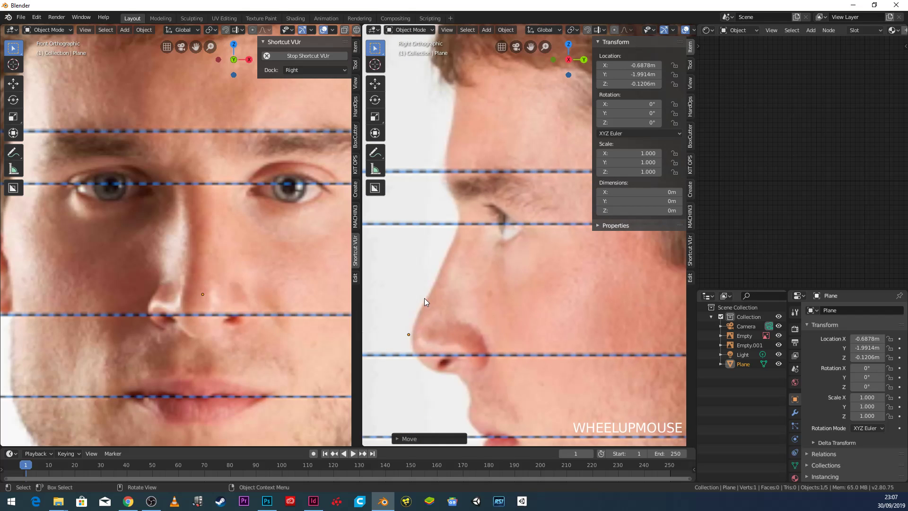
{"action": "middle_click", "coordinate": [430, 342]}
{"action": "key", "text": "g"}
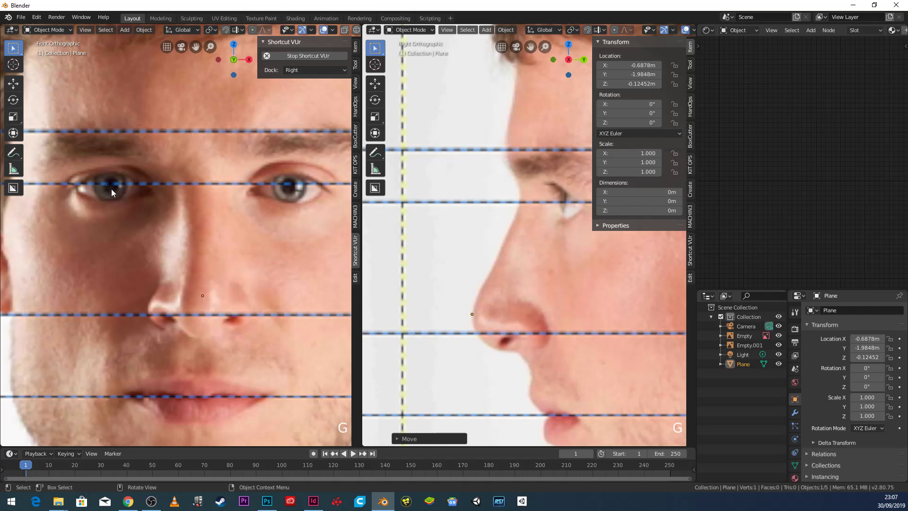
{"action": "scroll", "scroll_direction": "up", "scroll_amount": 3}
{"action": "middle_click", "coordinate": [251, 323]}
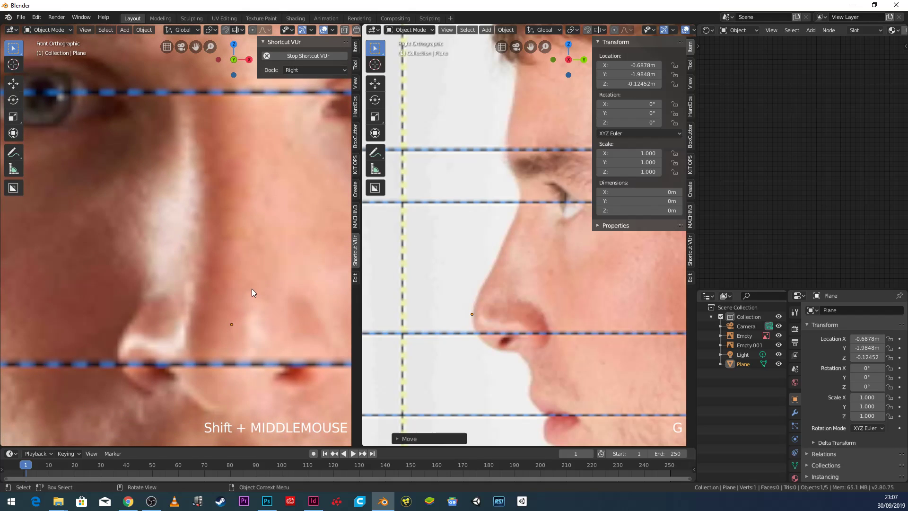
{"action": "scroll", "scroll_direction": "down", "scroll_amount": 3}
{"action": "middle_click", "coordinate": [245, 289]}
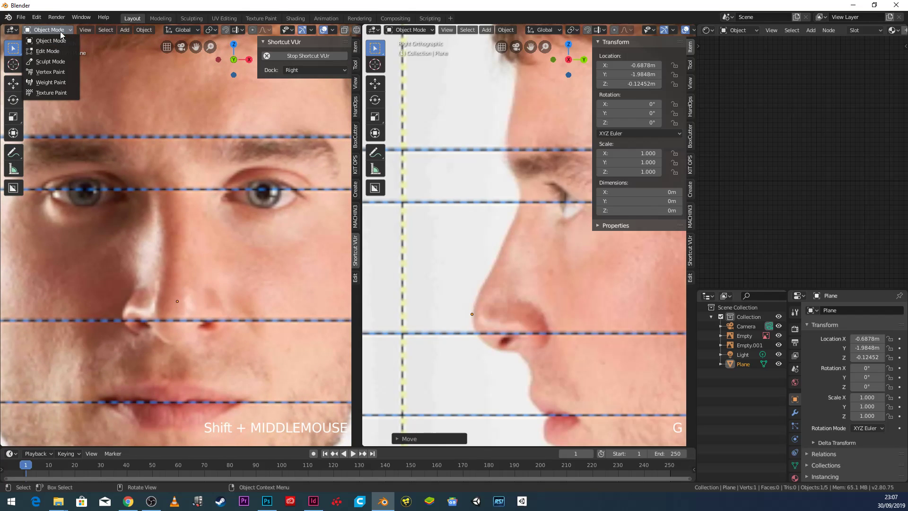
In Edit Mode, extrude a vertex chain up the forehead profile in the right view.
{"action": "left_click", "coordinate": [59, 45]}
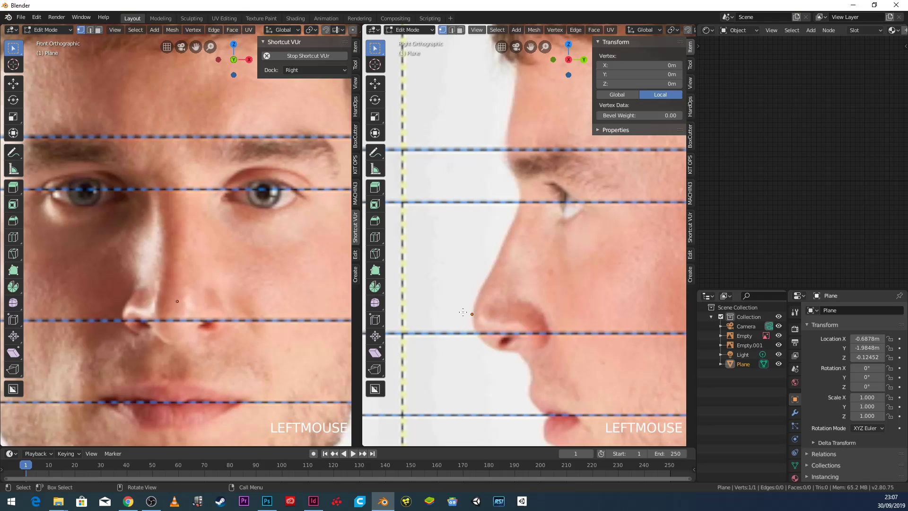
{"action": "key", "text": "a"}
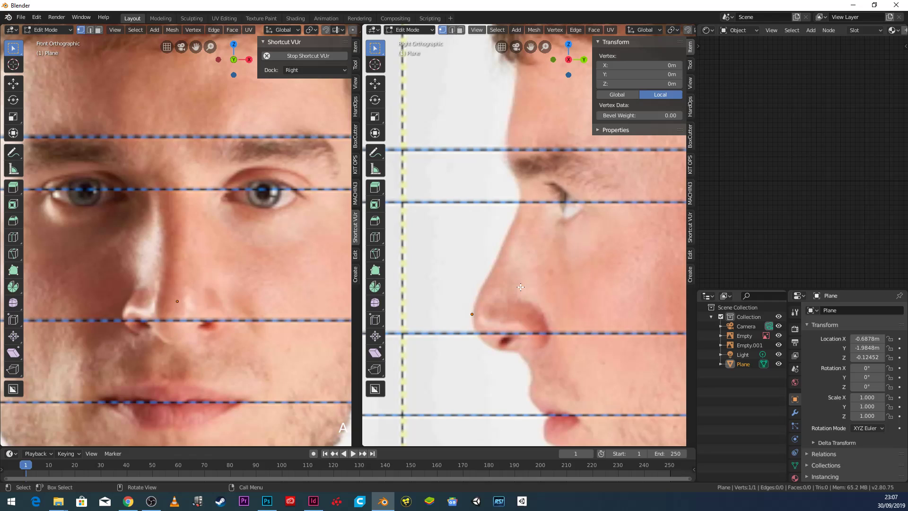
{"action": "key", "text": "e"}
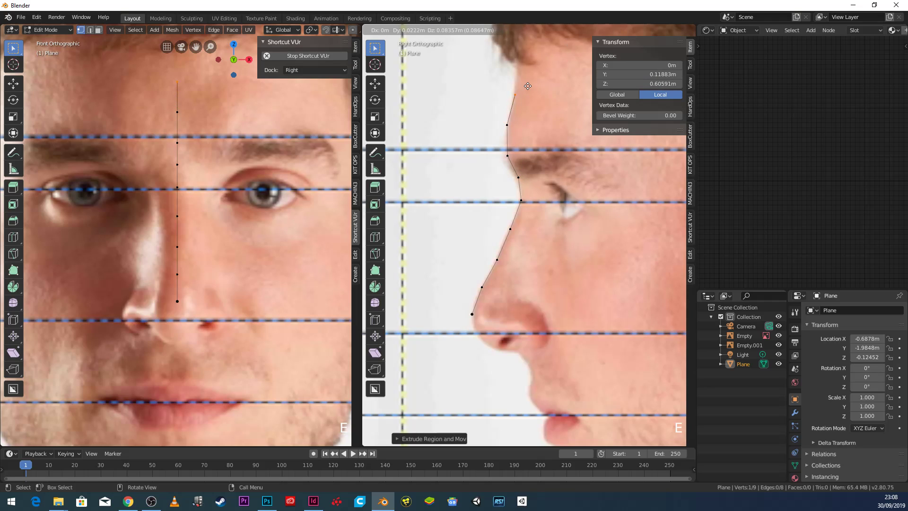
{"action": "scroll", "scroll_direction": "down", "scroll_amount": 3}
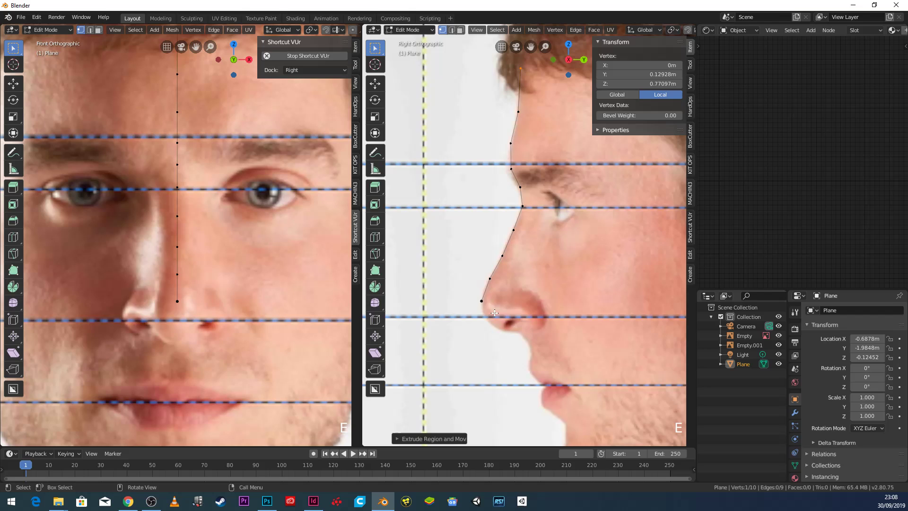
{"action": "scroll", "scroll_direction": "up", "scroll_amount": 3}
{"action": "middle_click", "coordinate": [493, 308]}
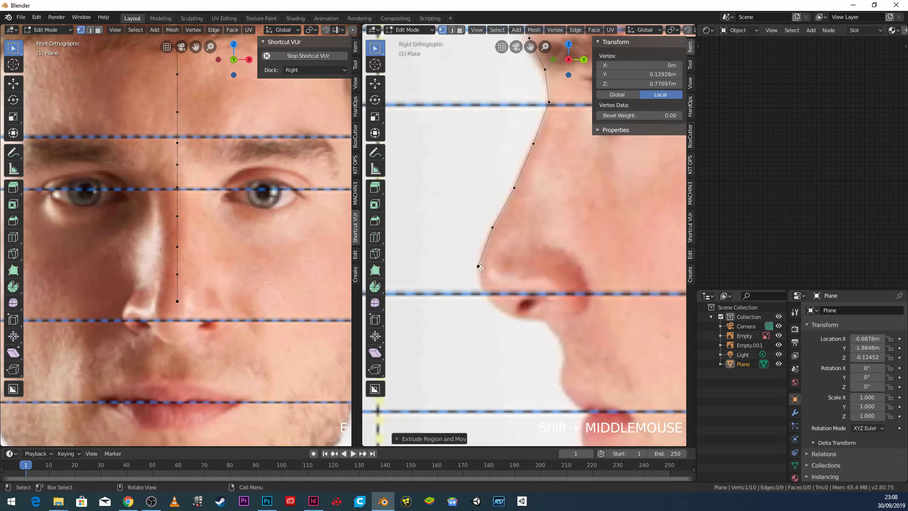
{"action": "scroll", "scroll_direction": "down", "scroll_amount": 3}
{"action": "scroll", "scroll_direction": "up", "scroll_amount": 3}
From the nose tip, extend the profile chain down over lips and chin to the neck.
{"action": "left_click", "coordinate": [492, 257]}
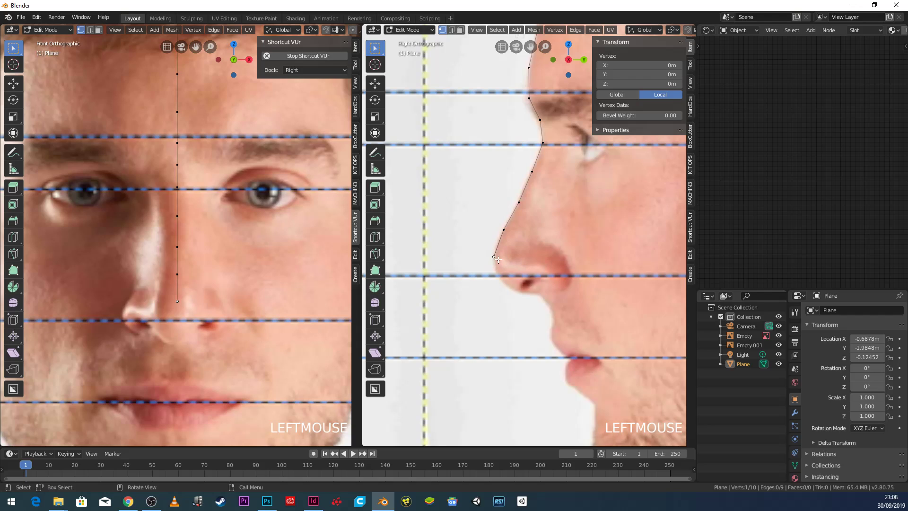
{"action": "key", "text": "e"}
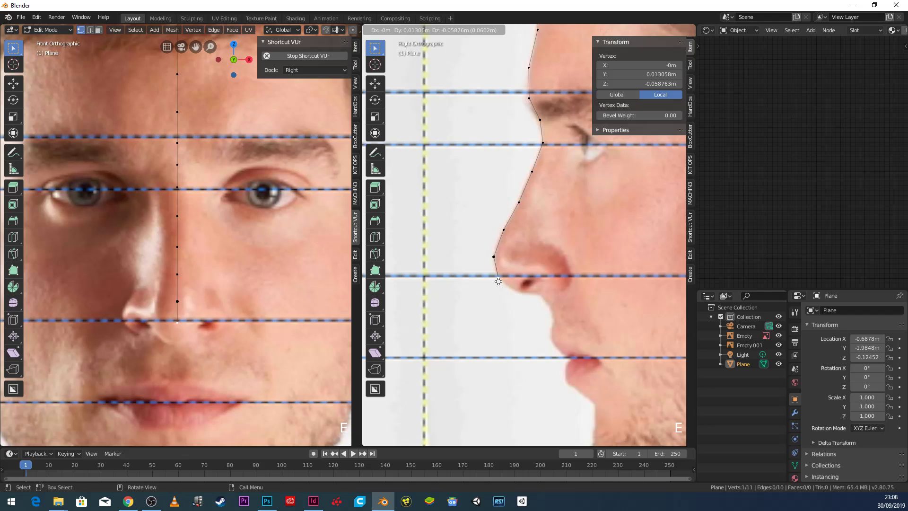
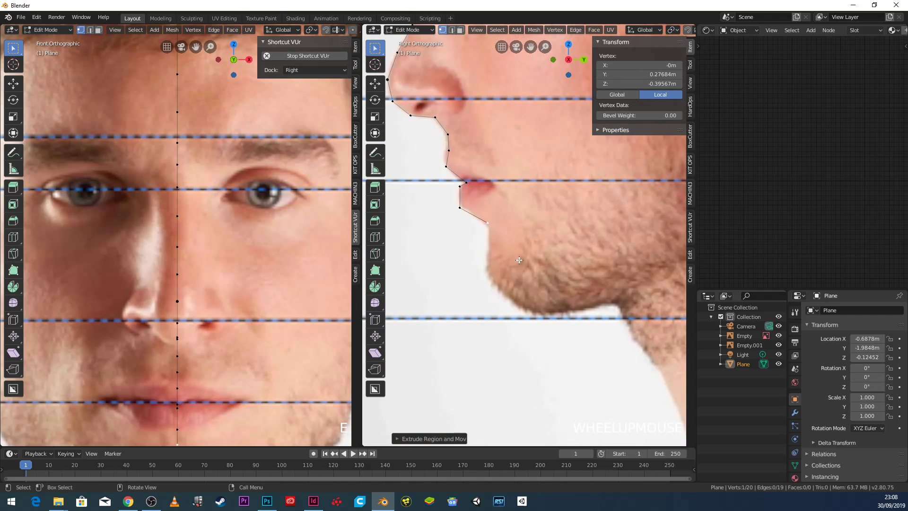
{"action": "key", "text": "e"}
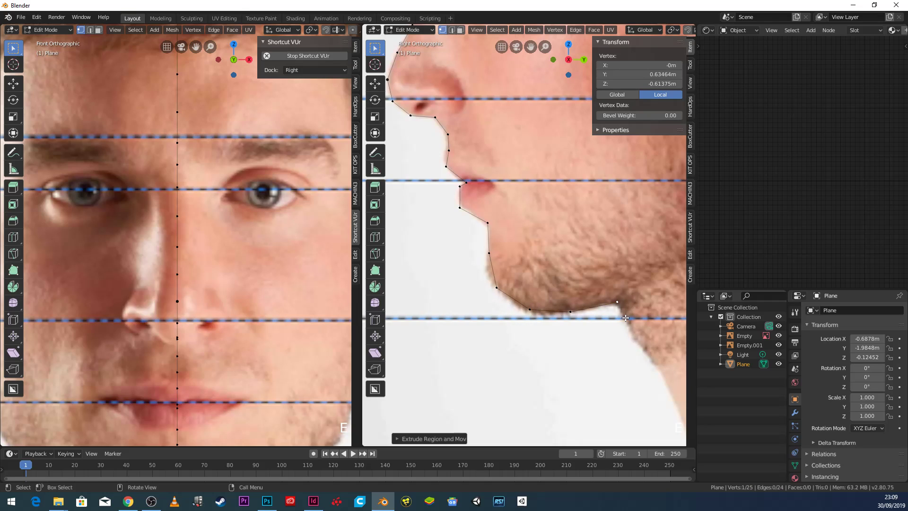
{"action": "scroll", "scroll_direction": "down", "scroll_amount": 3}
{"action": "key", "text": "e"}
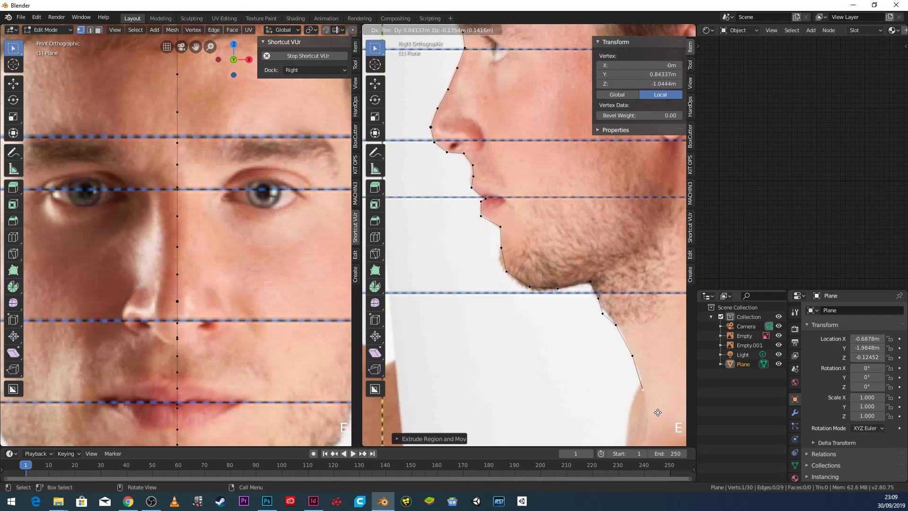
{"action": "scroll", "scroll_direction": "down", "scroll_amount": 3}
{"action": "middle_click", "coordinate": [515, 246]}
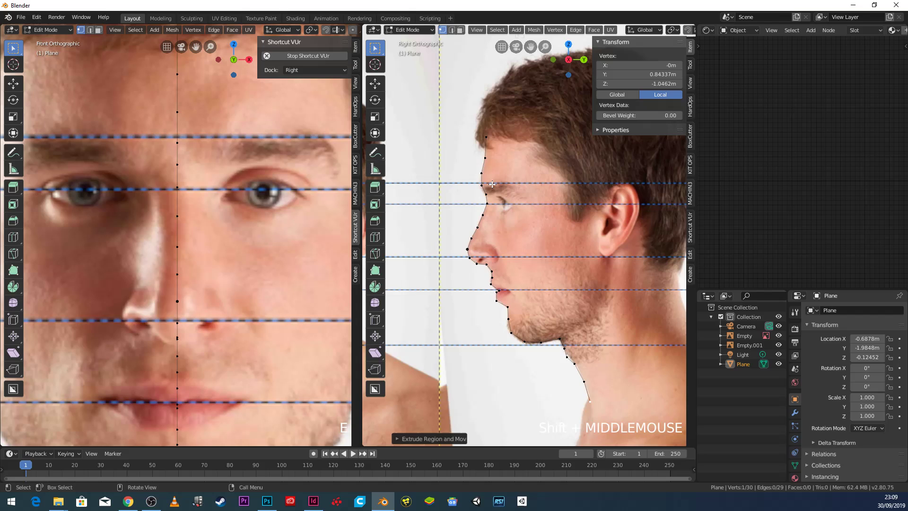
{"action": "scroll", "scroll_direction": "up", "scroll_amount": 3}
{"action": "middle_click", "coordinate": [470, 183]}
Extrude a vertex from the eye-level profile point and position it across the face.
{"action": "scroll", "scroll_direction": "up", "scroll_amount": 3}
{"action": "middle_click", "coordinate": [497, 274]}
{"action": "scroll", "scroll_direction": "up", "scroll_amount": 3}
{"action": "left_click", "coordinate": [471, 255]}
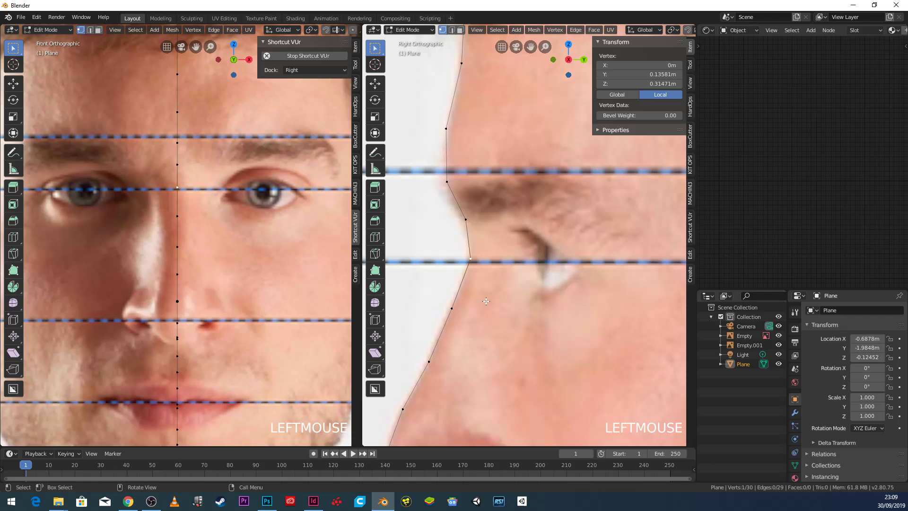
{"action": "key", "text": "e"}
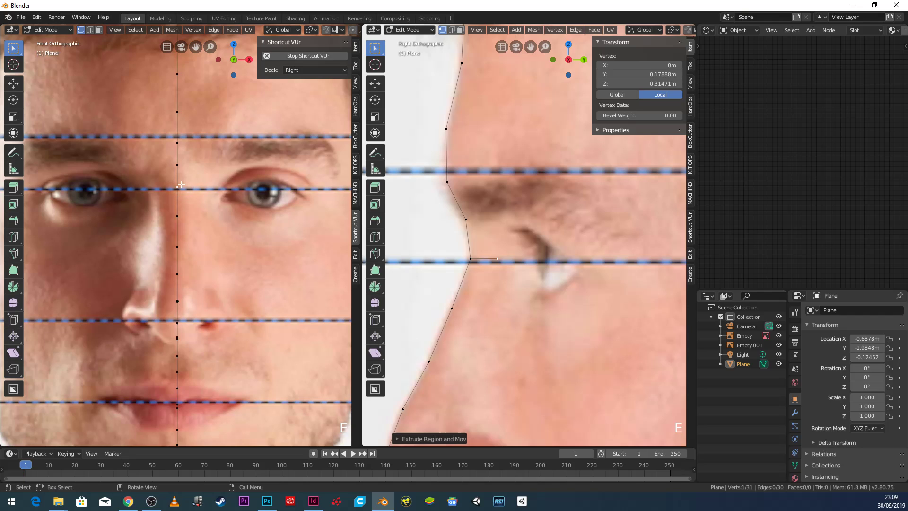
{"action": "key", "text": "g"}
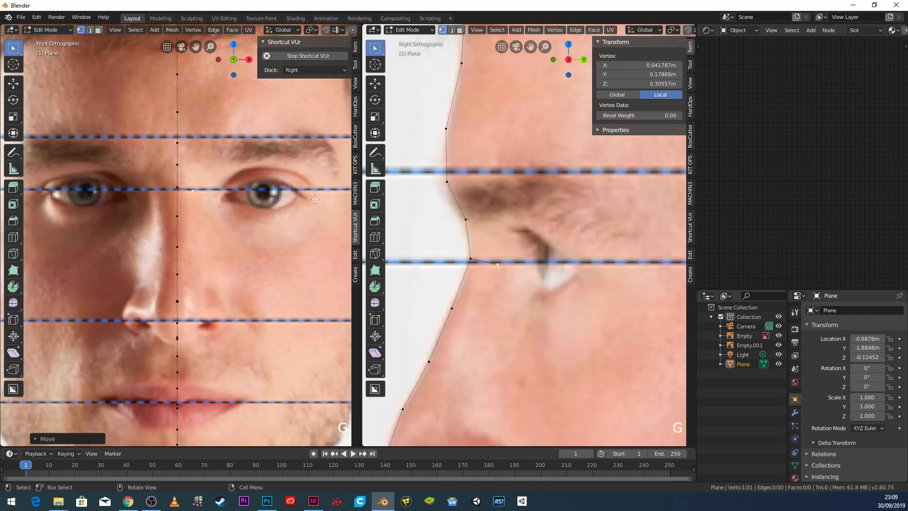
{"action": "scroll", "scroll_direction": "up", "scroll_amount": 3}
{"action": "key", "text": "g"}
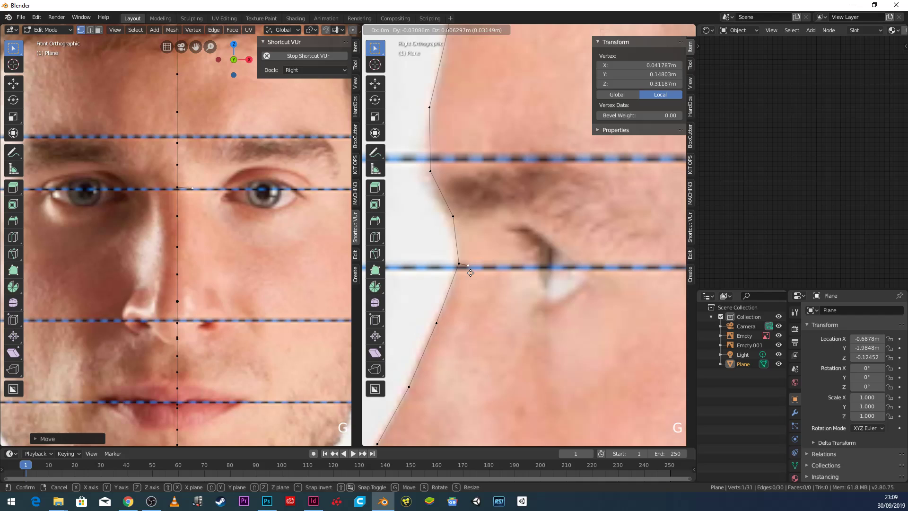
Extrude two more vertices along the eye line, ending on the eye's inner corner.
{"action": "key", "text": "e"}
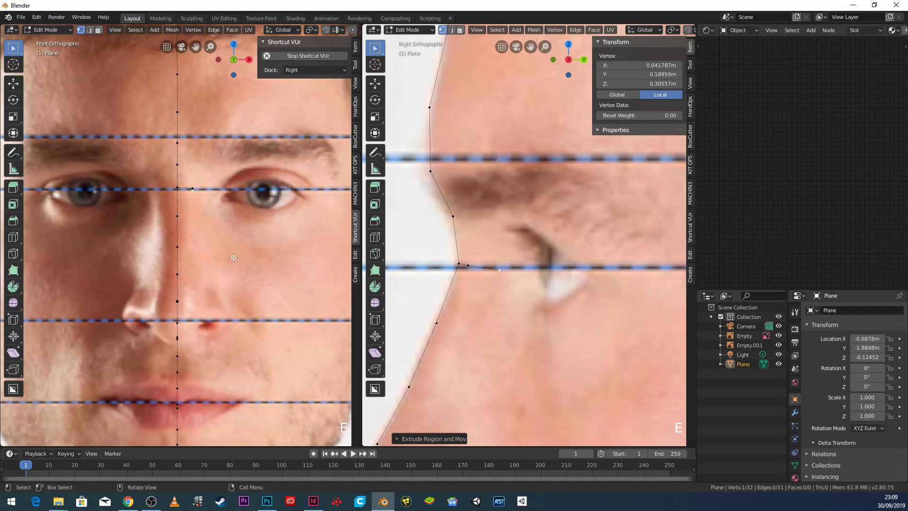
{"action": "key", "text": "g"}
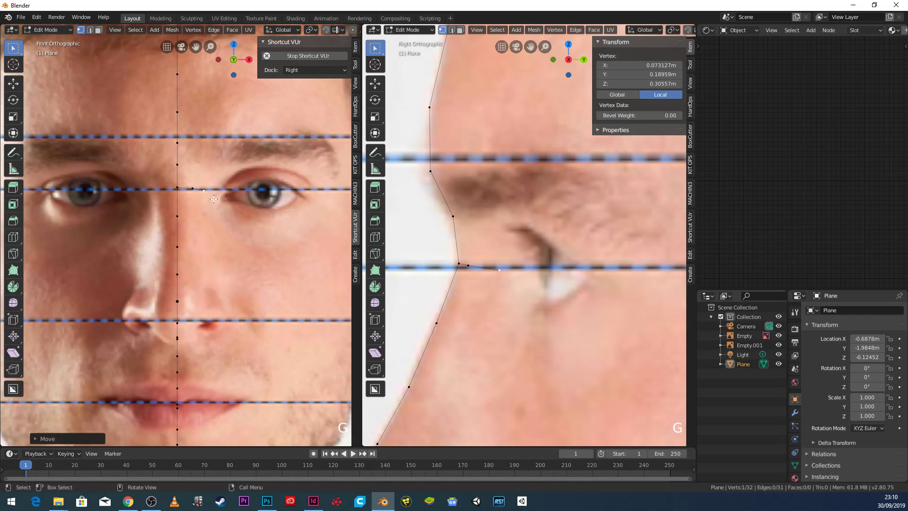
{"action": "key", "text": "e"}
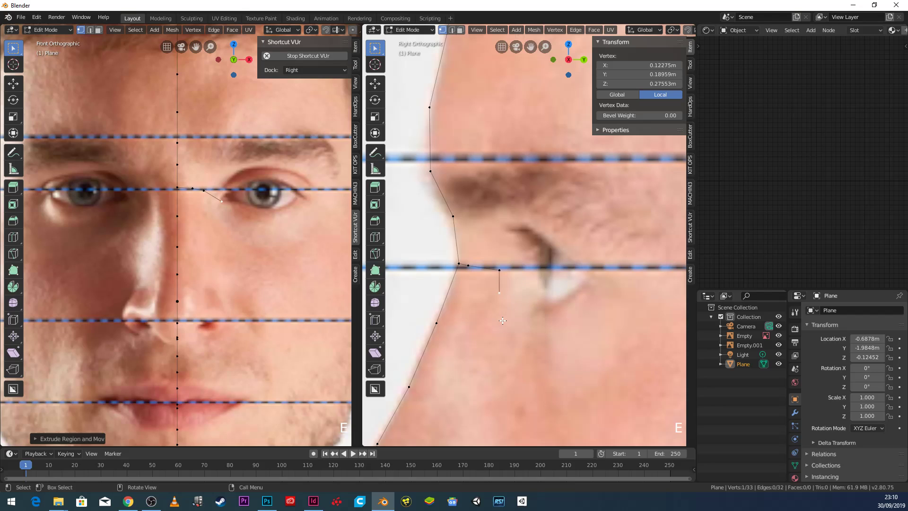
{"action": "key", "text": "g"}
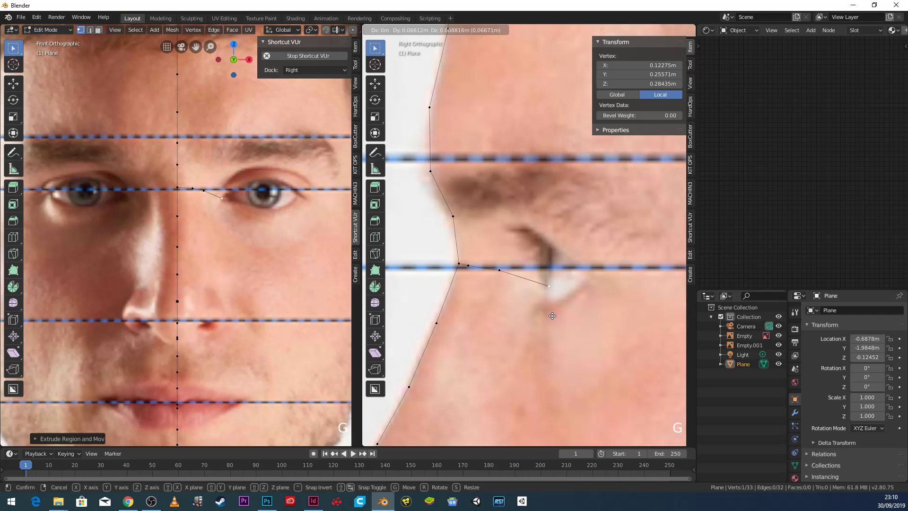
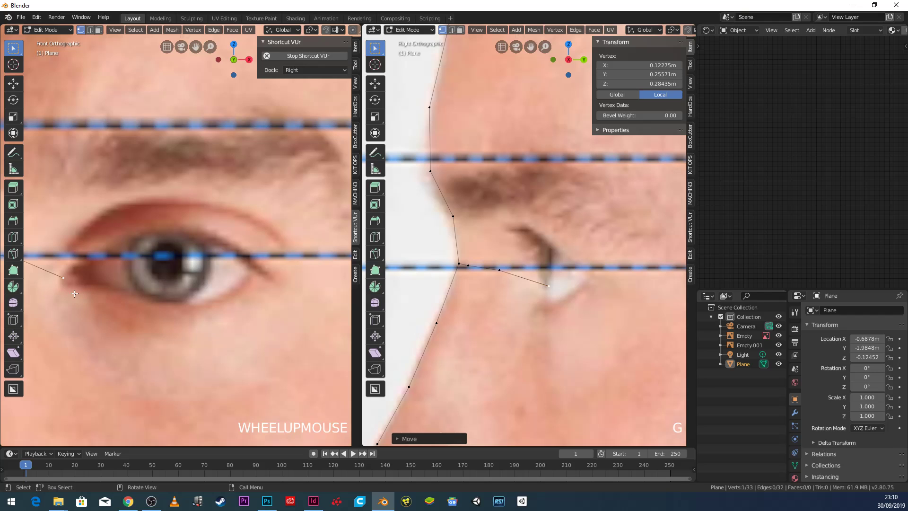
Extrude vertices around the eyelids and join the ends with F to close the eye loop.
{"action": "key", "text": "e"}
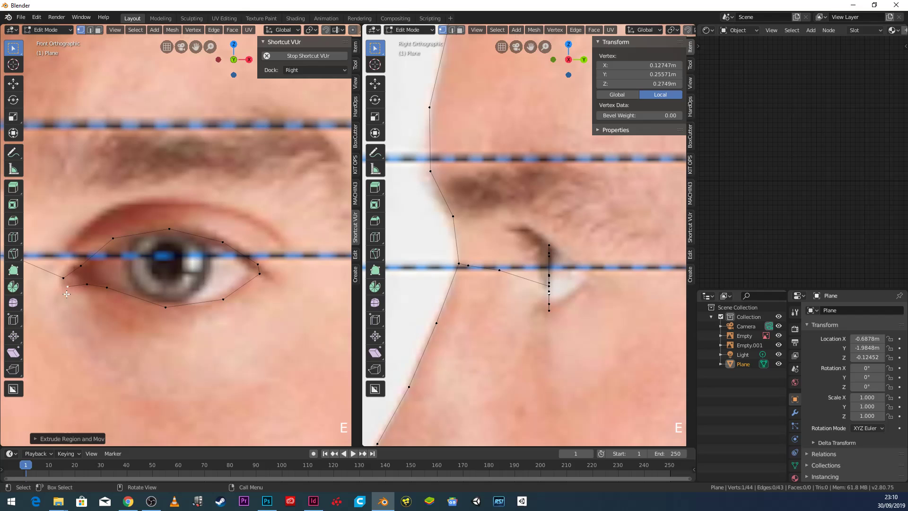
{"action": "middle_click", "coordinate": [72, 287]}
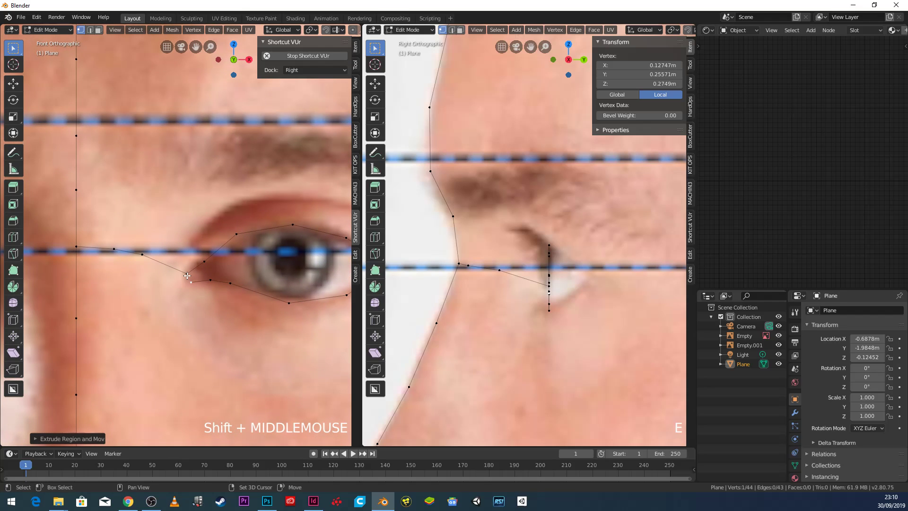
{"action": "left_click", "coordinate": [186, 274]}
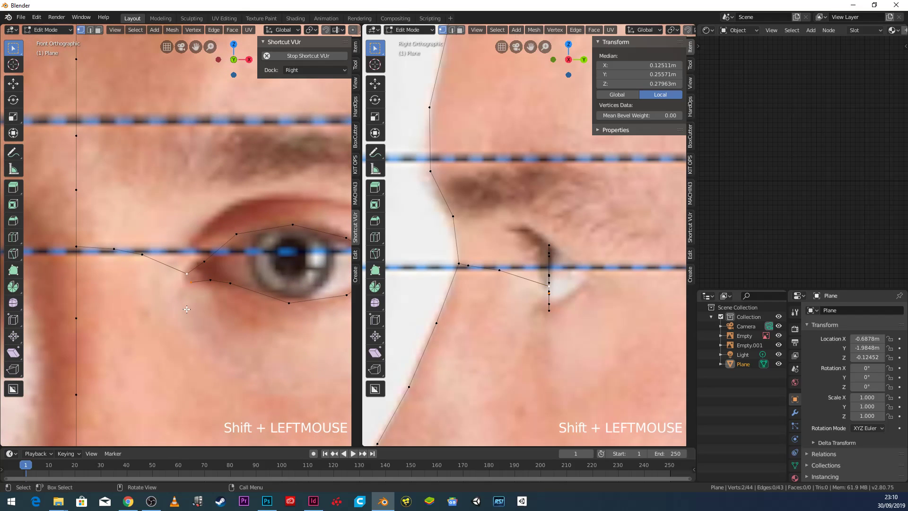
{"action": "key", "text": "f"}
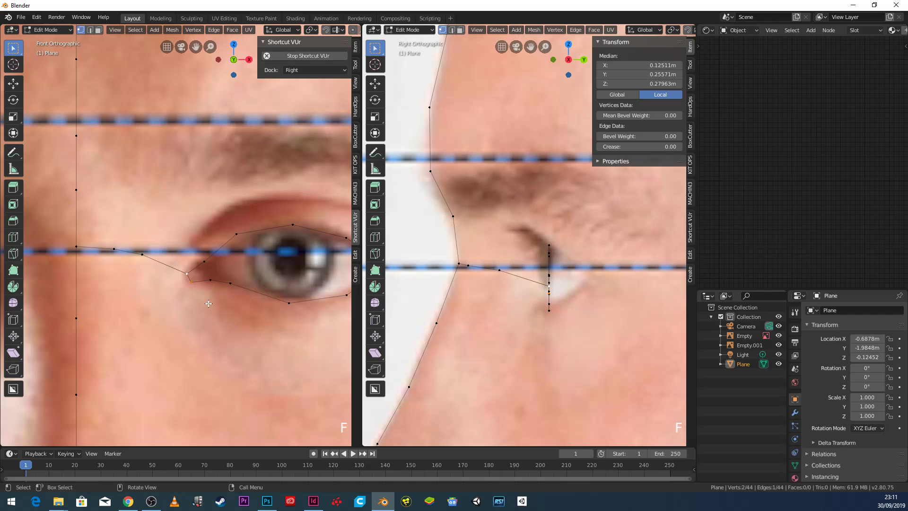
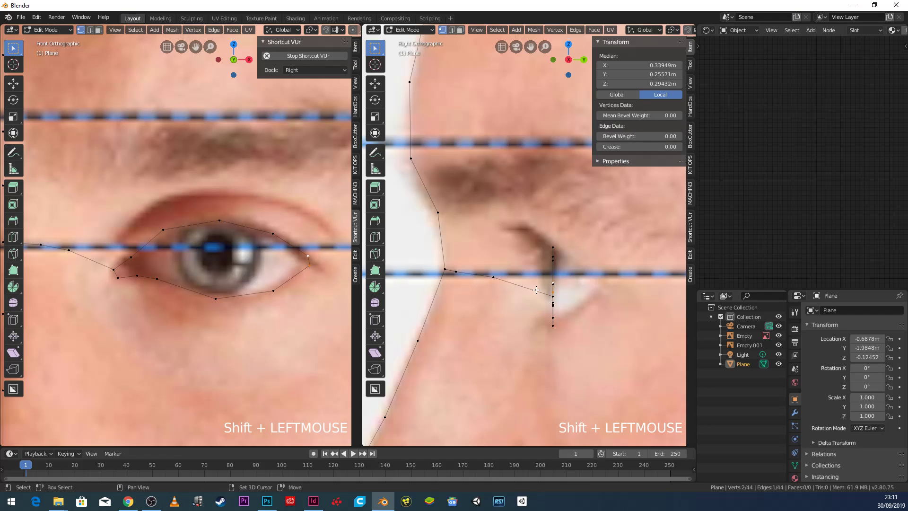
Slide upper, lower and inner-corner eyelid vertices along Y to match the side-view curvature.
{"action": "middle_click", "coordinate": [528, 287]}
{"action": "key", "text": "g"}
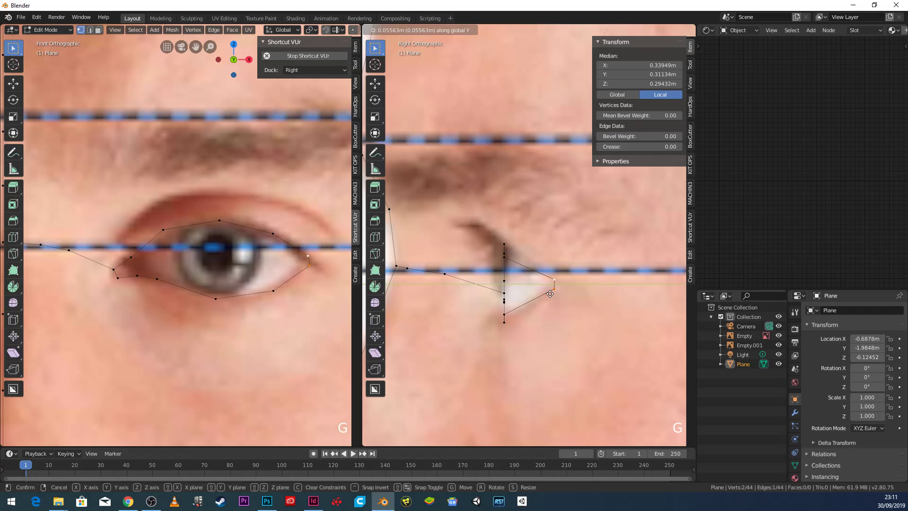
{"action": "left_click", "coordinate": [276, 239]}
{"action": "key", "text": "g"}
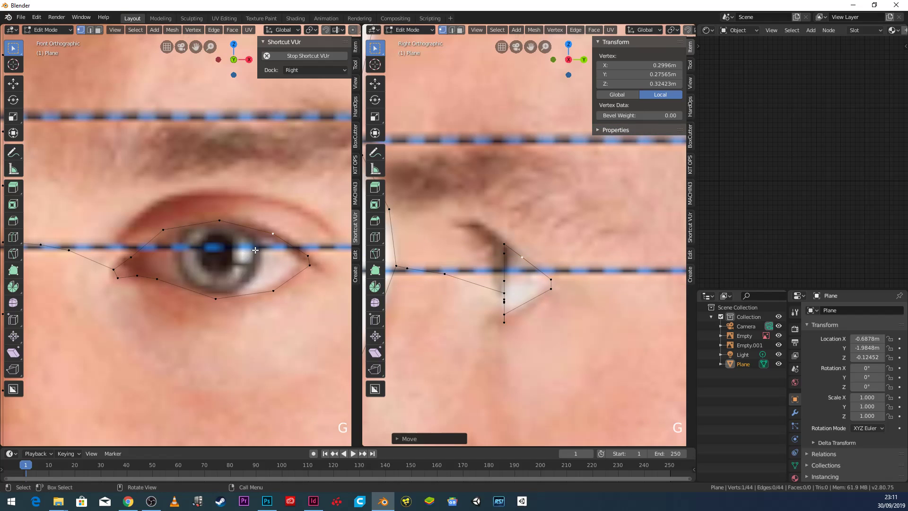
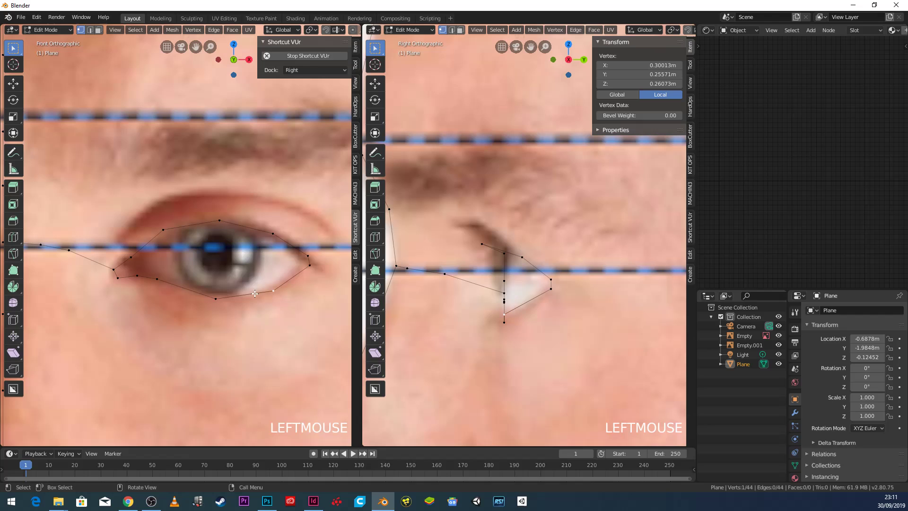
{"action": "key", "text": "g"}
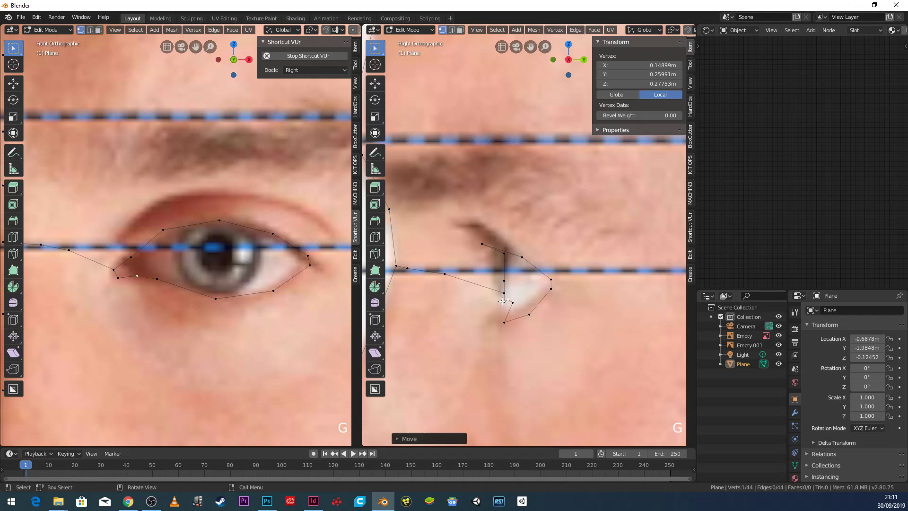
{"action": "left_click", "coordinate": [504, 297]}
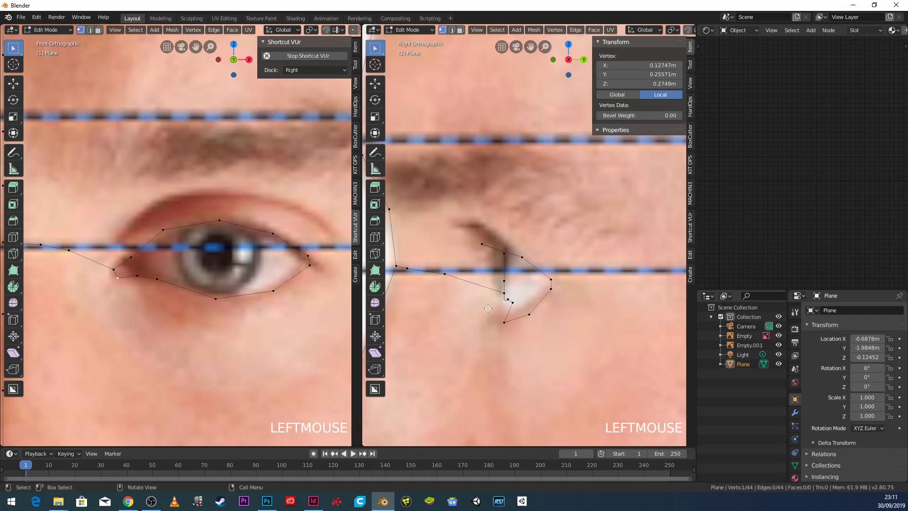
{"action": "key", "text": "g"}
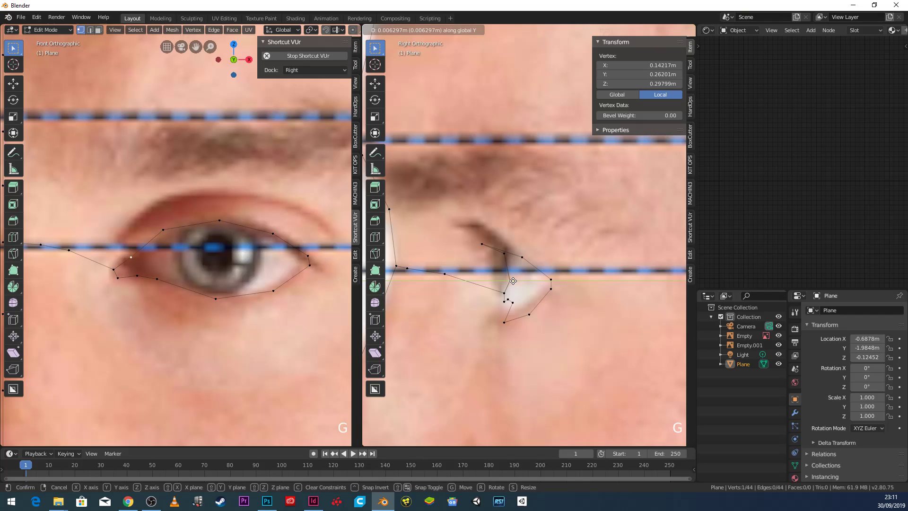
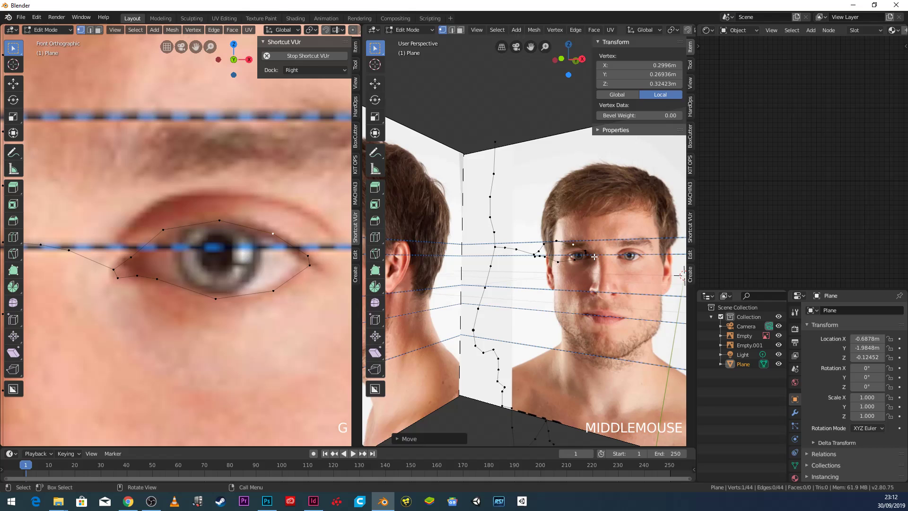
{"action": "scroll", "scroll_direction": "up", "scroll_amount": 3}
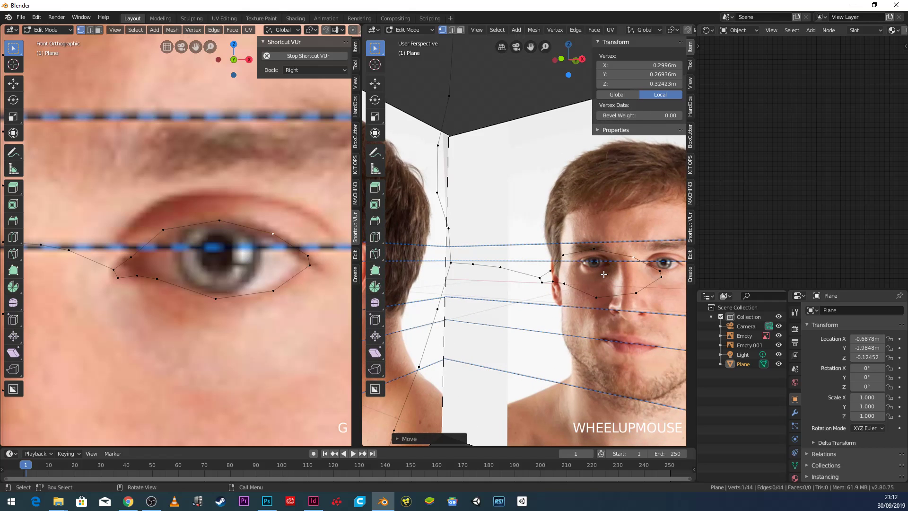
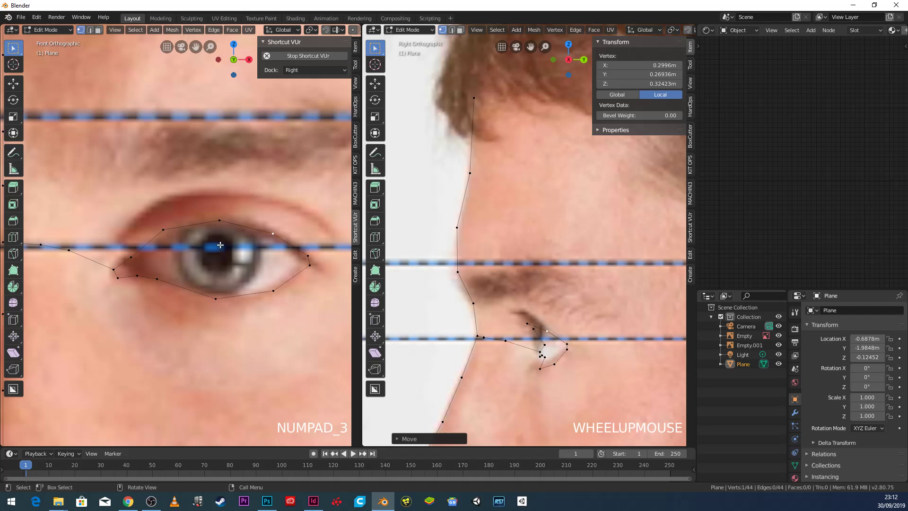
{"action": "scroll", "scroll_direction": "down", "scroll_amount": 3}
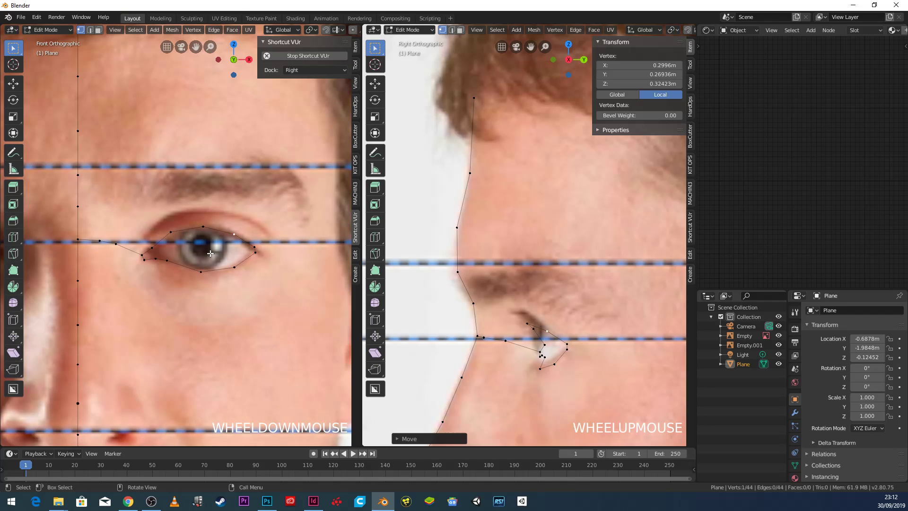
{"action": "scroll", "scroll_direction": "up", "scroll_amount": 3}
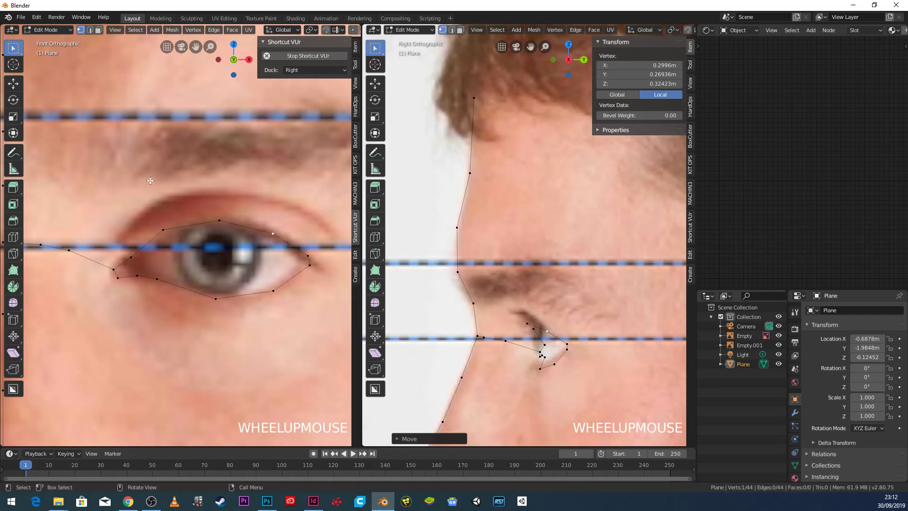
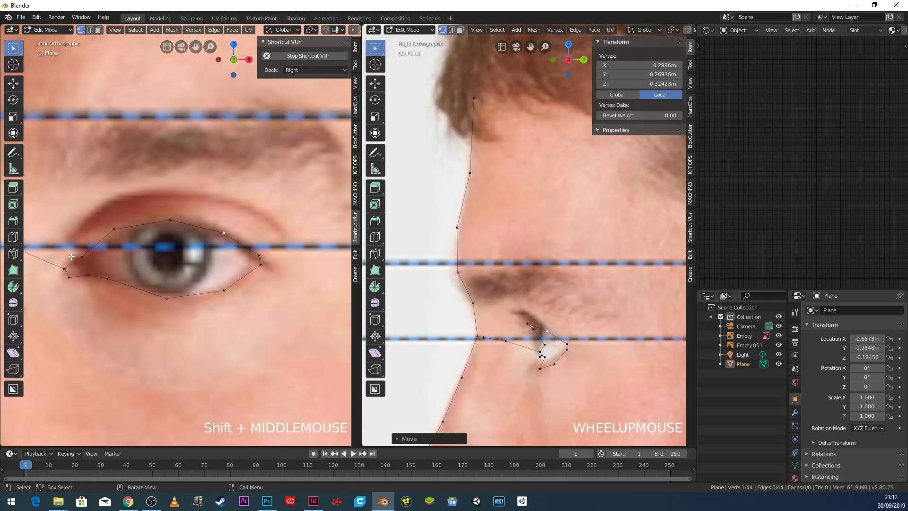
{"action": "scroll", "scroll_direction": "down", "scroll_amount": 3}
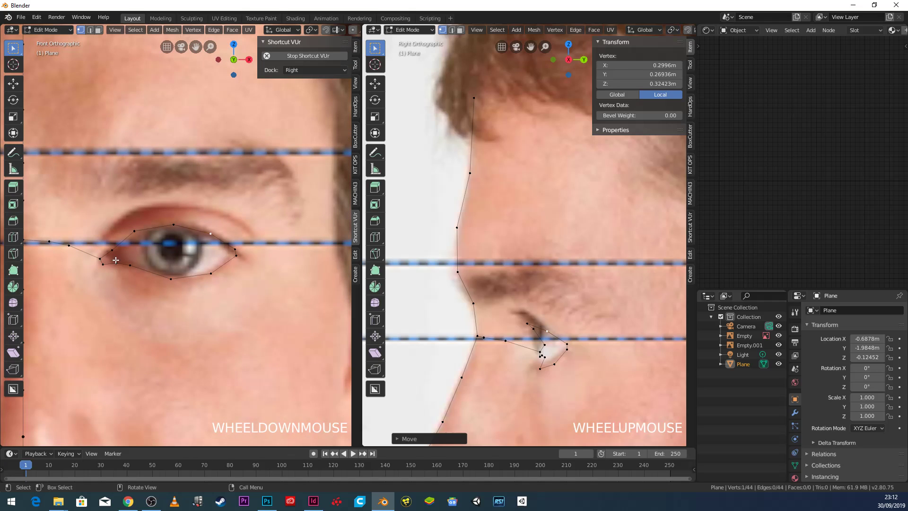
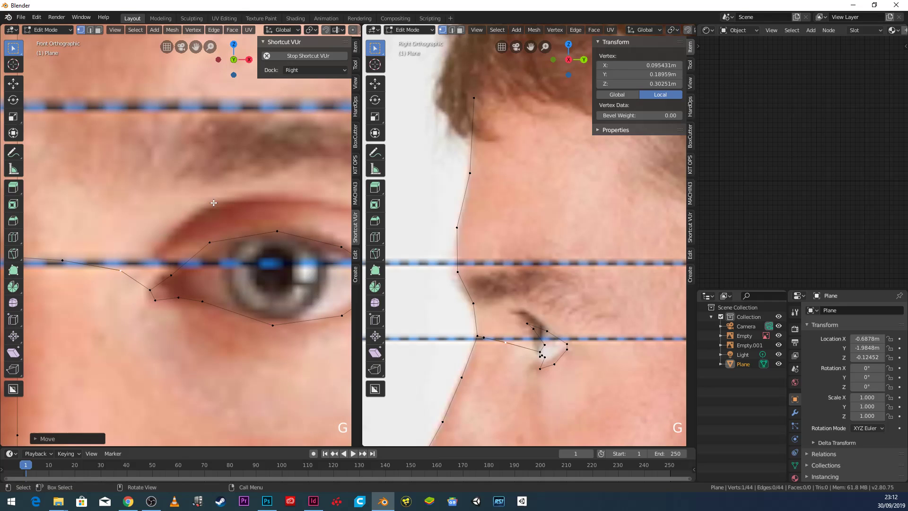
Extrude a wider outer ring of vertices around the eye outline for the socket.
{"action": "scroll", "scroll_direction": "down", "scroll_amount": 3}
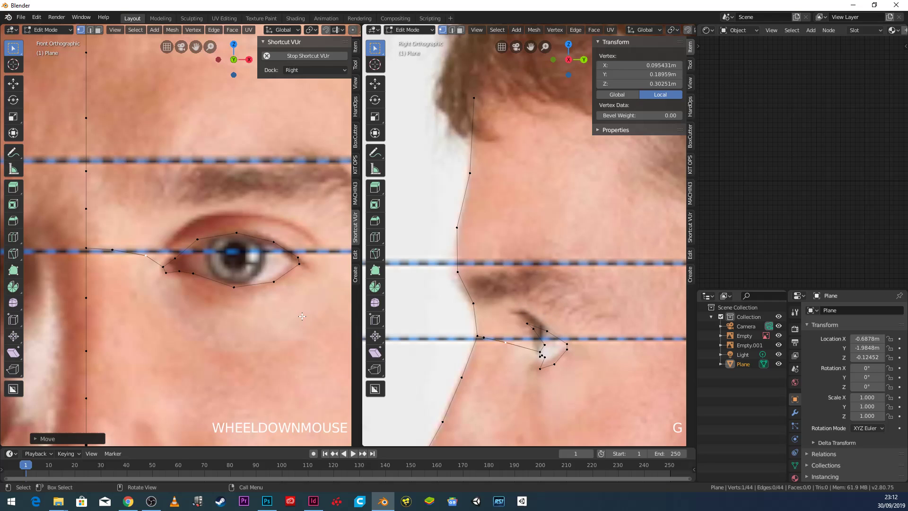
{"action": "scroll", "scroll_direction": "up", "scroll_amount": 3}
{"action": "key", "text": "e"}
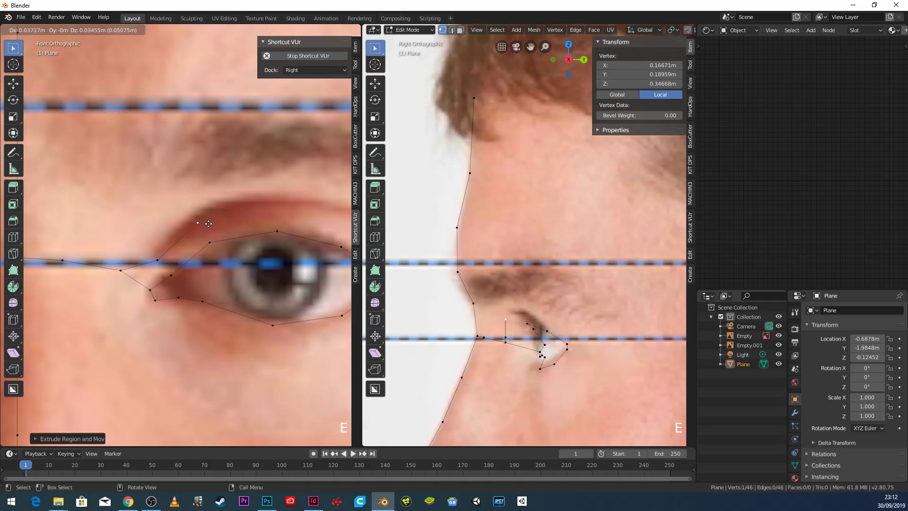
{"action": "scroll", "scroll_direction": "down", "scroll_amount": 3}
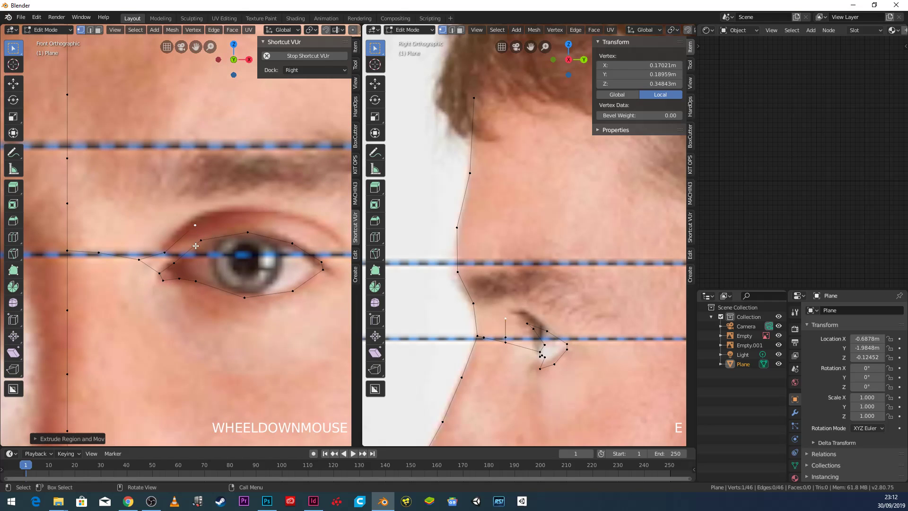
{"action": "key", "text": "e"}
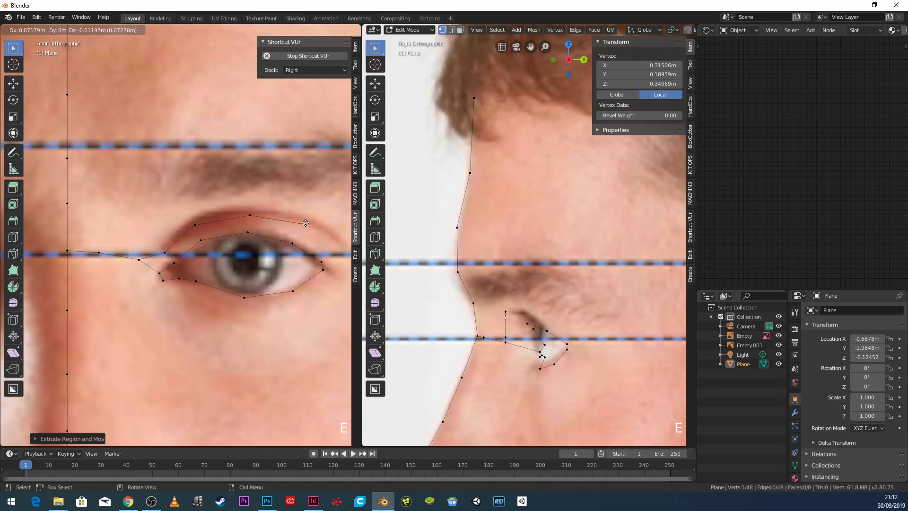
{"action": "scroll", "scroll_direction": "down", "scroll_amount": 3}
{"action": "key", "text": "e"}
{"action": "left_click", "coordinate": [315, 254]}
{"action": "key", "text": "e"}
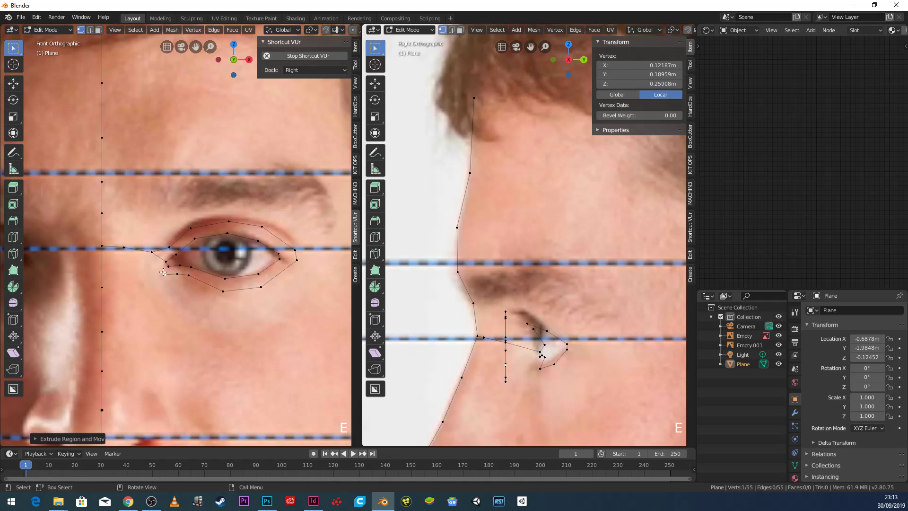
Move the upper and brow outer-ring vertices in depth to follow the eye socket in the side view.
{"action": "left_click", "coordinate": [299, 254]}
{"action": "left_click", "coordinate": [300, 245]}
{"action": "key", "text": "g"}
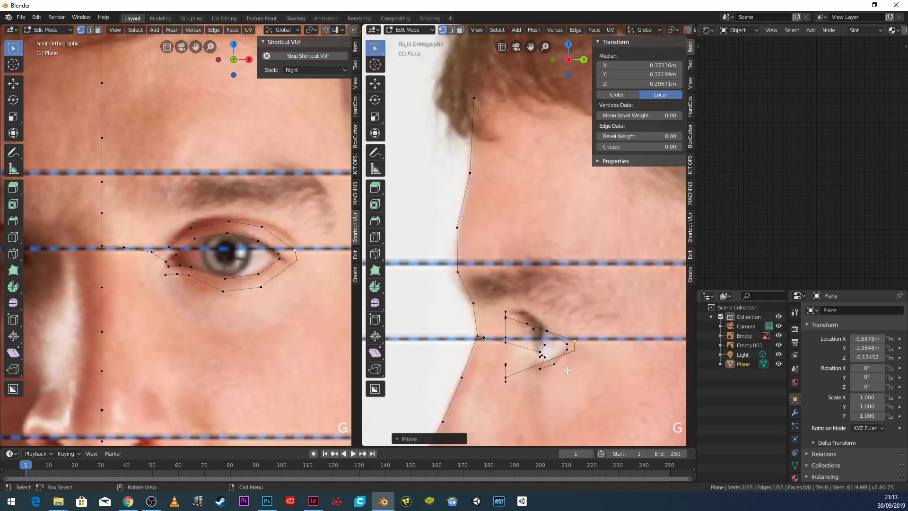
{"action": "left_click", "coordinate": [576, 352]}
{"action": "key", "text": "g"}
{"action": "left_click", "coordinate": [581, 353]}
{"action": "key", "text": "g"}
{"action": "left_click", "coordinate": [258, 222]}
{"action": "key", "text": "g"}
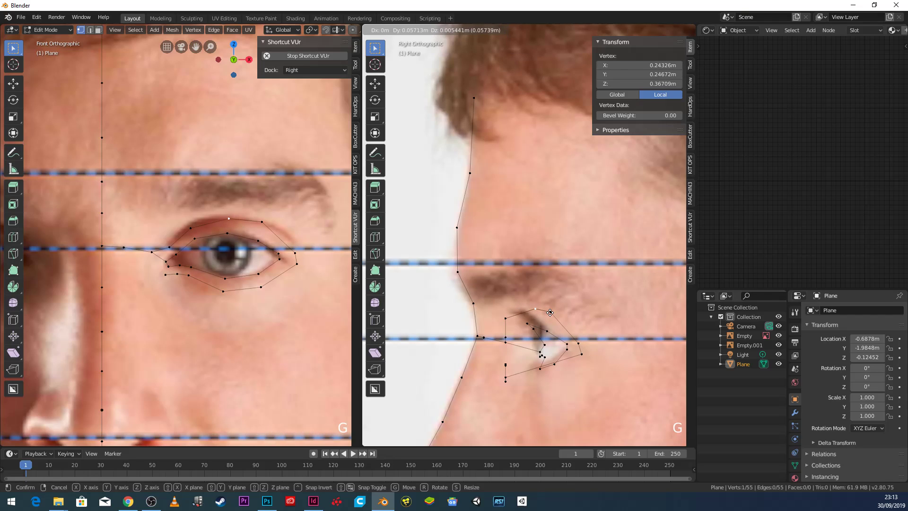
{"action": "left_click", "coordinate": [509, 316]}
{"action": "key", "text": "g"}
{"action": "left_click", "coordinate": [510, 330]}
{"action": "key", "text": "g"}
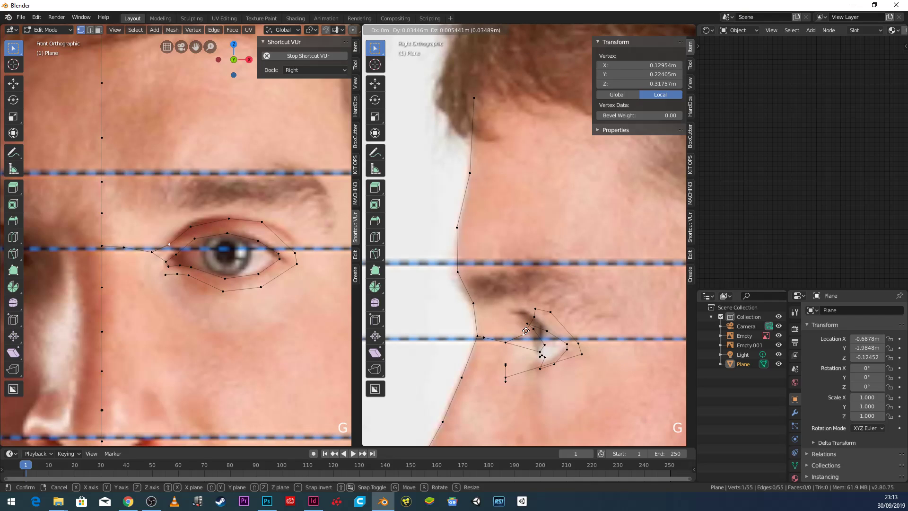
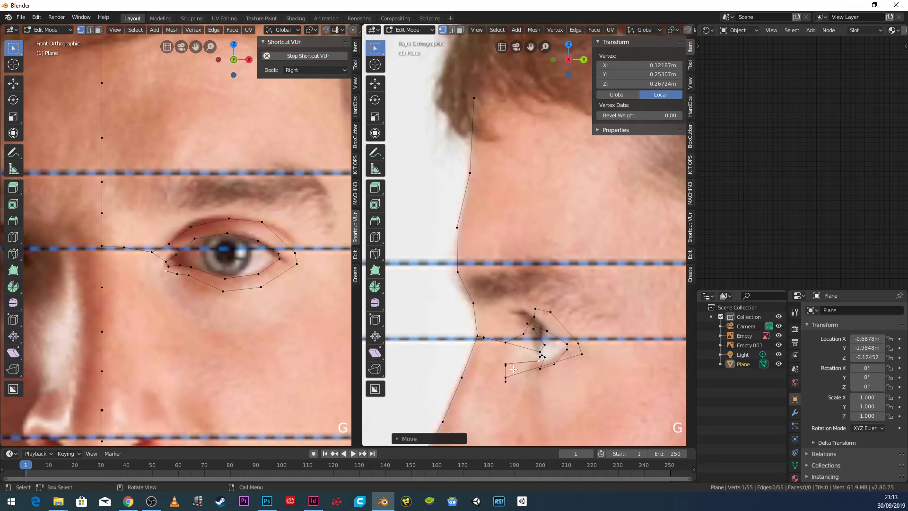
{"action": "left_click", "coordinate": [176, 273]}
Set the lower outer-ring vertices under the eye to socket depth in the side view.
{"action": "scroll", "scroll_direction": "up", "scroll_amount": 3}
{"action": "middle_click", "coordinate": [523, 394]}
{"action": "scroll", "scroll_direction": "up", "scroll_amount": 3}
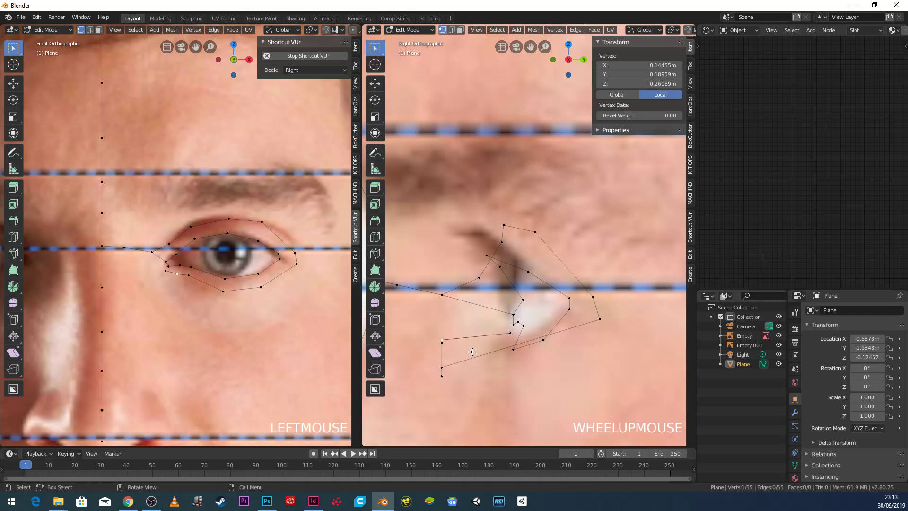
{"action": "key", "text": "g"}
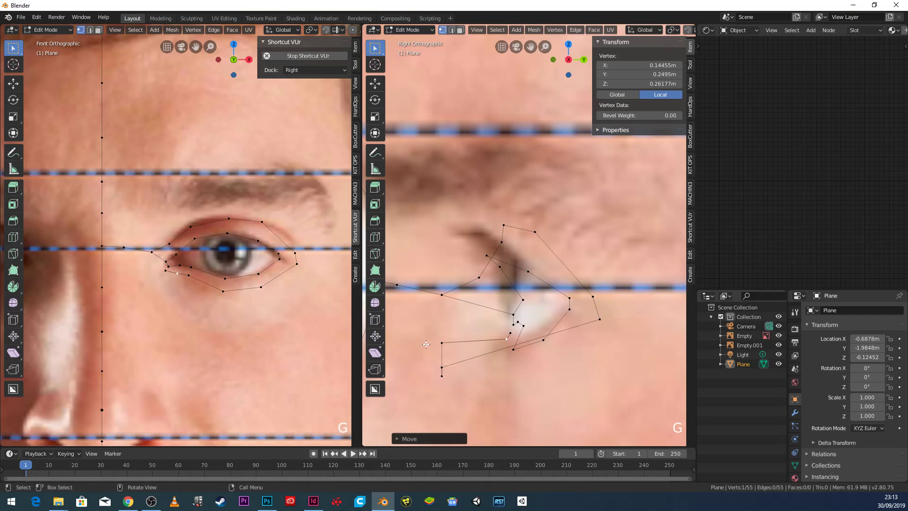
{"action": "left_click", "coordinate": [443, 342]}
{"action": "key", "text": "g"}
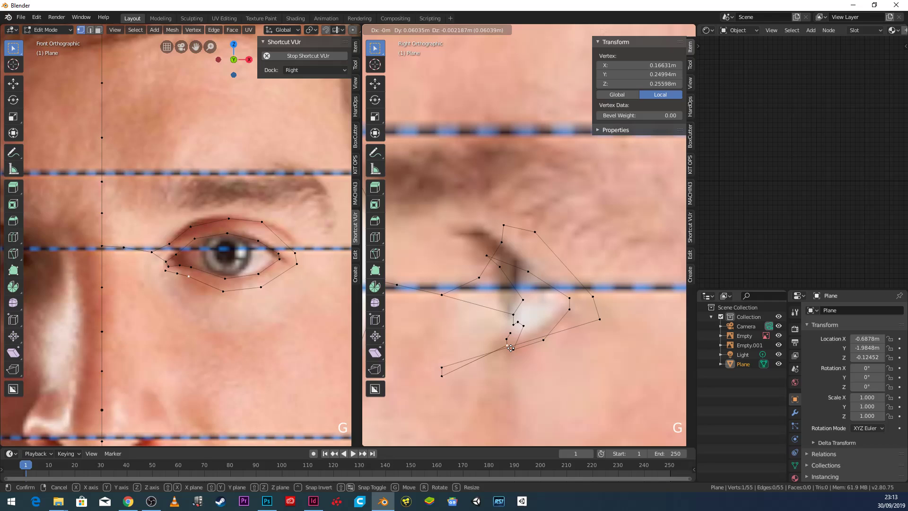
{"action": "left_click", "coordinate": [448, 366]}
{"action": "key", "text": "g"}
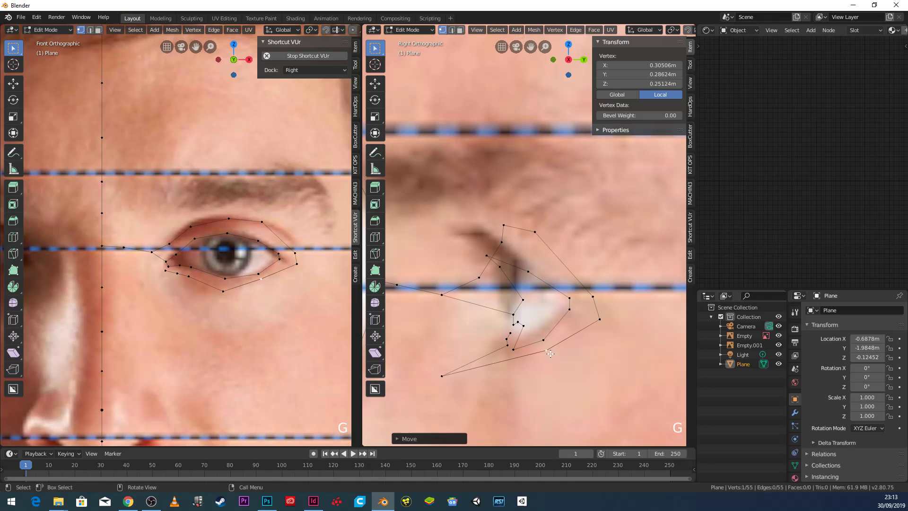
{"action": "left_click", "coordinate": [445, 375]}
{"action": "key", "text": "g"}
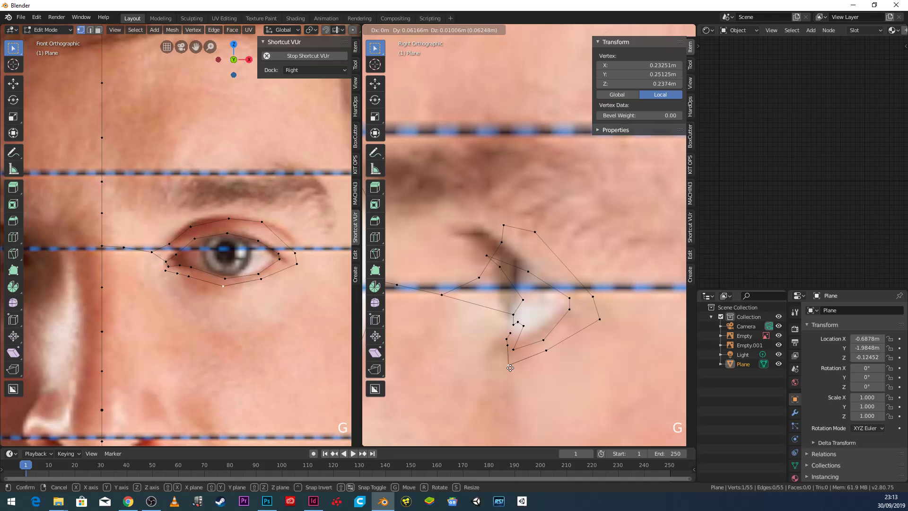
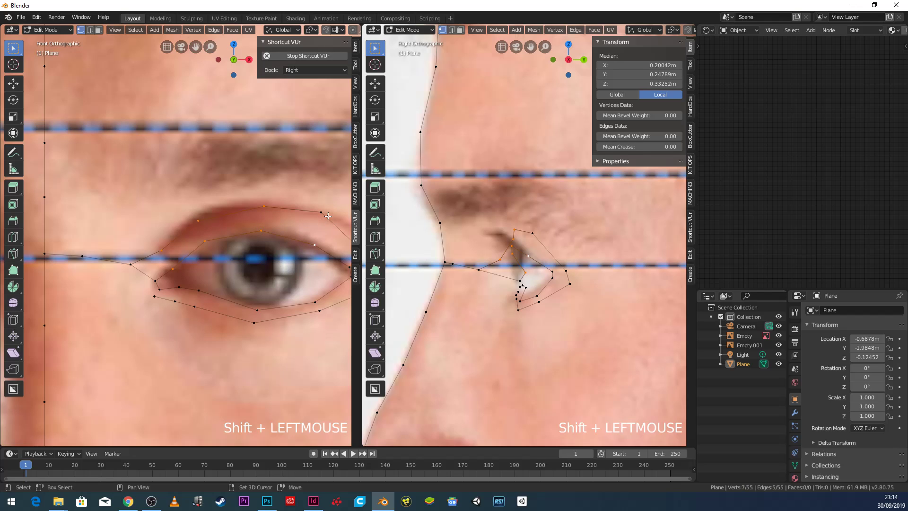
Select both eye rings and bridge them into a band of 10 faces around the eye opening.
{"action": "middle_click", "coordinate": [305, 228]}
{"action": "left_click", "coordinate": [264, 222]}
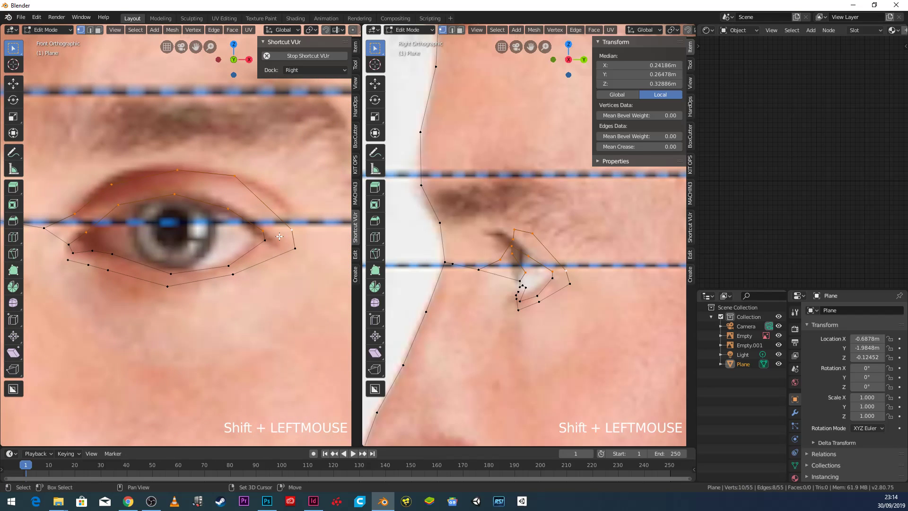
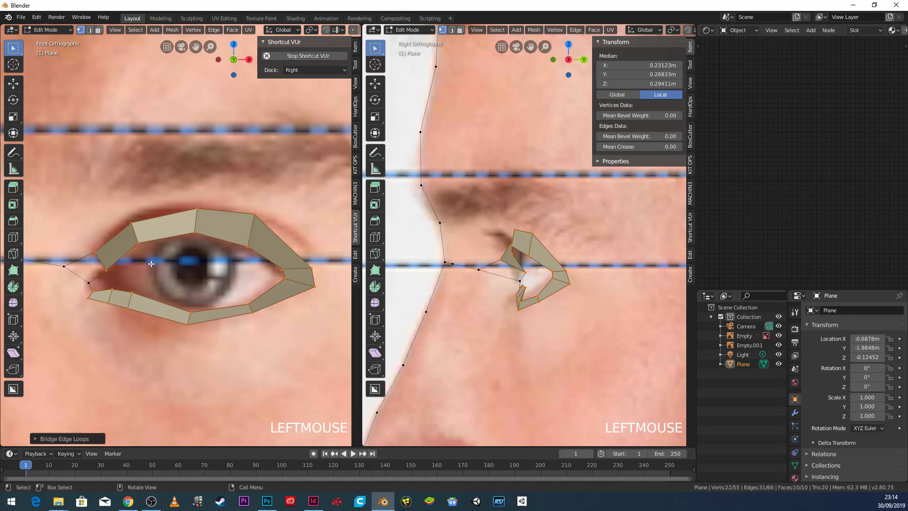
{"action": "scroll", "scroll_direction": "down", "scroll_amount": 3}
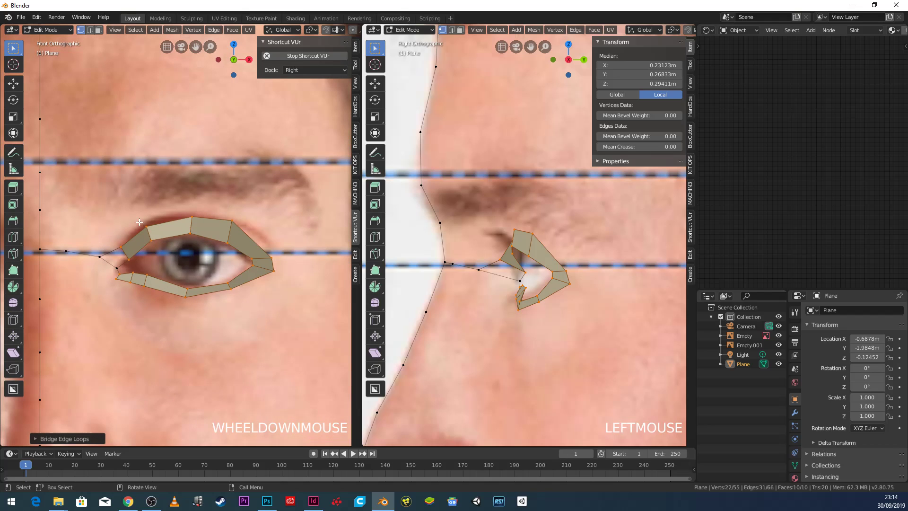
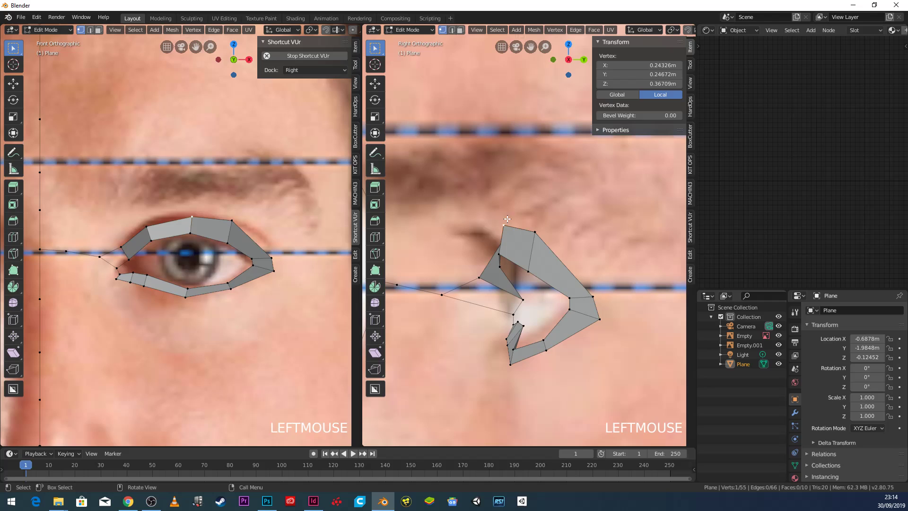
Extrude a third ring of vertices outward from the eye, bringing the mesh to 66 vertices.
{"action": "scroll", "scroll_direction": "down", "scroll_amount": 3}
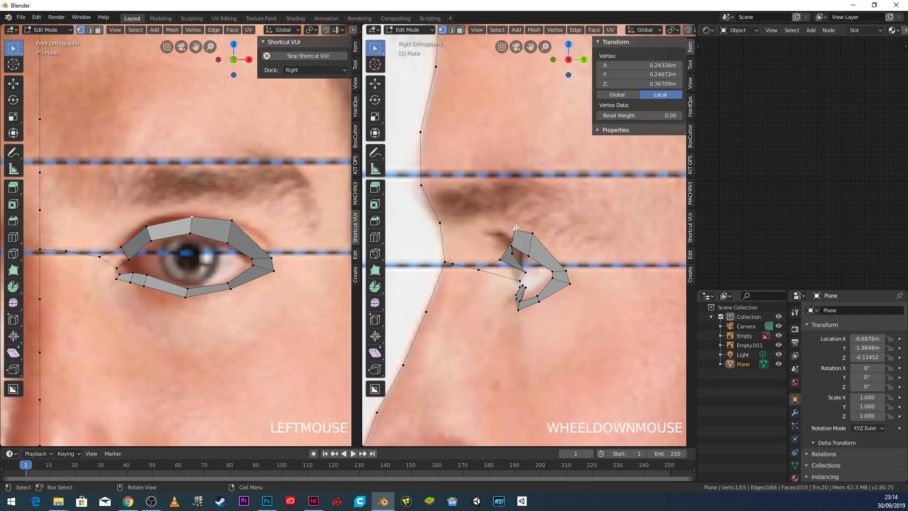
{"action": "key", "text": "e"}
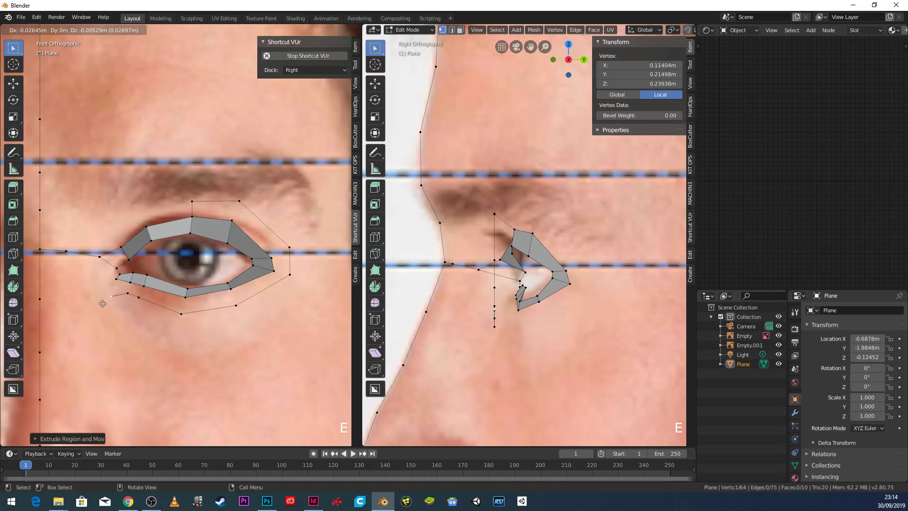
{"action": "left_click", "coordinate": [183, 194]}
{"action": "key", "text": "e"}
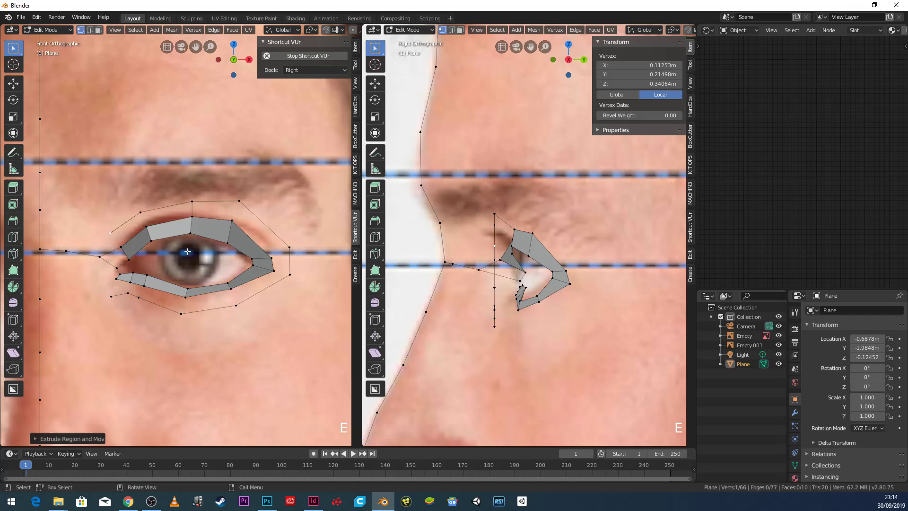
{"action": "scroll", "scroll_direction": "up", "scroll_amount": 3}
{"action": "key", "text": "g"}
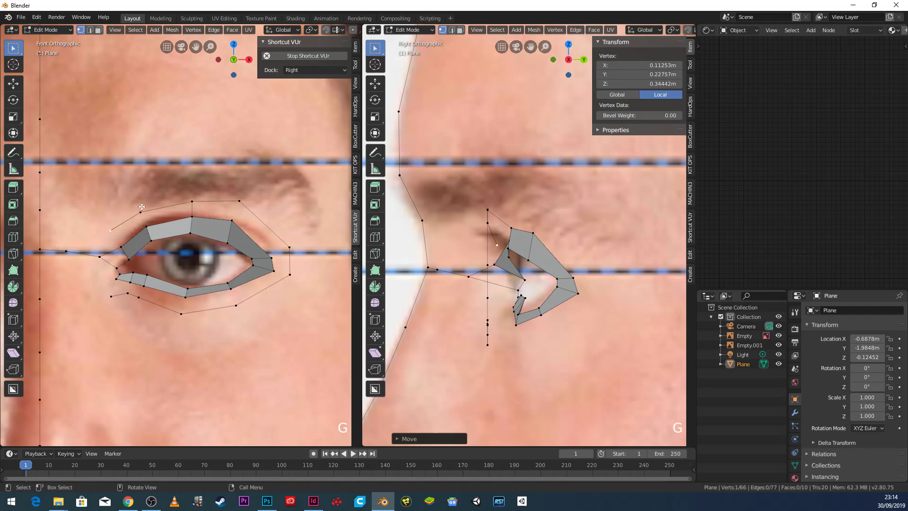
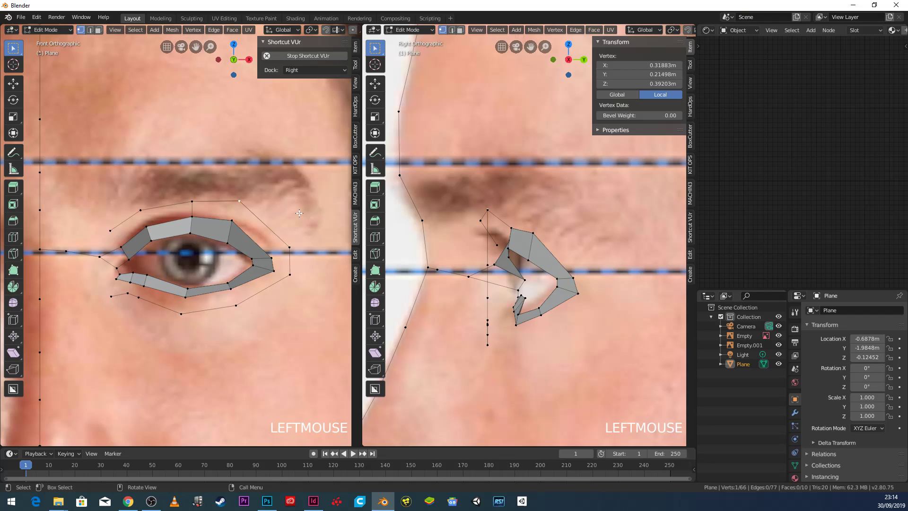
Move the outer-loop vertices below the eye in depth so they follow the socket and cheek.
{"action": "key", "text": "g"}
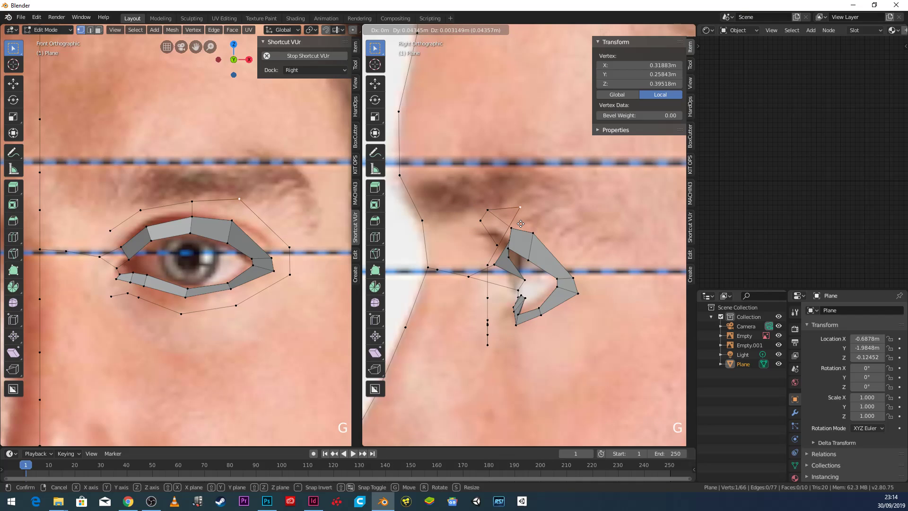
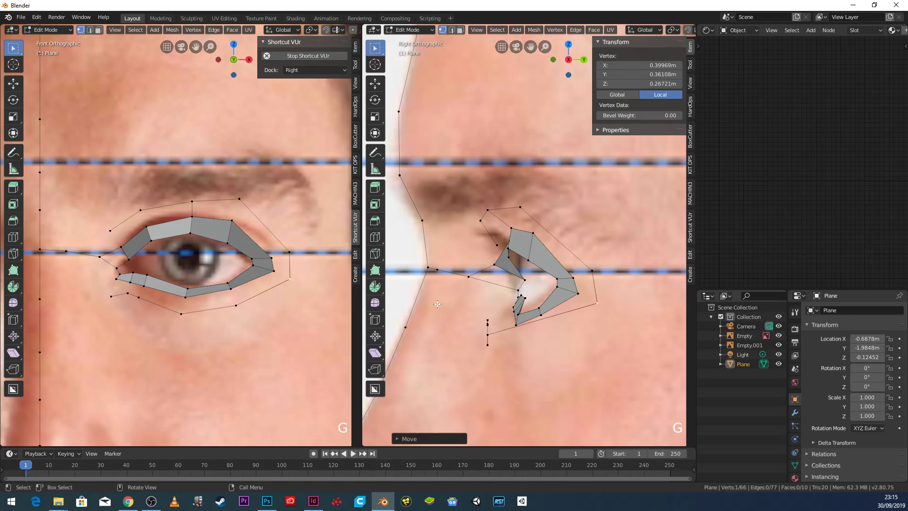
{"action": "left_click", "coordinate": [498, 334]}
{"action": "key", "text": "g"}
{"action": "left_click", "coordinate": [492, 341]}
{"action": "key", "text": "g"}
{"action": "left_click", "coordinate": [491, 343]}
{"action": "key", "text": "g"}
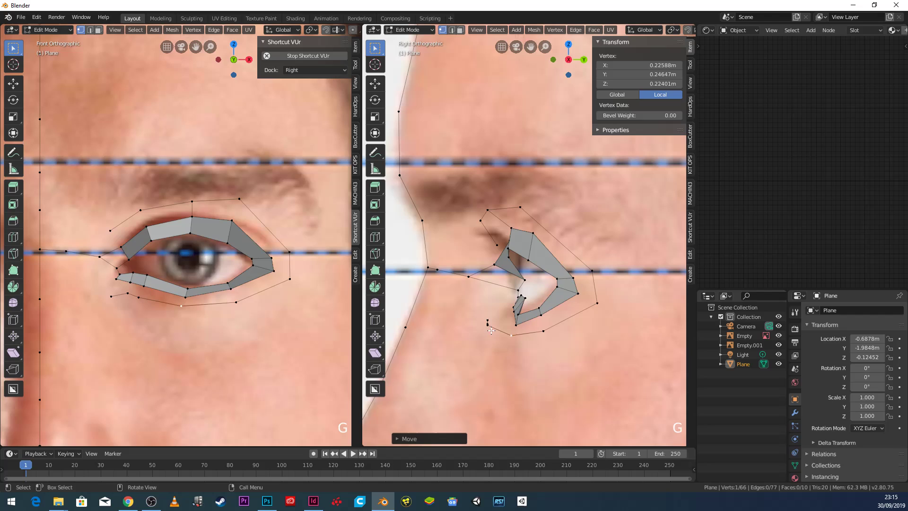
Position the remaining outer-loop vertices near the inner eye corner against the socket.
{"action": "left_click", "coordinate": [148, 295]}
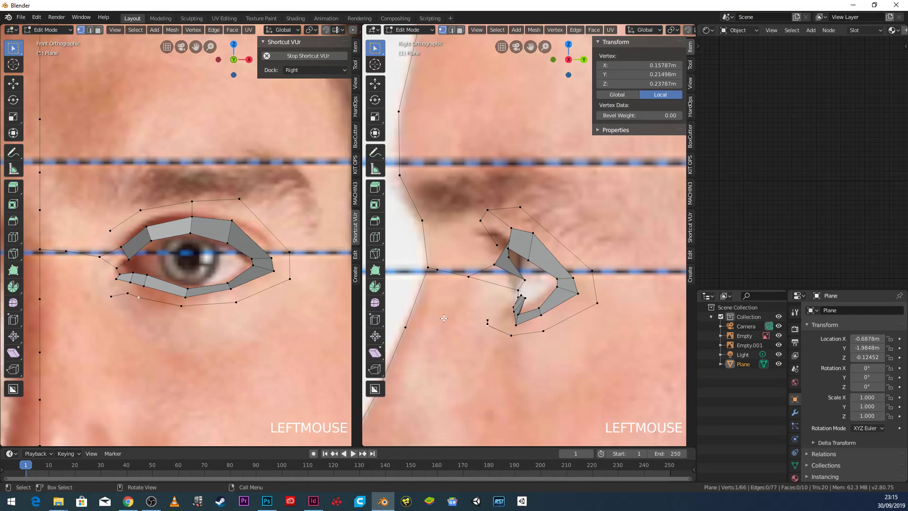
{"action": "key", "text": "g"}
{"action": "left_click", "coordinate": [476, 313]}
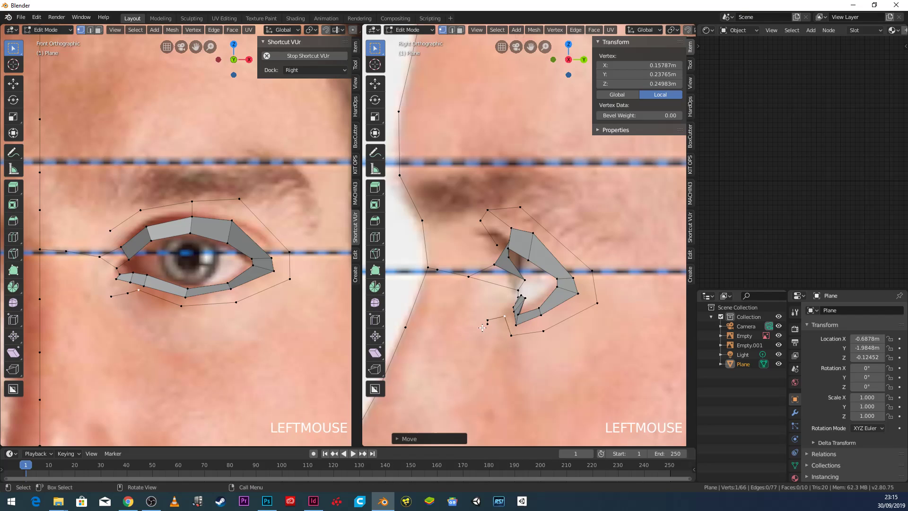
{"action": "key", "text": "g"}
{"action": "left_click", "coordinate": [490, 318]}
{"action": "key", "text": "g"}
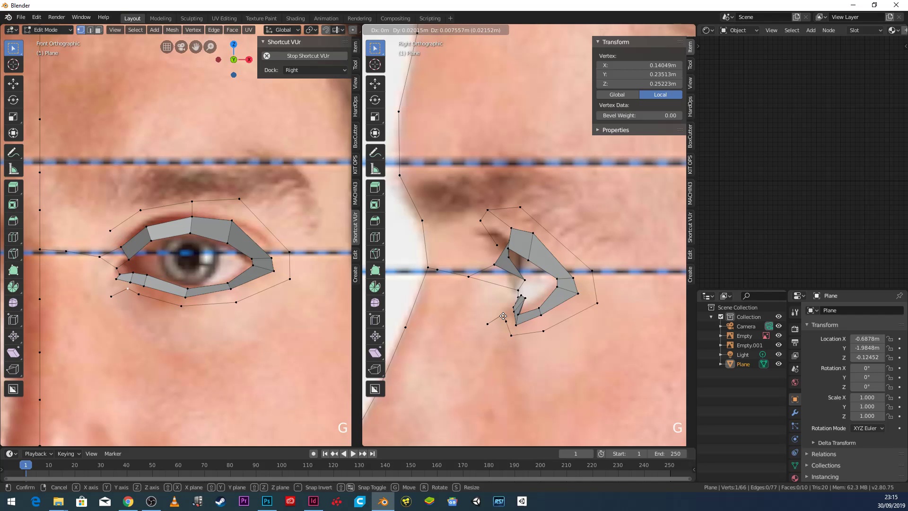
{"action": "left_click", "coordinate": [492, 317]}
{"action": "key", "text": "g"}
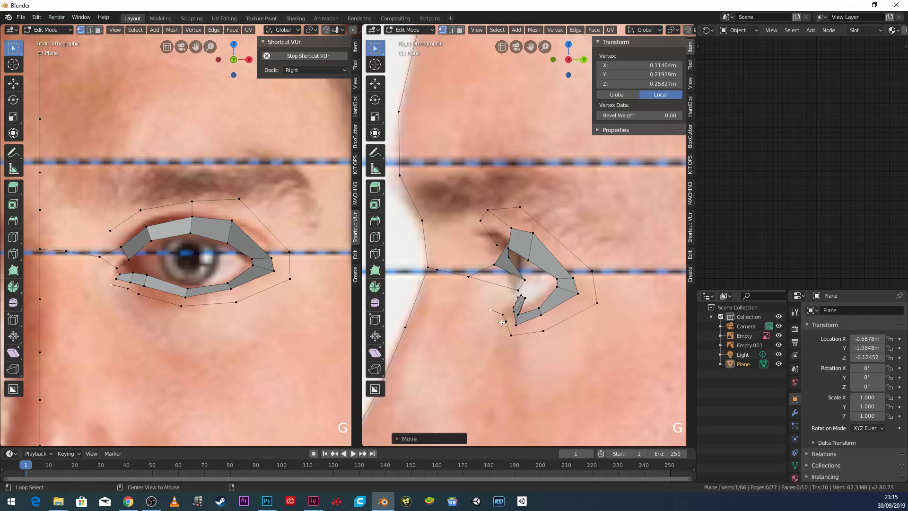
Select the upper outer-loop edges above the eye and fill the first faces to the eye ring.
{"action": "left_click", "coordinate": [508, 325]}
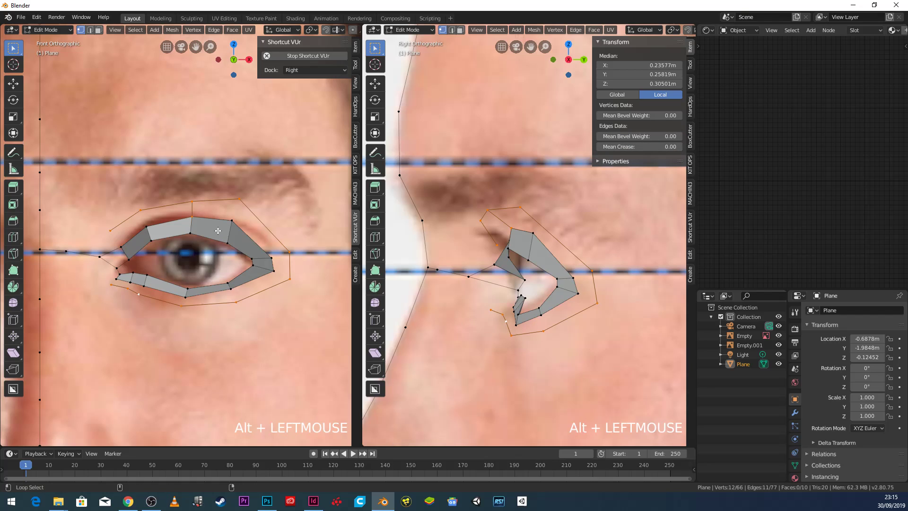
{"action": "left_click", "coordinate": [195, 200]}
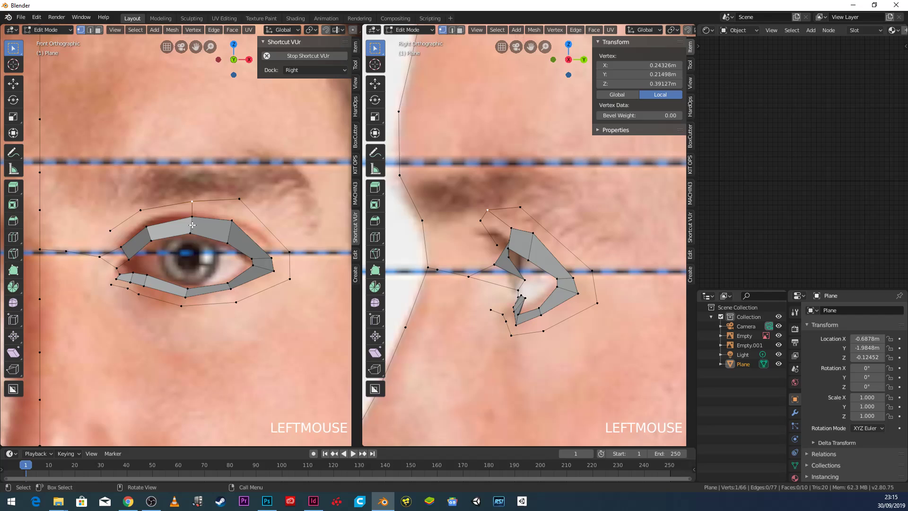
{"action": "left_click", "coordinate": [245, 193]}
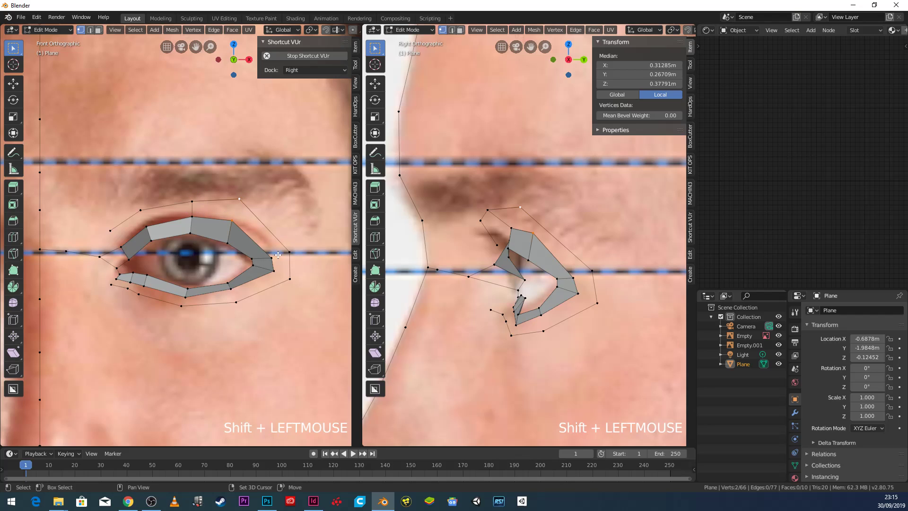
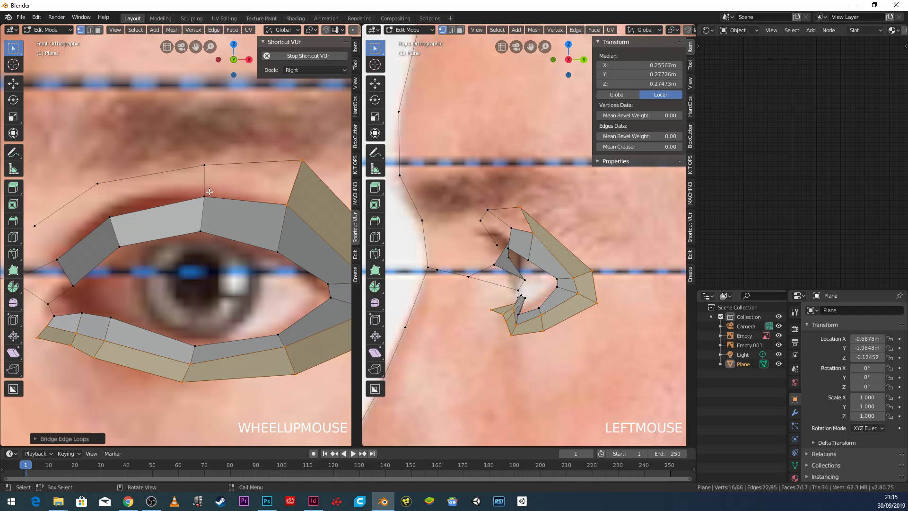
{"action": "left_click", "coordinate": [206, 196]}
{"action": "left_click", "coordinate": [214, 159]}
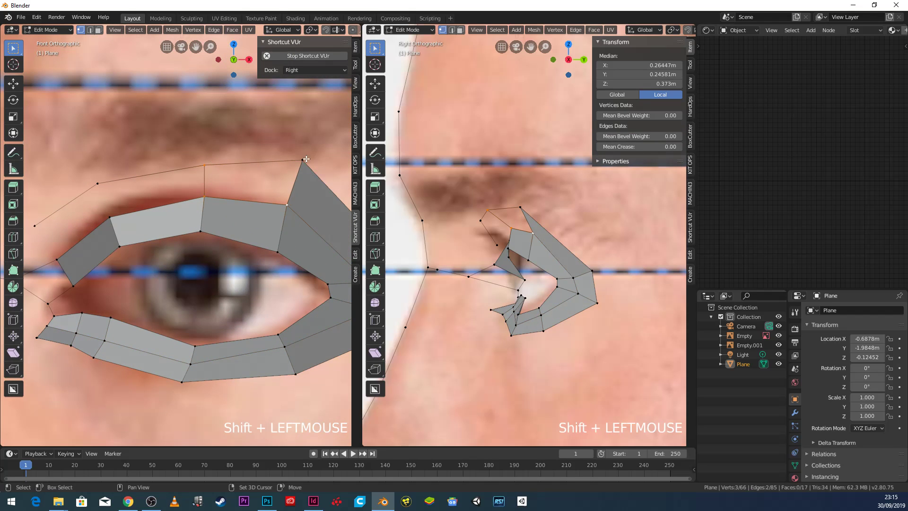
{"action": "key", "text": "f"}
Fill further face strips along the upper eyelid toward the inner corner, reaching 20 faces.
{"action": "middle_click", "coordinate": [251, 192]}
{"action": "left_click", "coordinate": [286, 183]}
{"action": "left_click", "coordinate": [270, 148]}
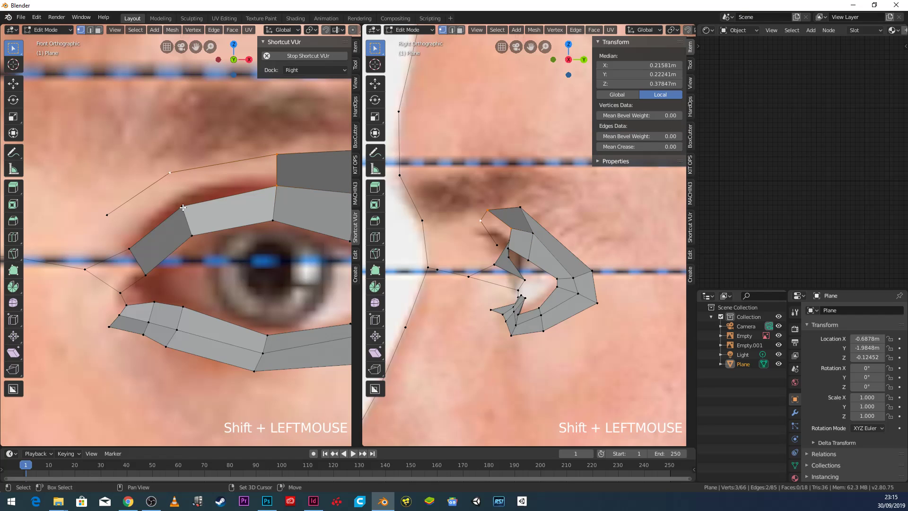
{"action": "key", "text": "f"}
{"action": "left_click", "coordinate": [183, 208]}
{"action": "left_click", "coordinate": [168, 177]}
Fill the last face at the inner eye corner, bringing the mesh to 22 faces.
{"action": "key", "text": "f"}
{"action": "scroll", "scroll_direction": "down", "scroll_amount": 3}
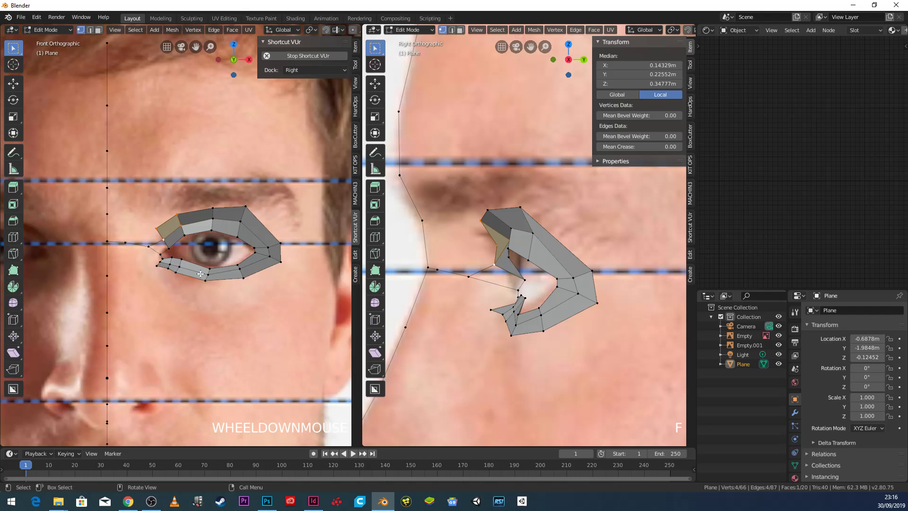
{"action": "scroll", "scroll_direction": "up", "scroll_amount": 3}
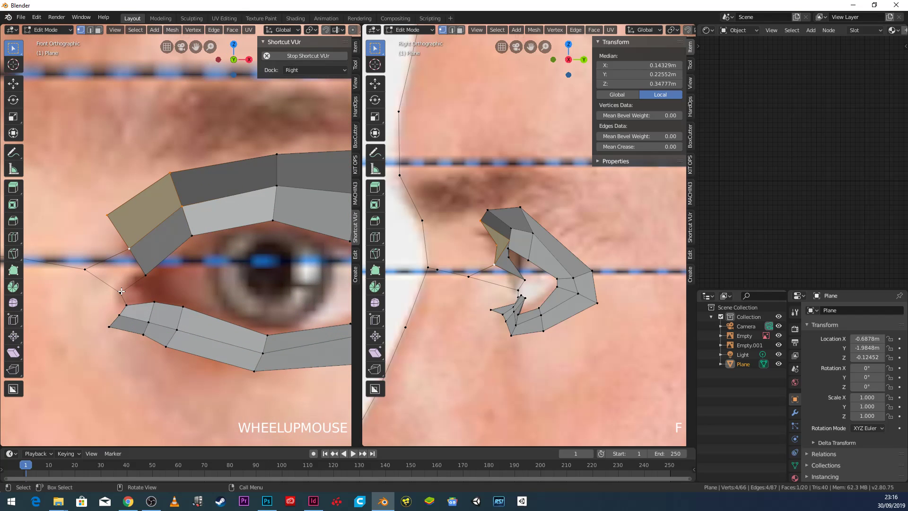
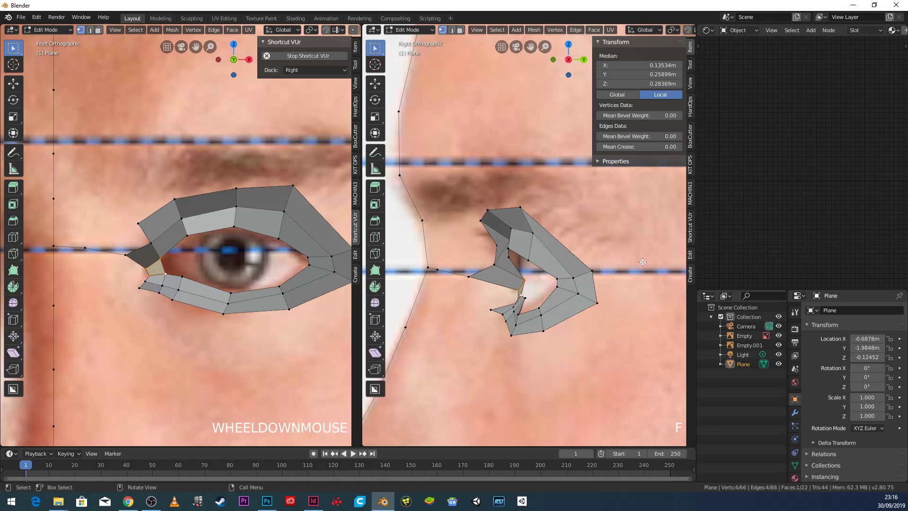
Nudge an upper outer-ring vertex in depth to shape the socket.
{"action": "left_click", "coordinate": [527, 206]}
{"action": "key", "text": "g"}
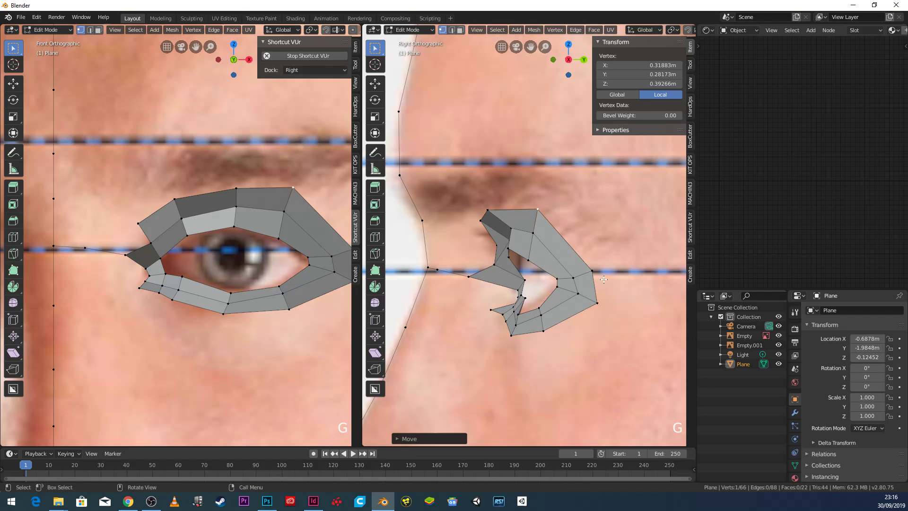
{"action": "scroll", "scroll_direction": "down", "scroll_amount": 3}
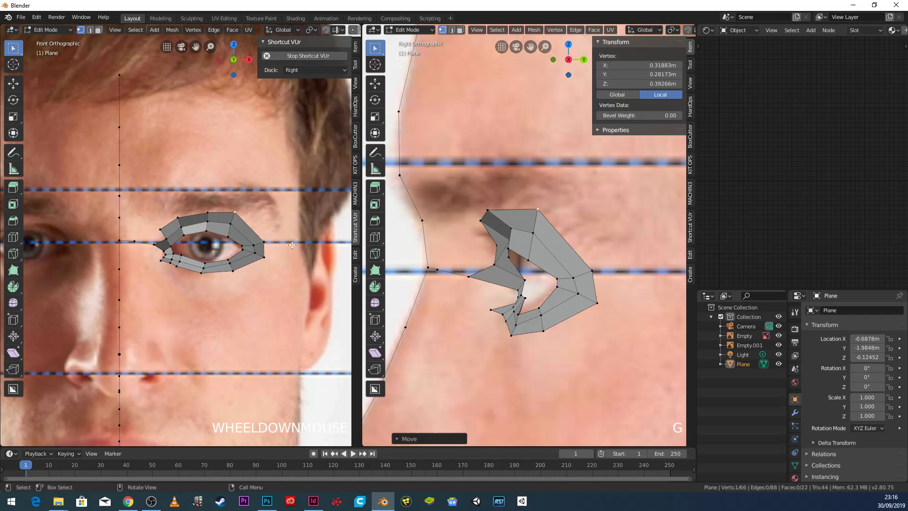
{"action": "scroll", "scroll_direction": "up", "scroll_amount": 3}
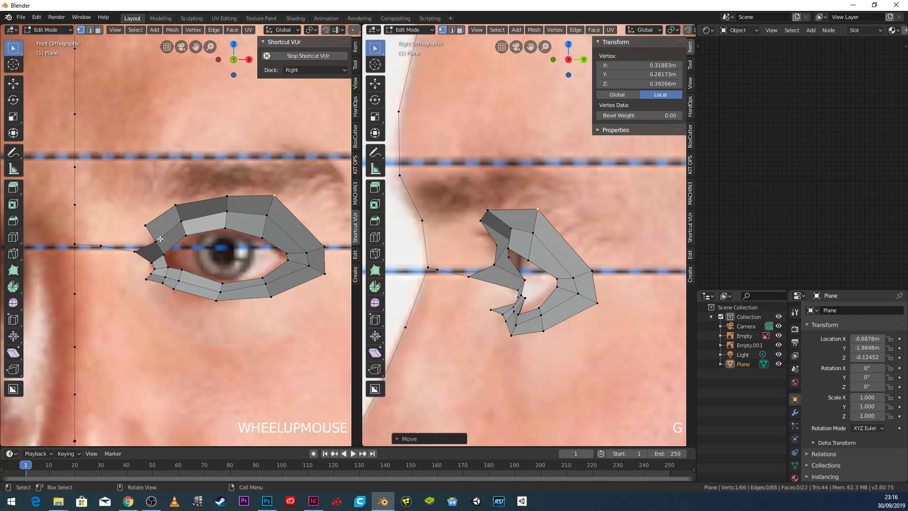
{"action": "scroll", "scroll_direction": "down", "scroll_amount": 3}
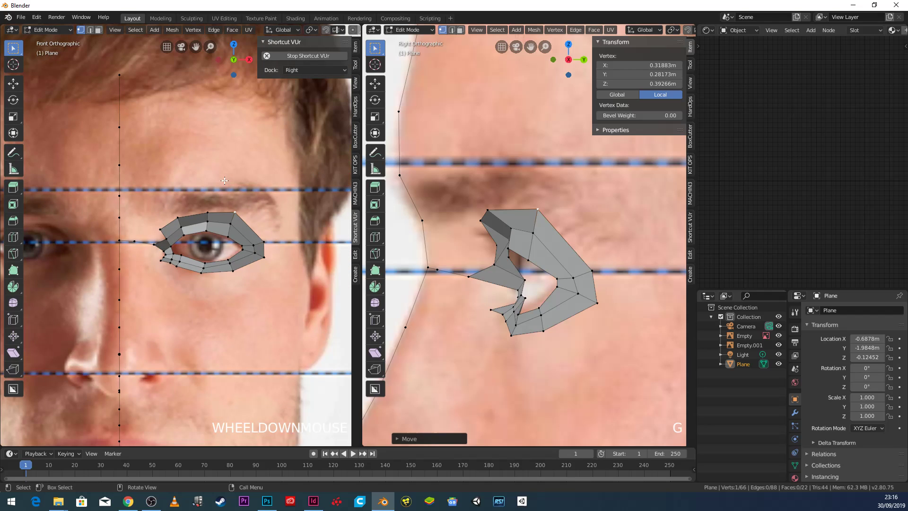
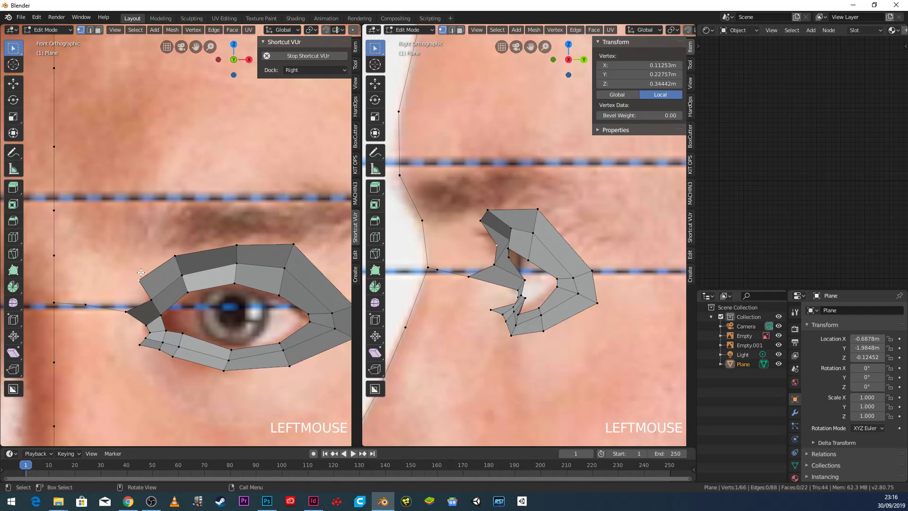
Extrude a further outer ring of vertices from the loop up along the eyebrow.
{"action": "key", "text": "e"}
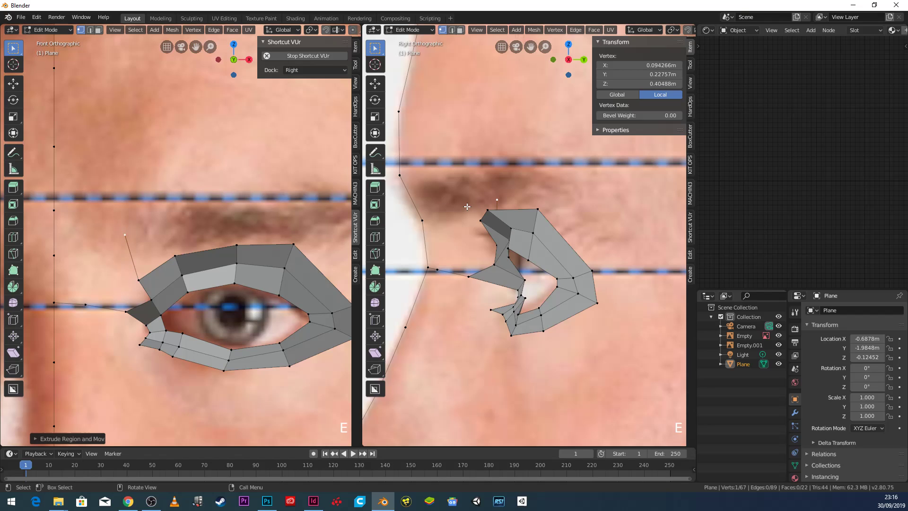
{"action": "key", "text": "g"}
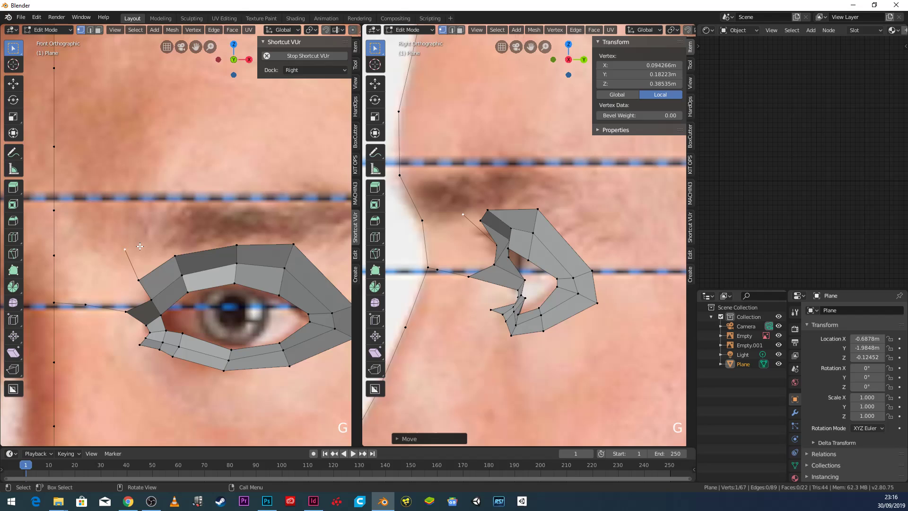
{"action": "scroll", "scroll_direction": "down", "scroll_amount": 3}
{"action": "key", "text": "e"}
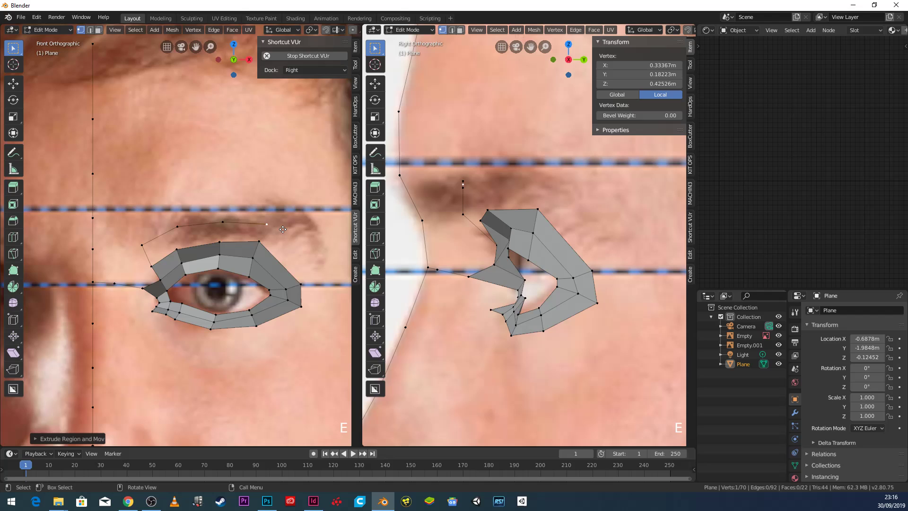
{"action": "scroll", "scroll_direction": "down", "scroll_amount": 3}
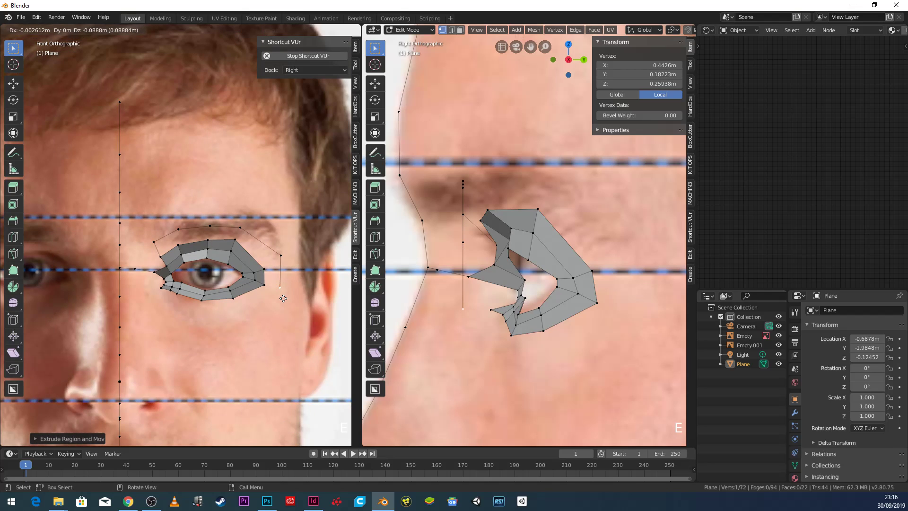
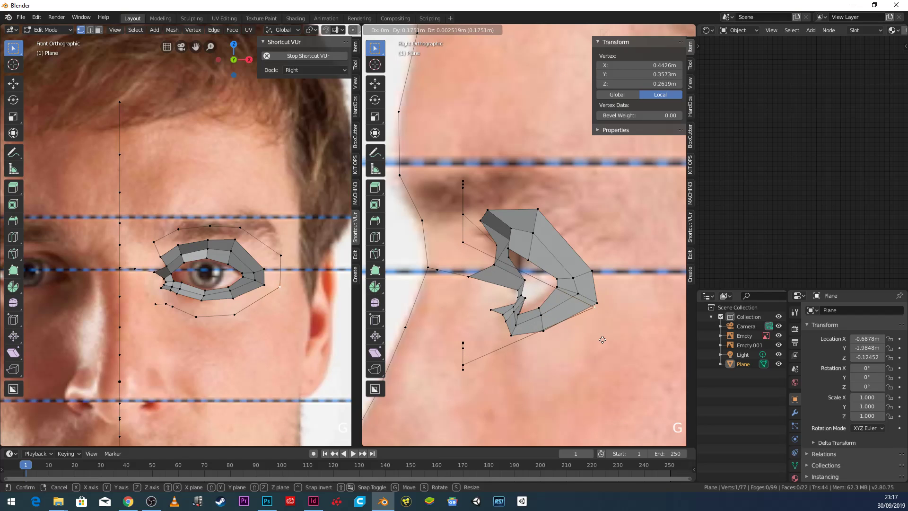
Move the new ring's upper vertices in depth so they follow the brow.
{"action": "left_click", "coordinate": [466, 238]}
{"action": "key", "text": "g"}
{"action": "left_click", "coordinate": [617, 262]}
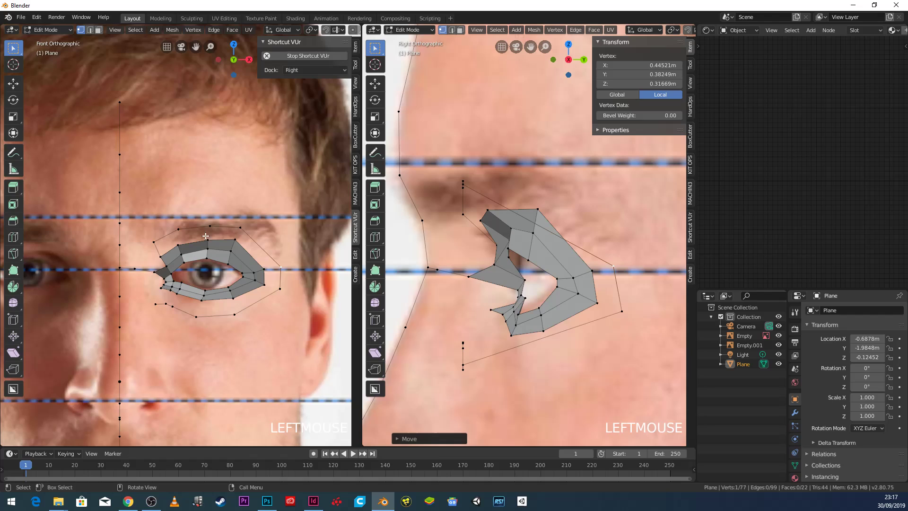
{"action": "key", "text": "g"}
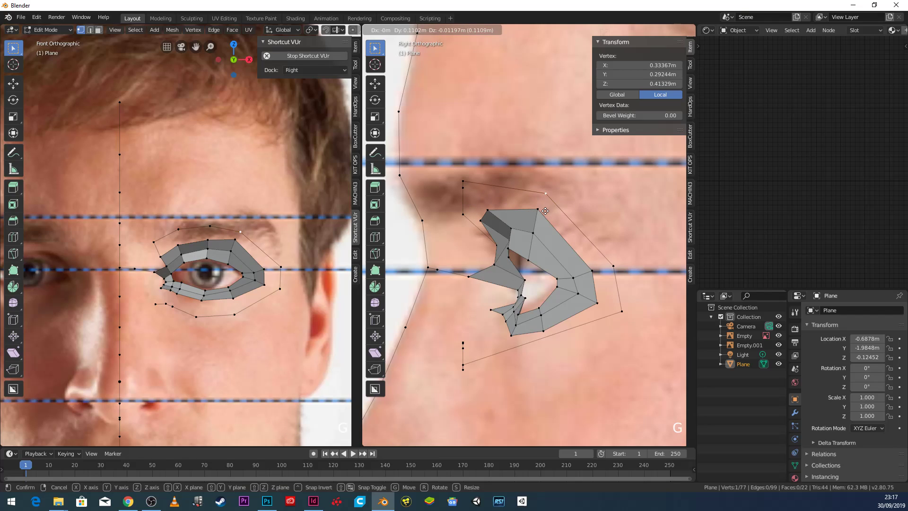
{"action": "left_click", "coordinate": [223, 222]}
{"action": "key", "text": "g"}
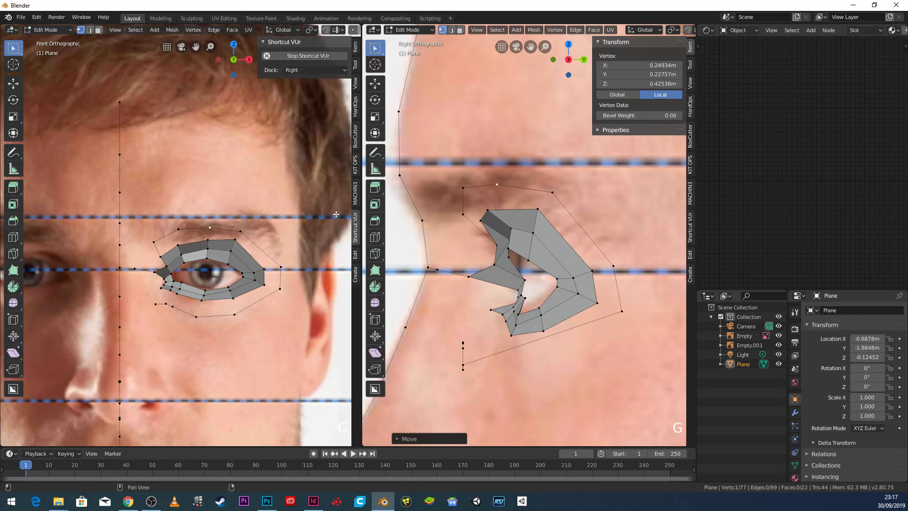
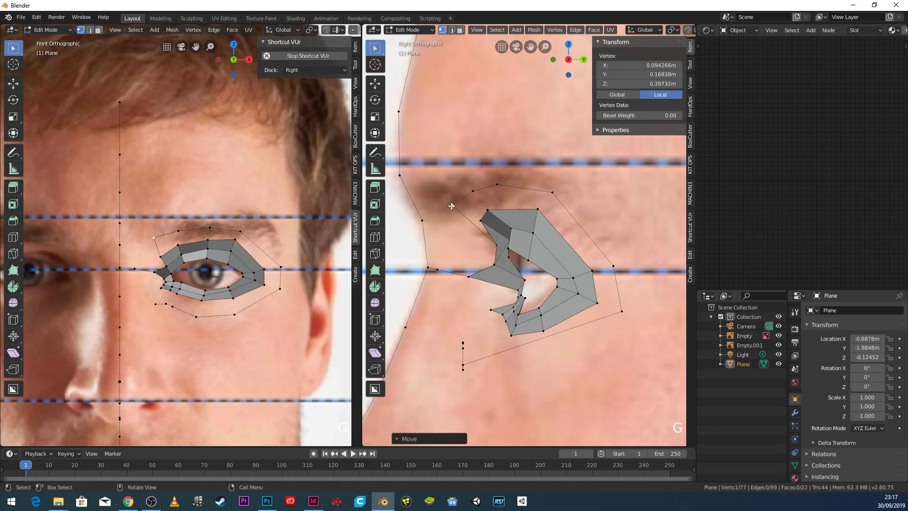
{"action": "scroll", "scroll_direction": "up", "scroll_amount": 3}
{"action": "left_click", "coordinate": [284, 383]}
{"action": "key", "text": "g"}
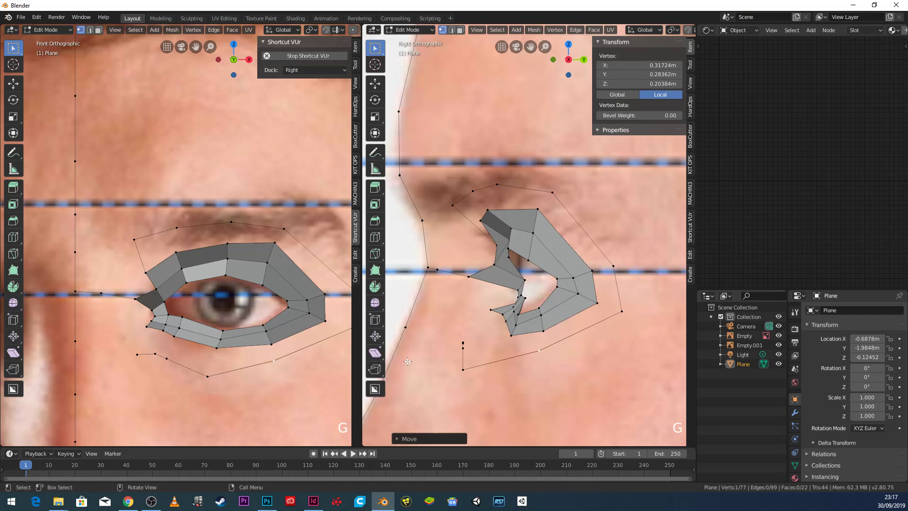
Extend the guide edge with new points curving under the lower corner of the eye.
{"action": "left_click", "coordinate": [205, 376]}
{"action": "key", "text": "g"}
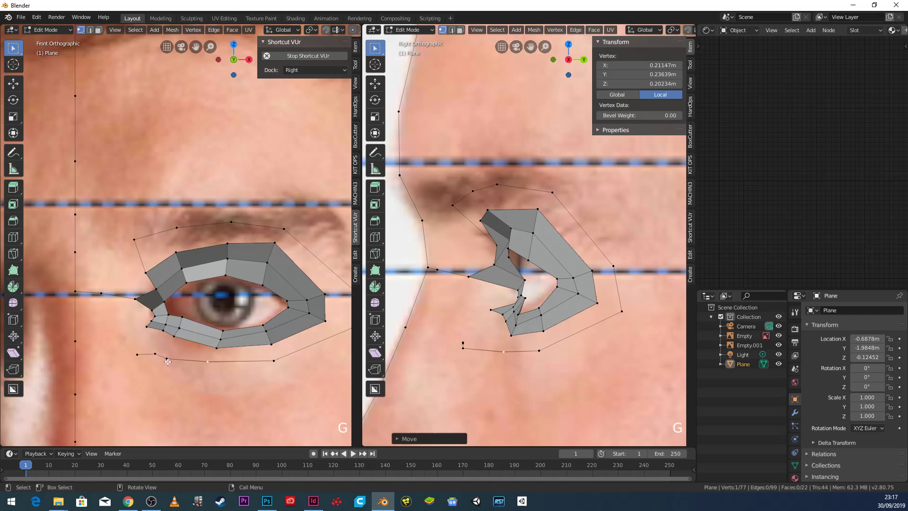
{"action": "left_click", "coordinate": [169, 358]}
{"action": "key", "text": "g"}
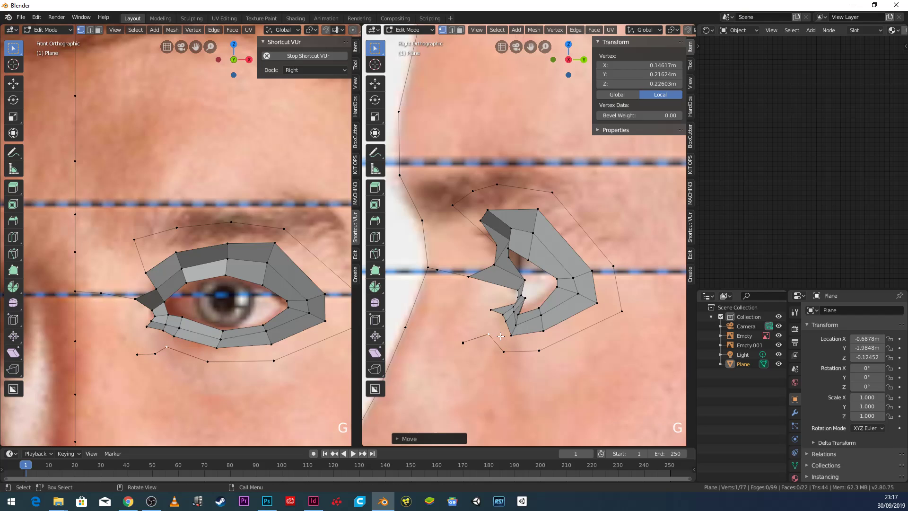
{"action": "left_click", "coordinate": [156, 351]}
Place the last guide point by the eye corner and select the outer guide loop plus the mesh border loop.
{"action": "key", "text": "g"}
{"action": "left_click", "coordinate": [459, 338]}
{"action": "key", "text": "g"}
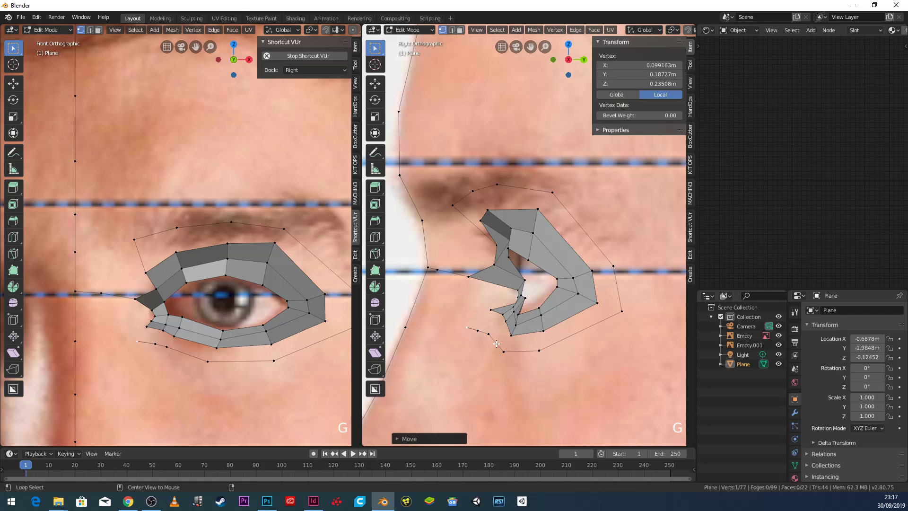
{"action": "left_click", "coordinate": [498, 341]}
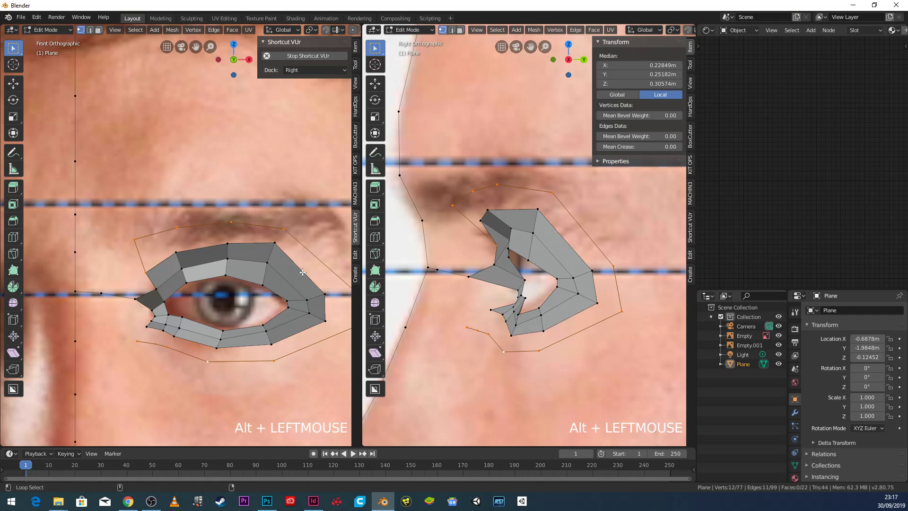
{"action": "left_click", "coordinate": [305, 270]}
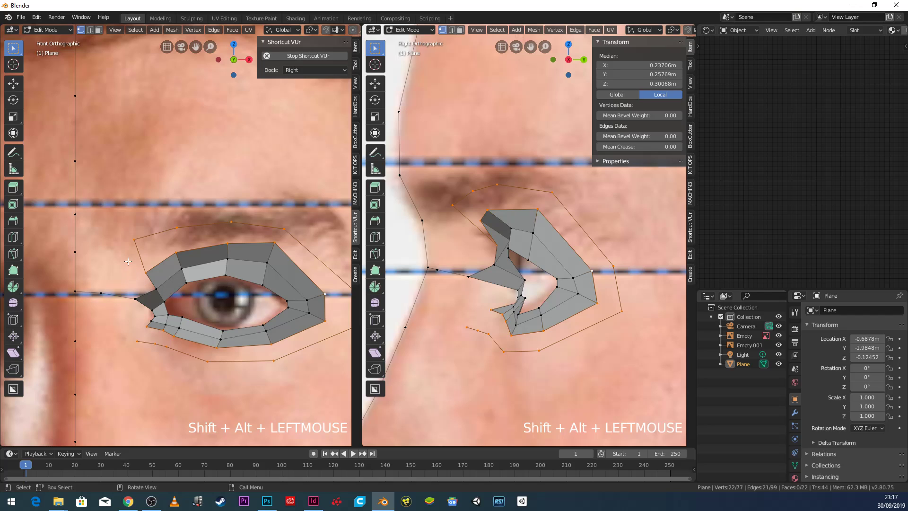
{"action": "left_click", "coordinate": [141, 237]}
{"action": "key", "text": "ctrl+z"}
{"action": "left_click", "coordinate": [147, 270]}
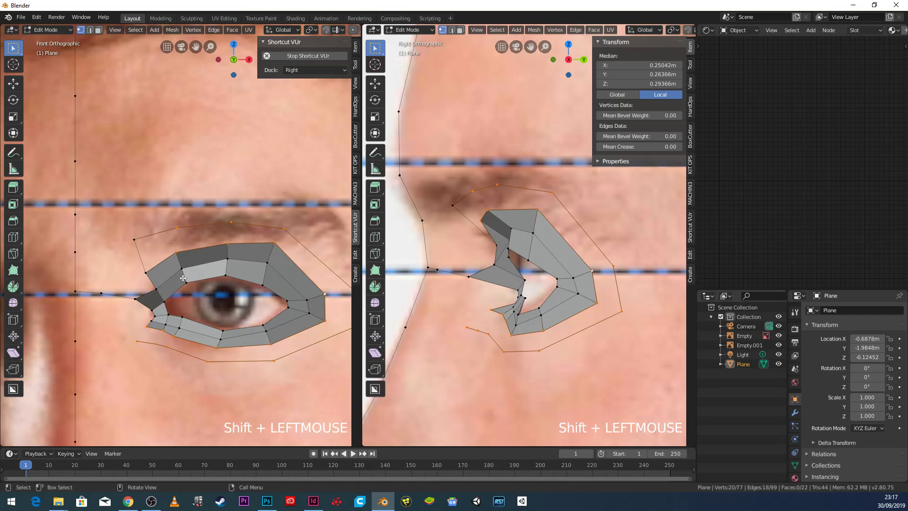
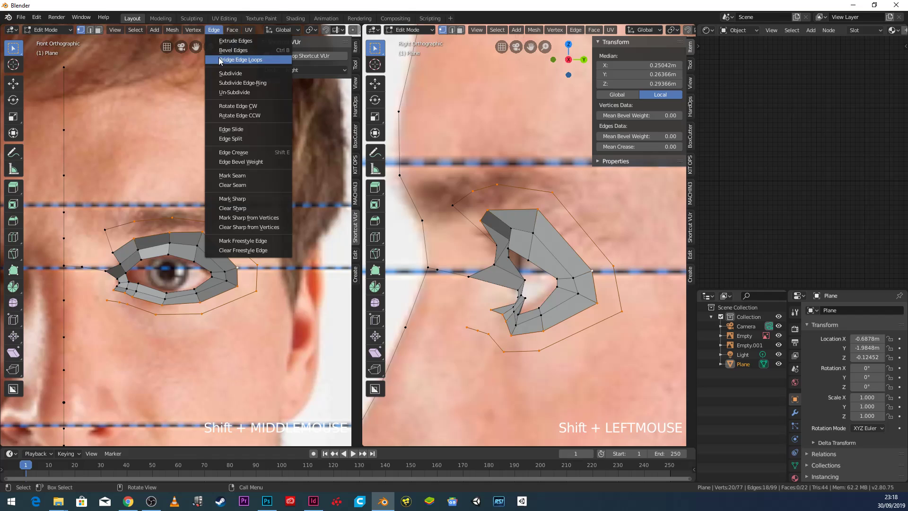
Bridge the two loops into a new band of faces, bringing the mesh to 31 faces.
{"action": "left_click", "coordinate": [221, 61]}
{"action": "scroll", "scroll_direction": "up", "scroll_amount": 3}
{"action": "middle_click", "coordinate": [163, 200]}
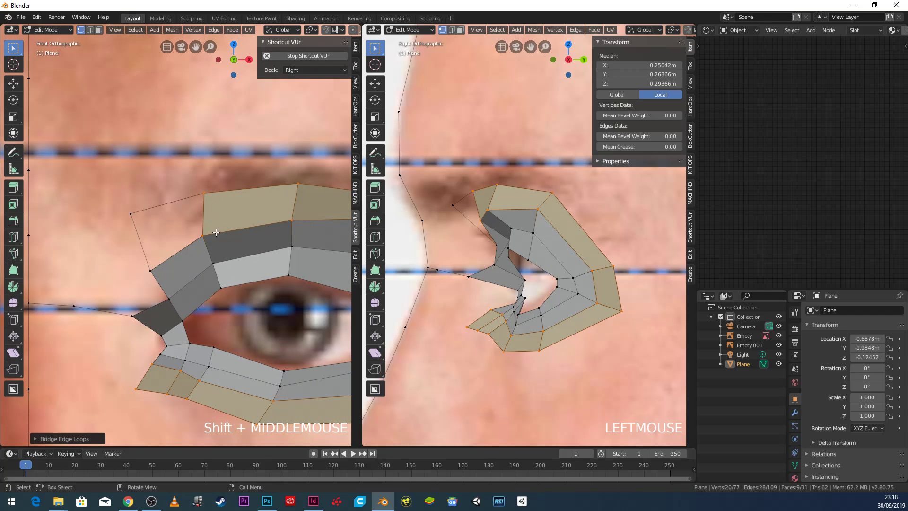
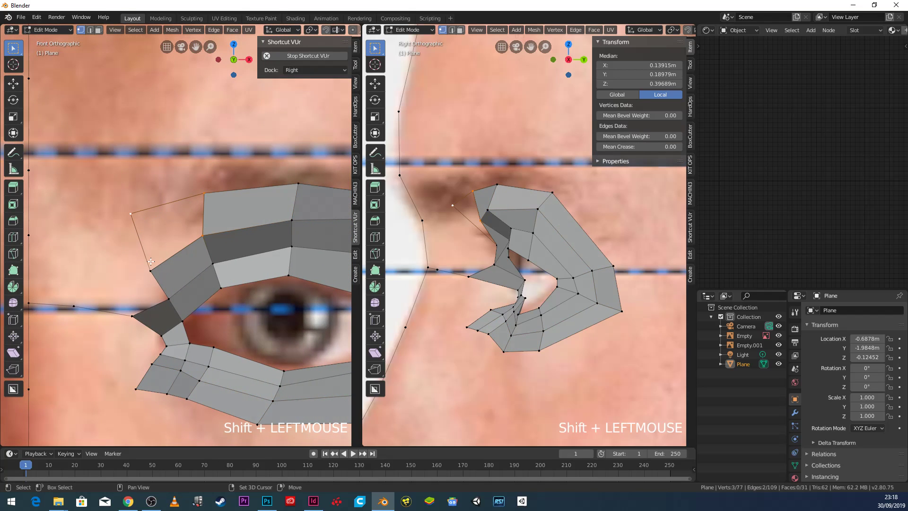
Return to Object Mode and rename the Plane mesh to face.
{"action": "key", "text": "f"}
{"action": "scroll", "scroll_direction": "down", "scroll_amount": 3}
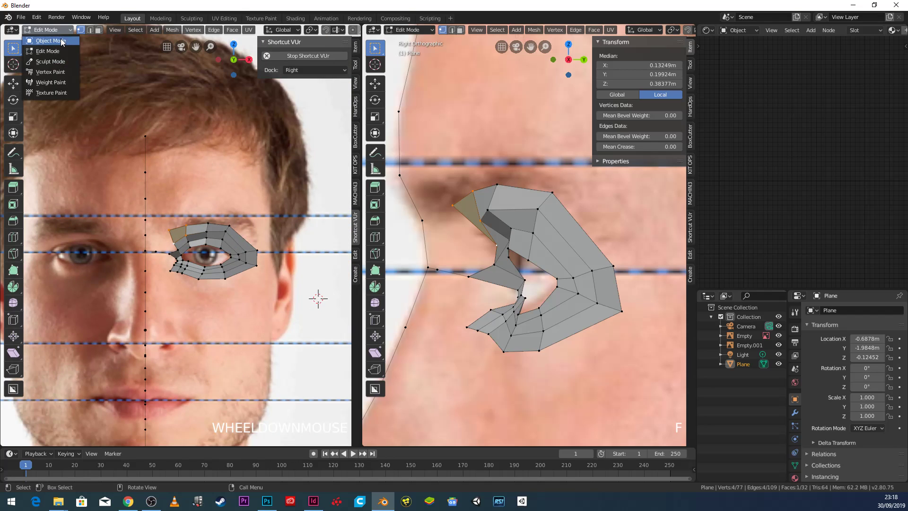
{"action": "left_click", "coordinate": [64, 43]}
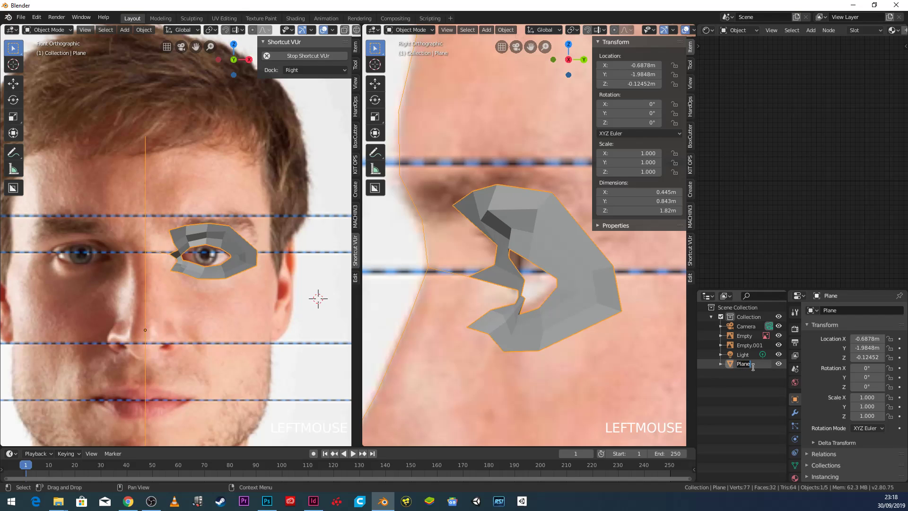
{"action": "left_click", "coordinate": [757, 371]}
{"action": "key", "text": "Return"}
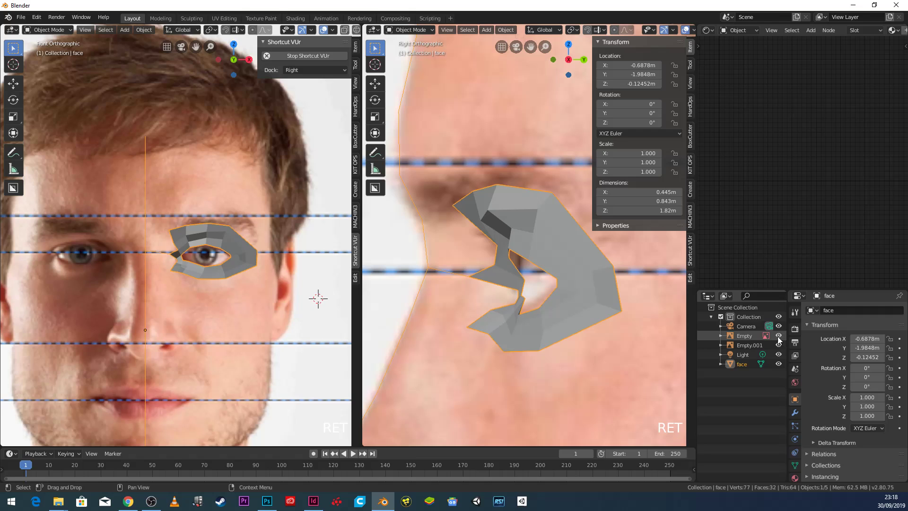
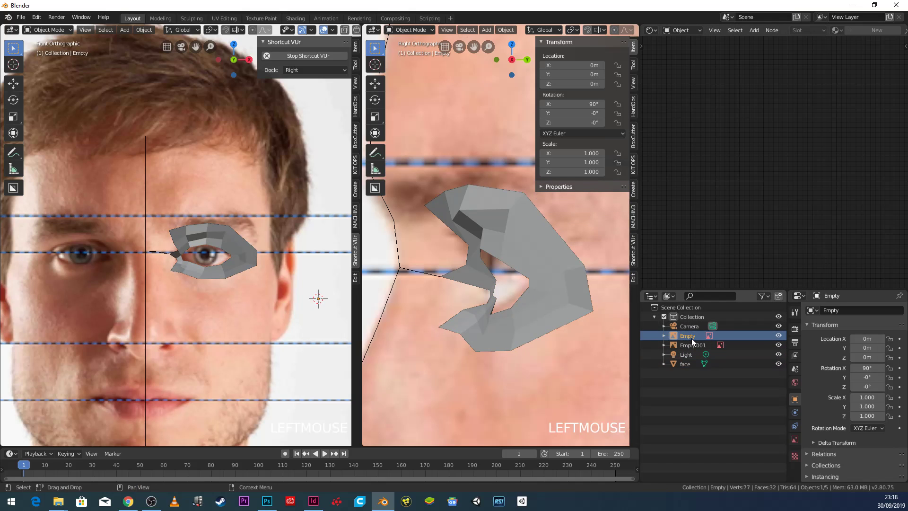
Rename the two reference empties to face front ref and face right ref.
{"action": "scroll", "scroll_direction": "down", "scroll_amount": 3}
{"action": "middle_click", "coordinate": [447, 313]}
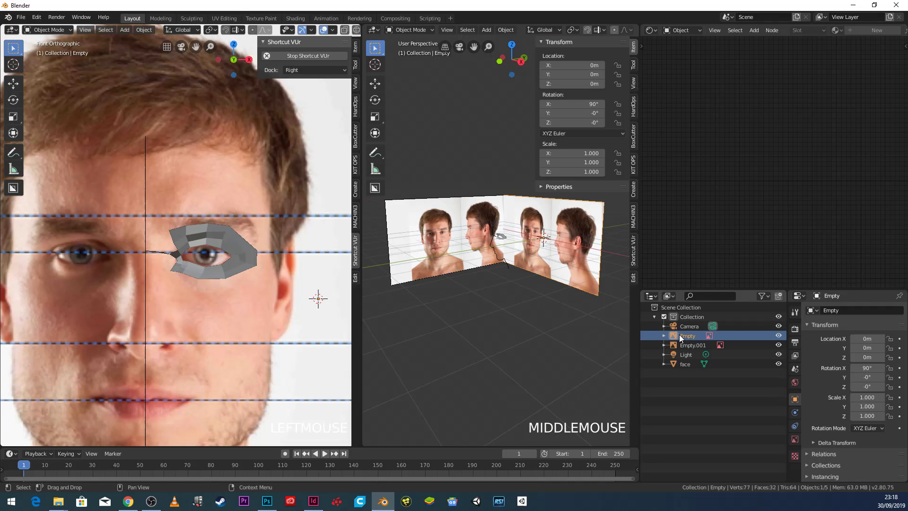
{"action": "left_click", "coordinate": [687, 338]}
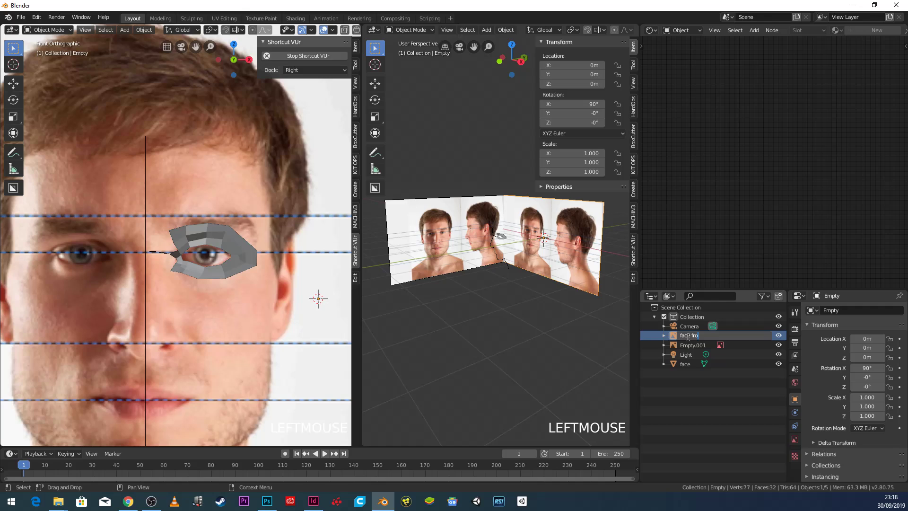
{"action": "key", "text": "Return"}
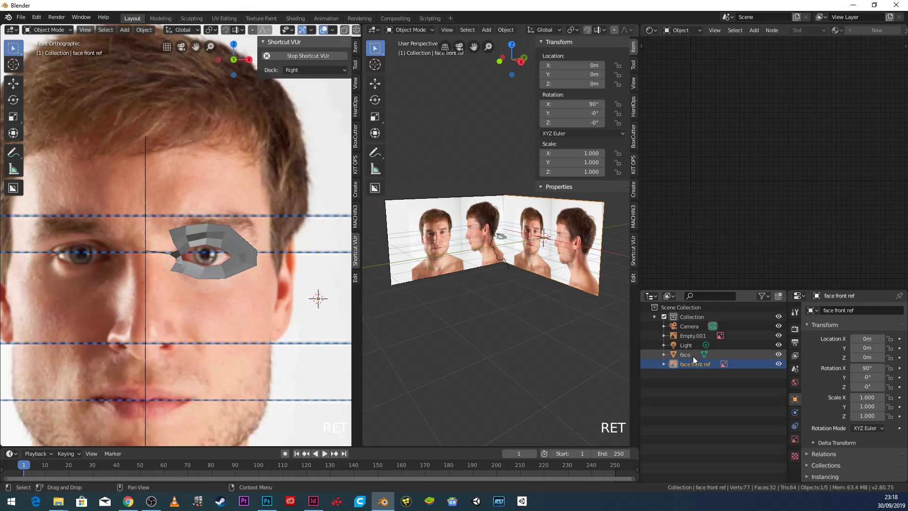
{"action": "left_click", "coordinate": [691, 340]}
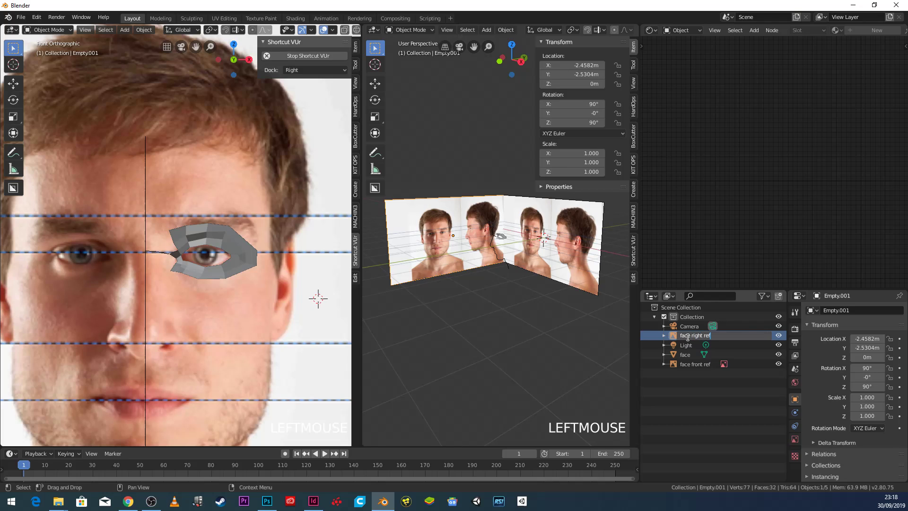
{"action": "key", "text": "Return"}
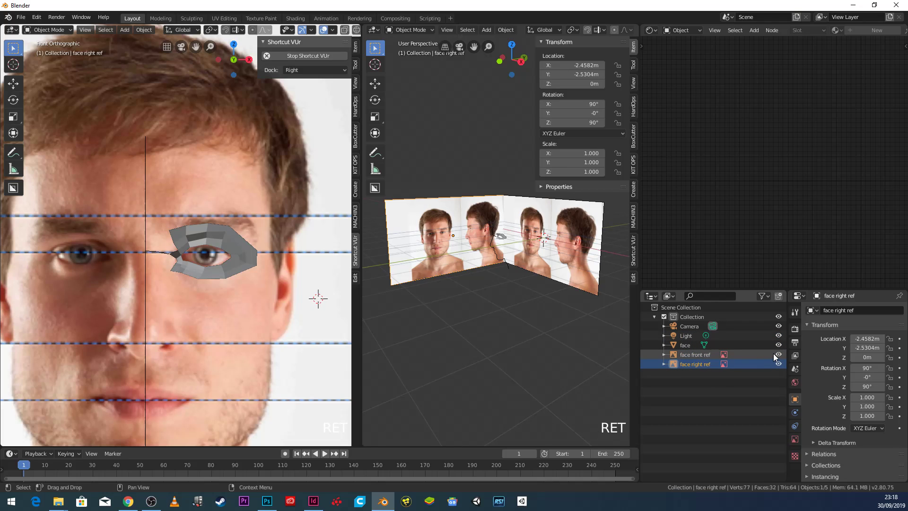
Hide the reference images and add a Catmull-Clark subdivision modifier to the face mesh.
{"action": "left_click", "coordinate": [779, 355]}
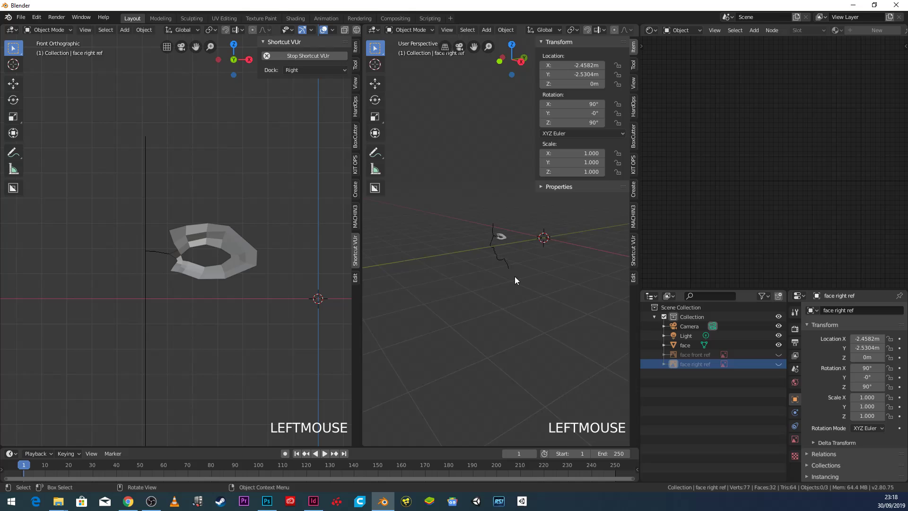
{"action": "scroll", "scroll_direction": "up", "scroll_amount": 3}
{"action": "middle_click", "coordinate": [501, 270]}
{"action": "left_click", "coordinate": [522, 247]}
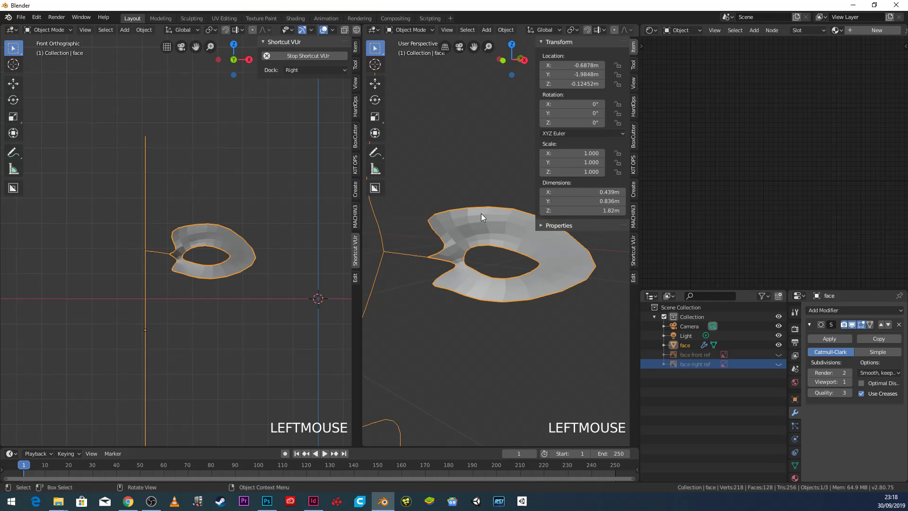
{"action": "middle_click", "coordinate": [478, 263]}
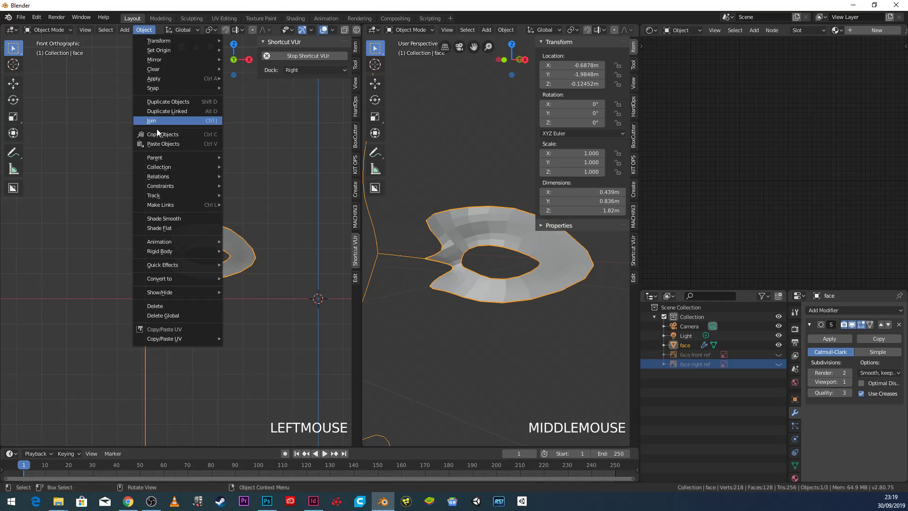
Shade the face mesh smooth and inspect it from the side view.
{"action": "left_click", "coordinate": [178, 225]}
{"action": "middle_click", "coordinate": [447, 277]}
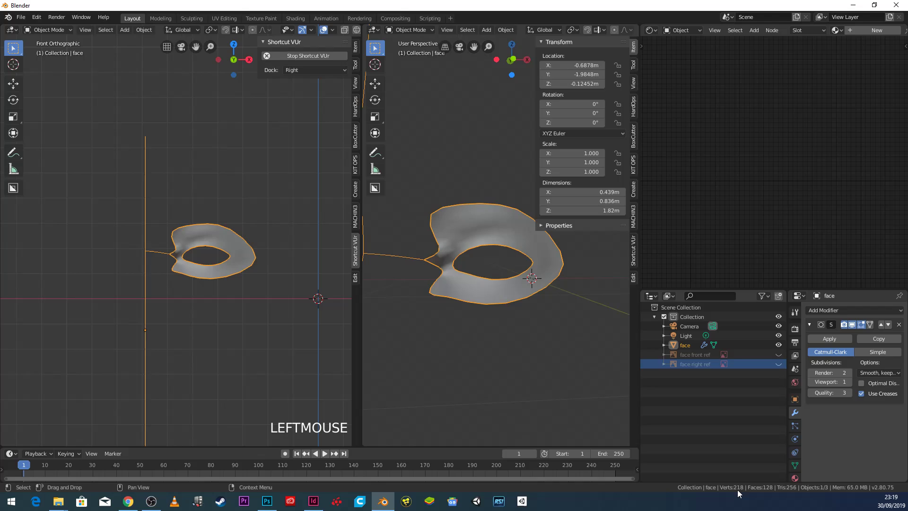
{"action": "scroll", "scroll_direction": "down", "scroll_amount": 3}
{"action": "middle_click", "coordinate": [477, 256]}
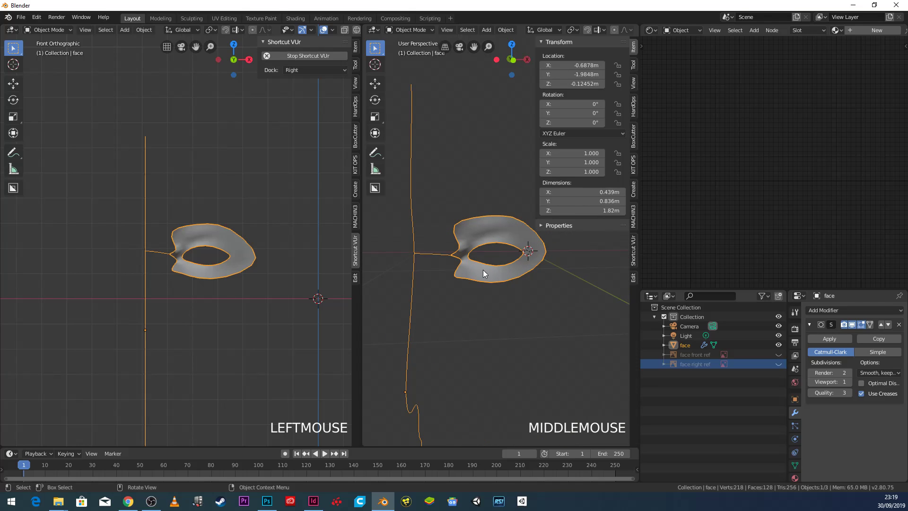
{"action": "key", "text": "KP_3"}
{"action": "scroll", "scroll_direction": "up", "scroll_amount": 3}
{"action": "middle_click", "coordinate": [201, 276]}
{"action": "scroll", "scroll_direction": "up", "scroll_amount": 3}
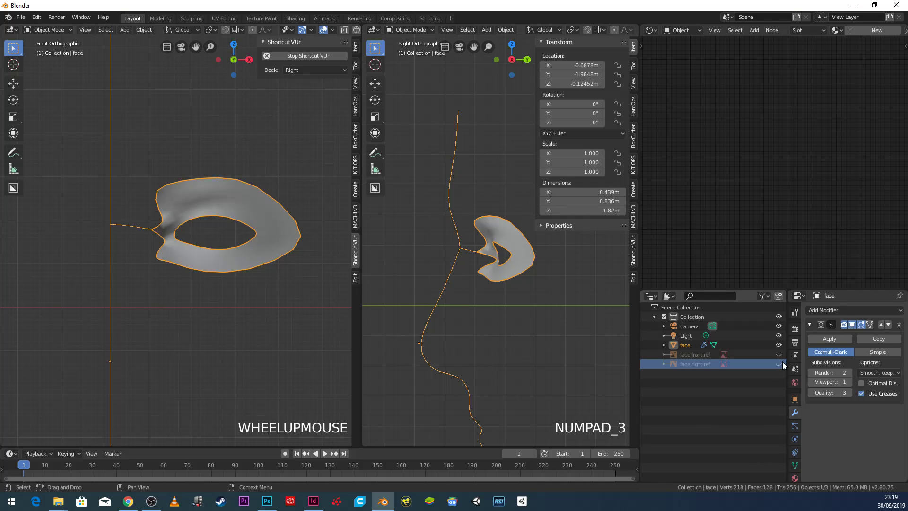
Save the project as face1.blend on the Desktop with the reference photos showing again.
{"action": "left_click", "coordinate": [782, 355]}
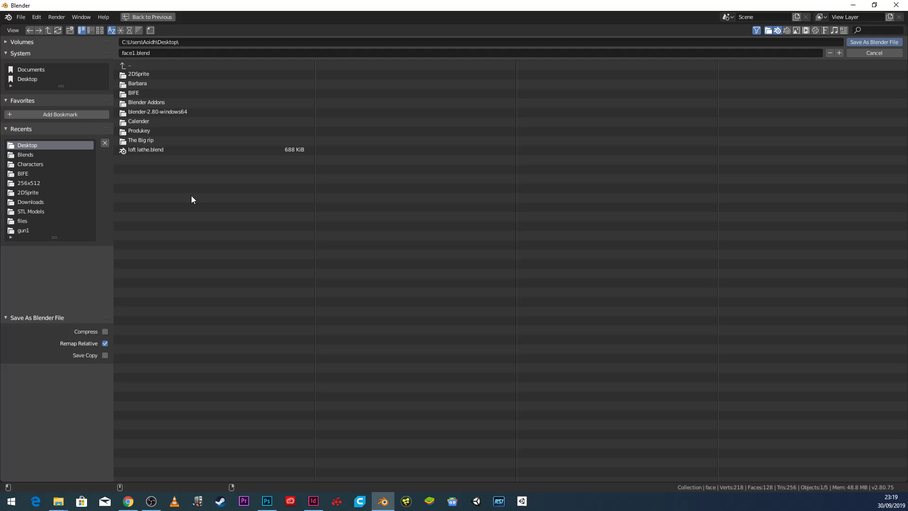
{"action": "left_click", "coordinate": [886, 46]}
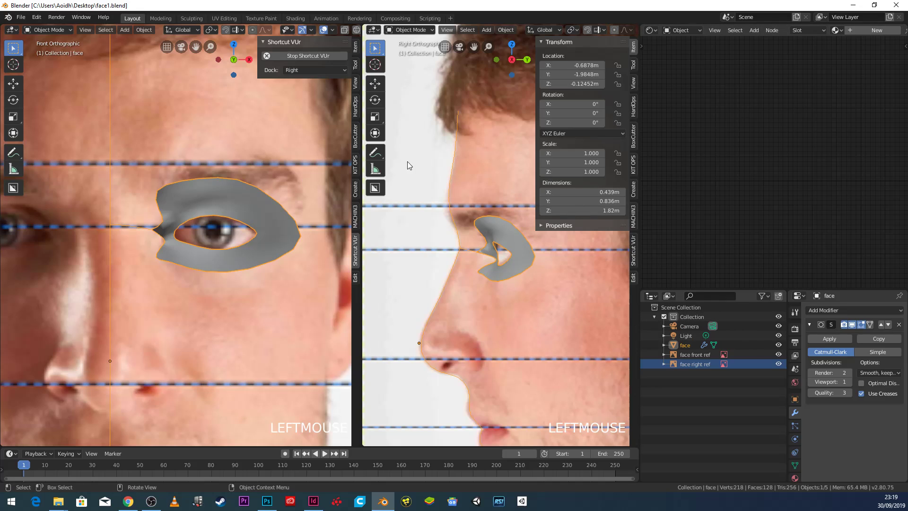
{"action": "scroll", "scroll_direction": "down", "scroll_amount": 3}
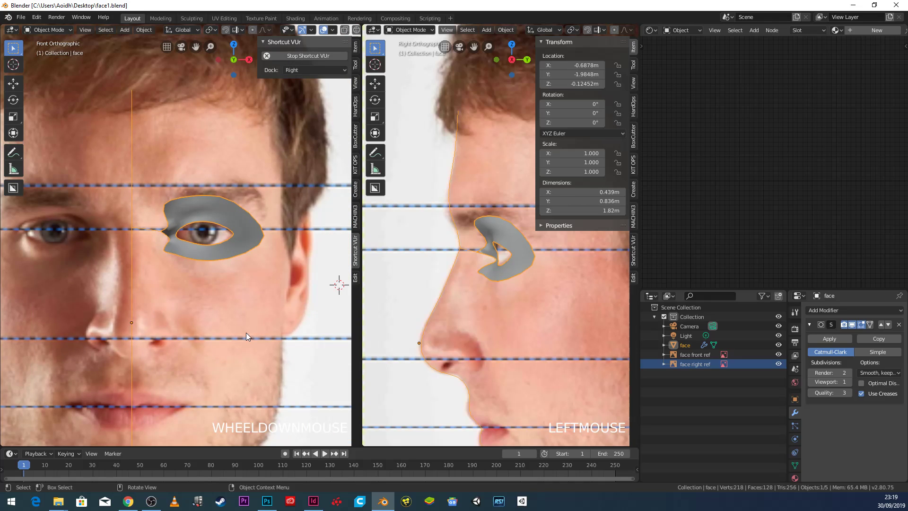
{"action": "scroll", "scroll_direction": "down", "scroll_amount": 3}
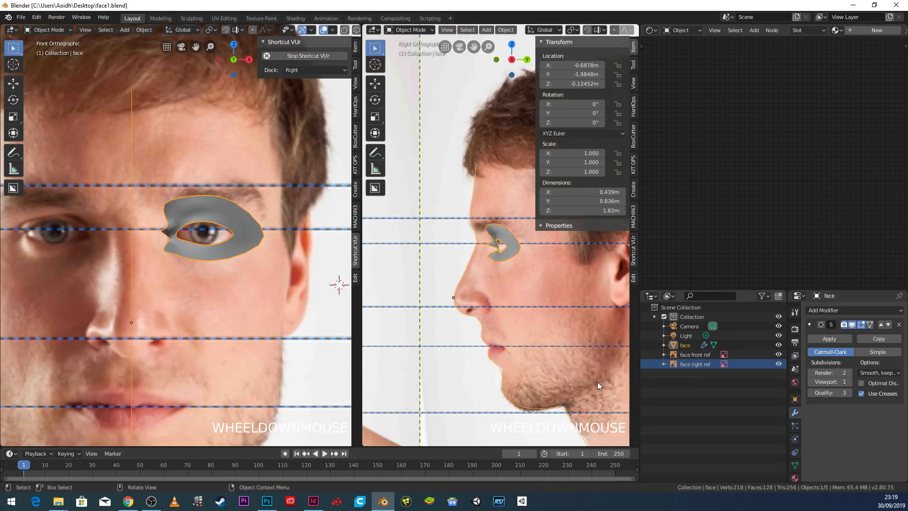